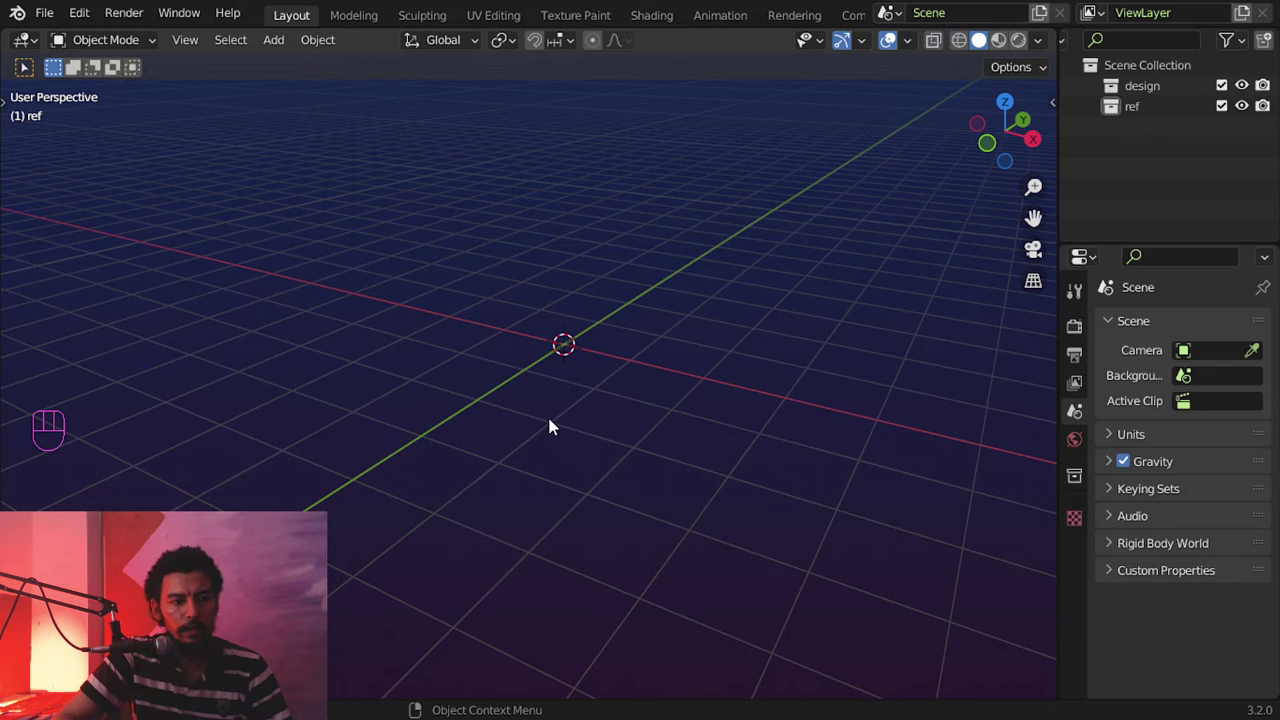
# Step: Look straight down on the scene in Top view with the side panel shown
pyautogui.click(640, 345)
pyautogui.moveTo(587, 343); pyautogui.dragTo(627, 429)
pyautogui.press('KP_7')
pyautogui.moveTo(610, 338); pyautogui.dragTo(485, 441)
pyautogui.middleClick(567, 424)
pyautogui.press('n')
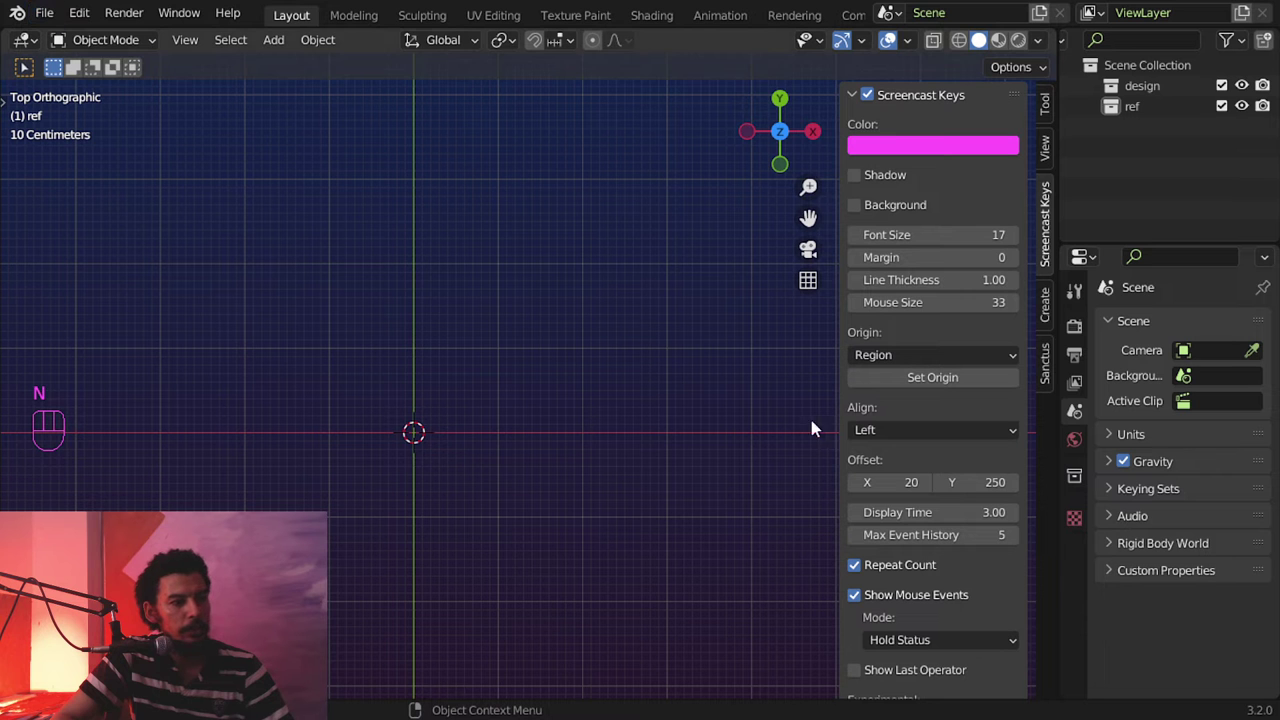
# Step: Bring up the file browser to add an image as a reference
pyautogui.press('shift+a')
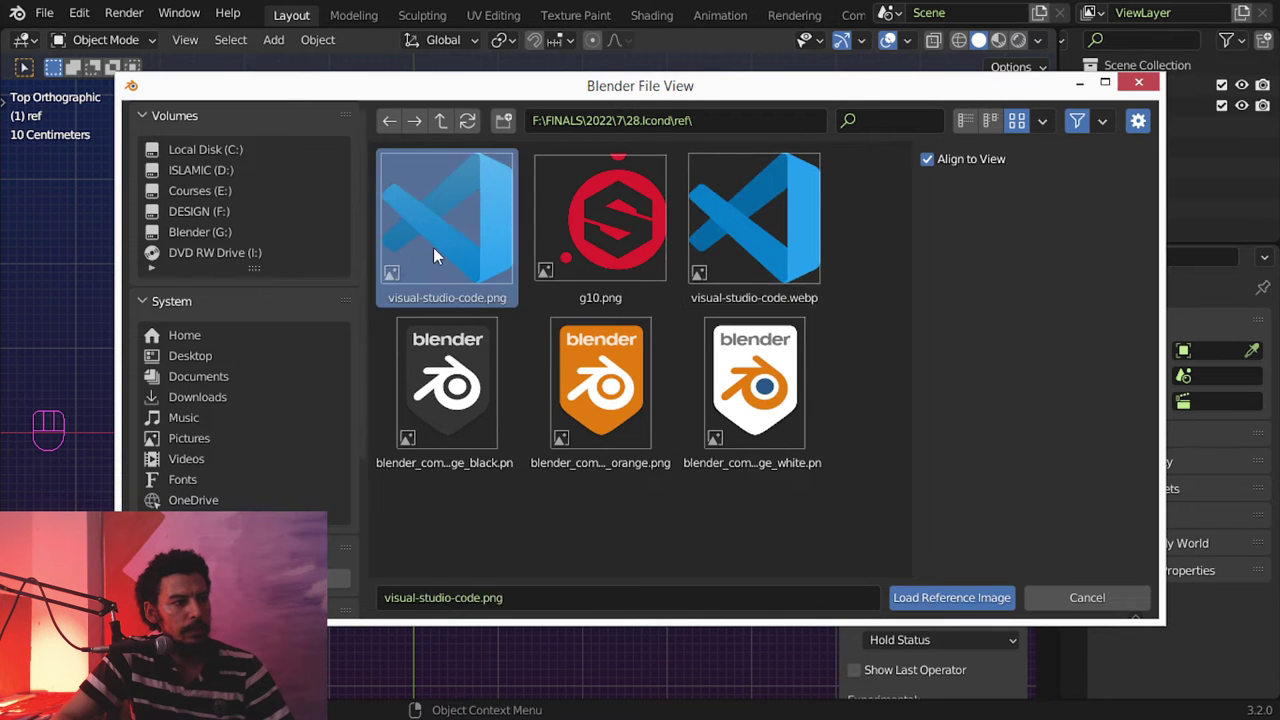
# Step: Load visual-studio-code.png as a reference, shrink it, and set its opacity to about 0.5
pyautogui.middleClick(536, 424)
pyautogui.press('n')
pyautogui.middleClick(615, 370)
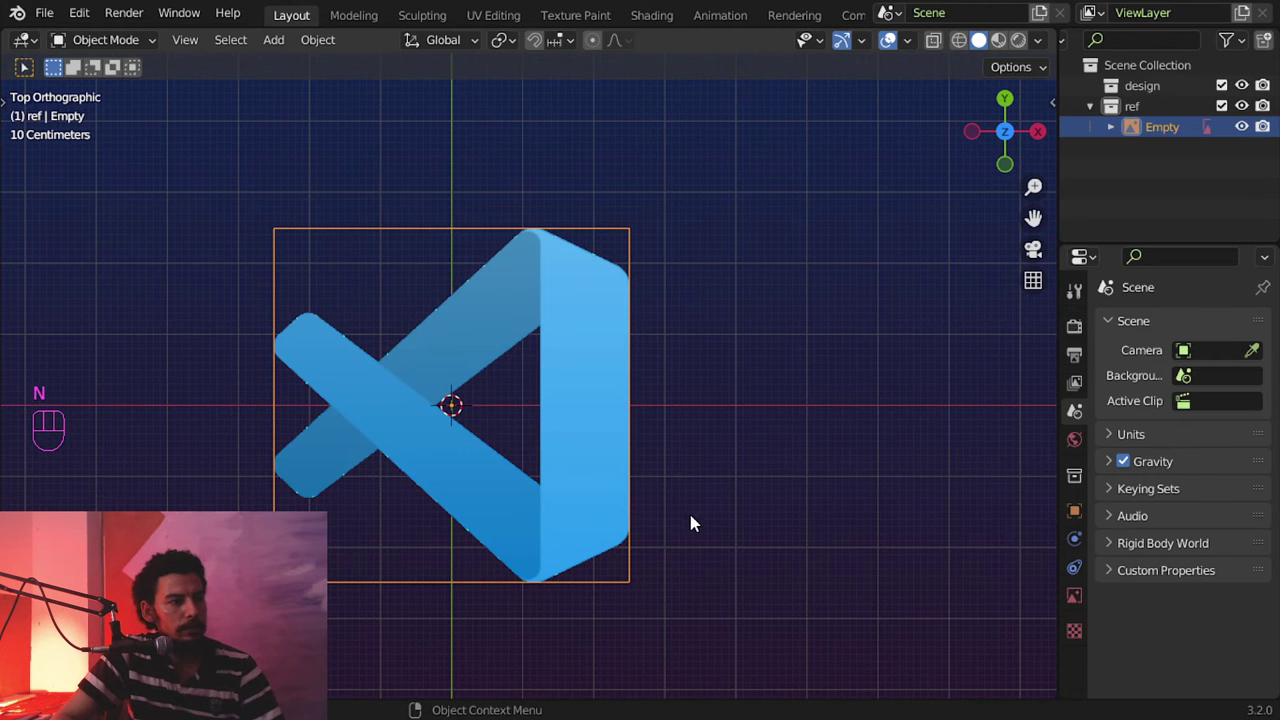
pyautogui.press('s')
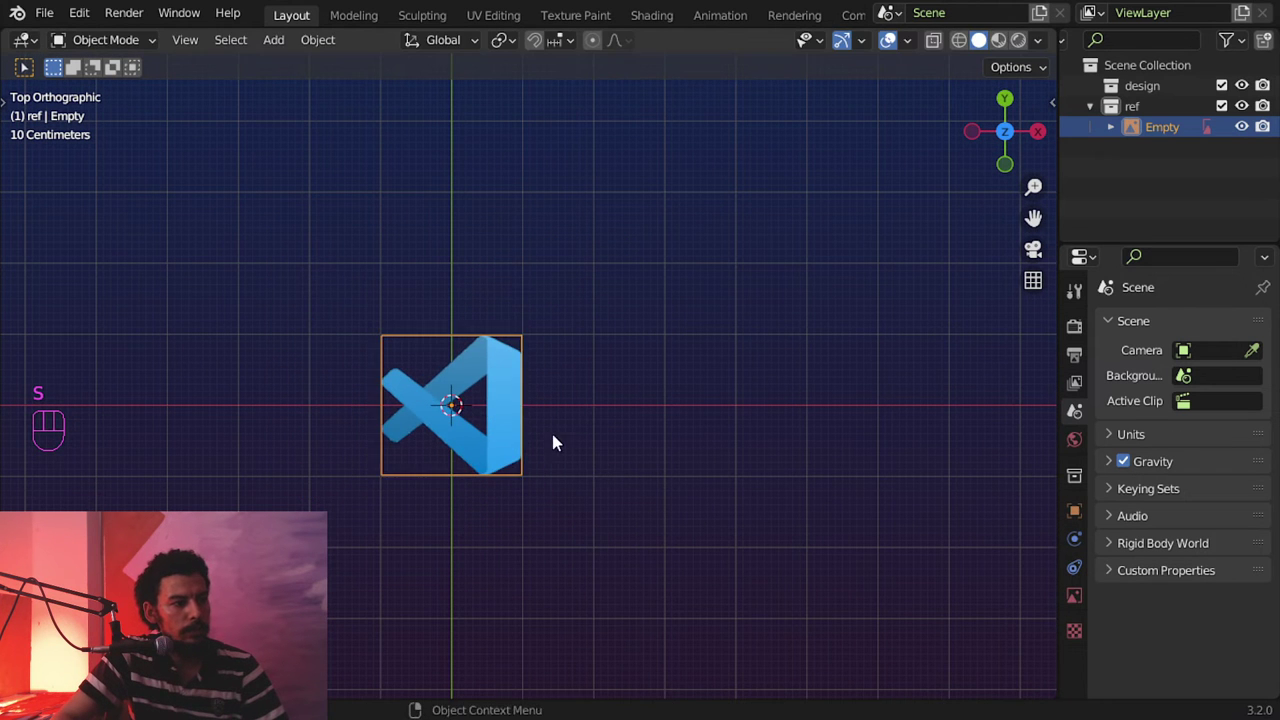
pyautogui.moveTo(590, 486); pyautogui.dragTo(589, 423)
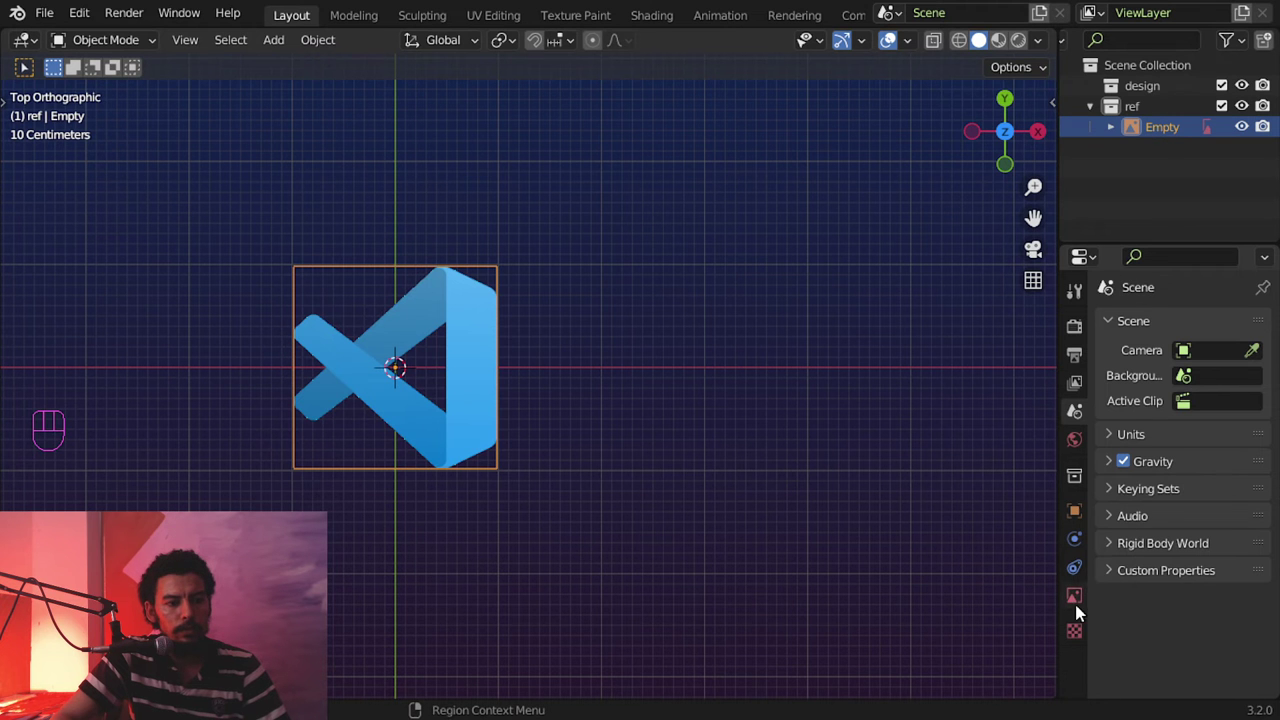
pyautogui.moveTo(1171, 574); pyautogui.dragTo(1223, 570)
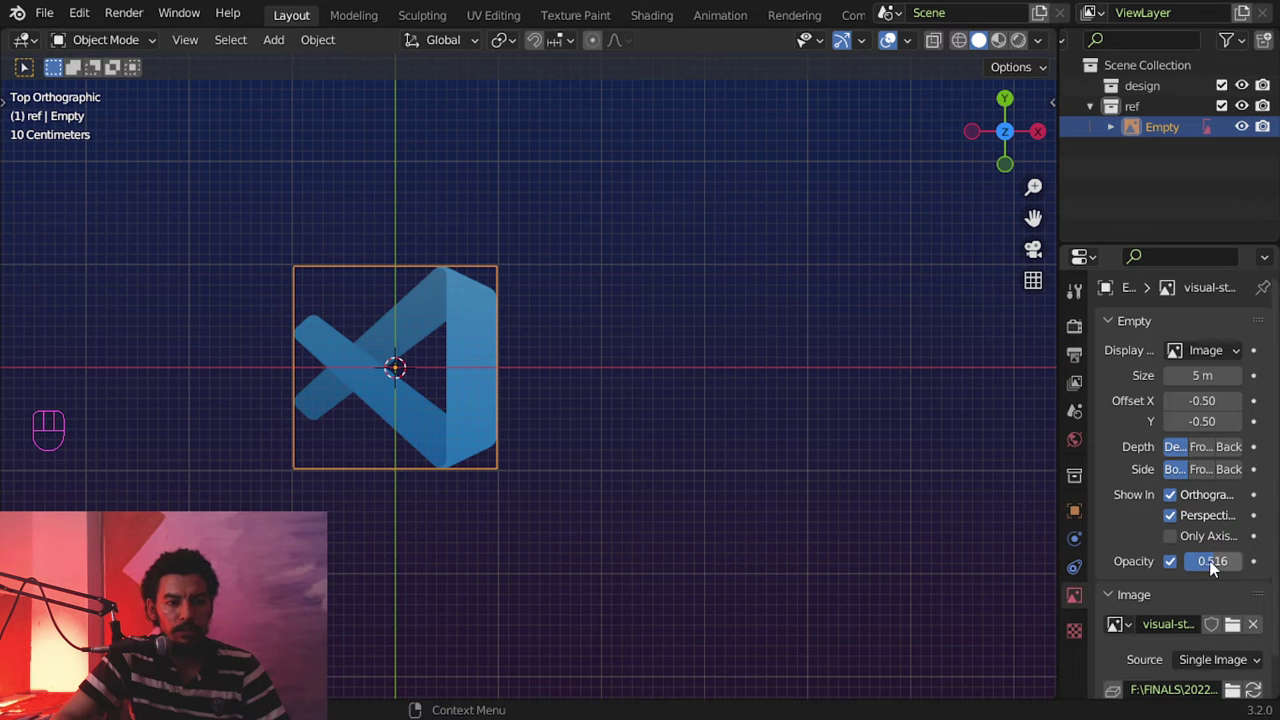
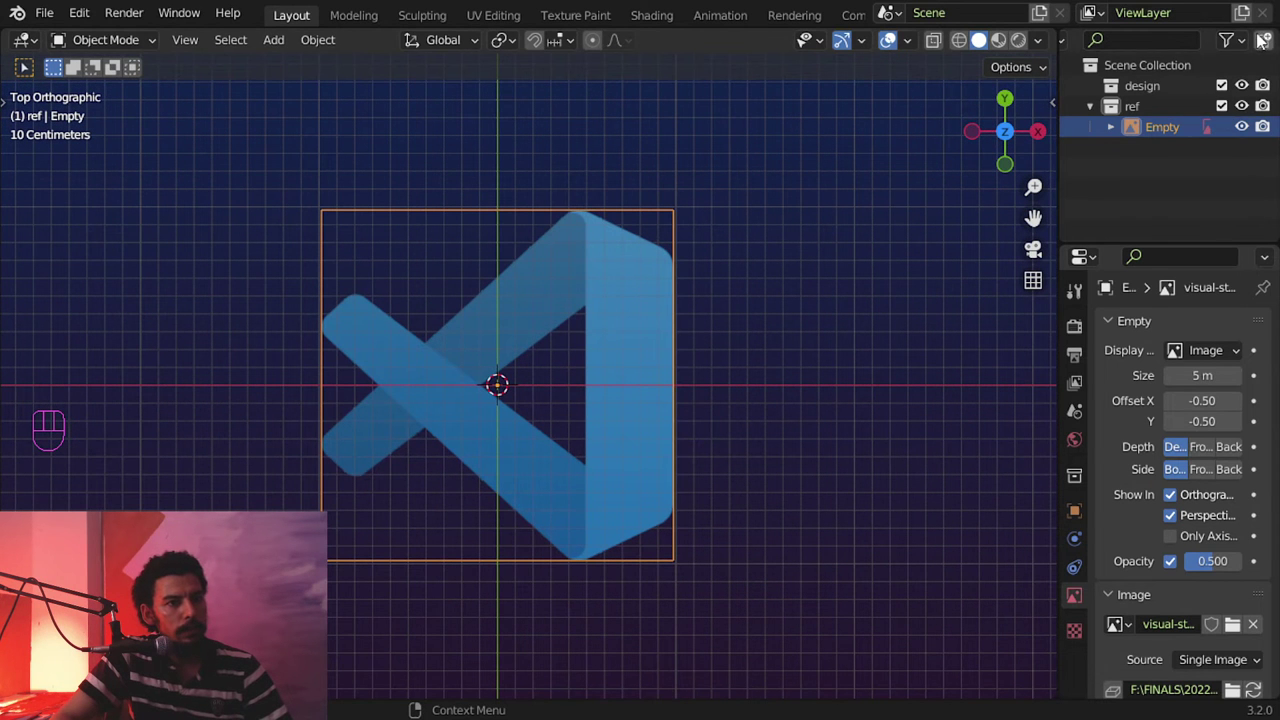
# Step: Show selectability toggles in the Outliner and make the reference Empty unselectable
pyautogui.moveTo(1251, 41); pyautogui.dragTo(1022, 306)
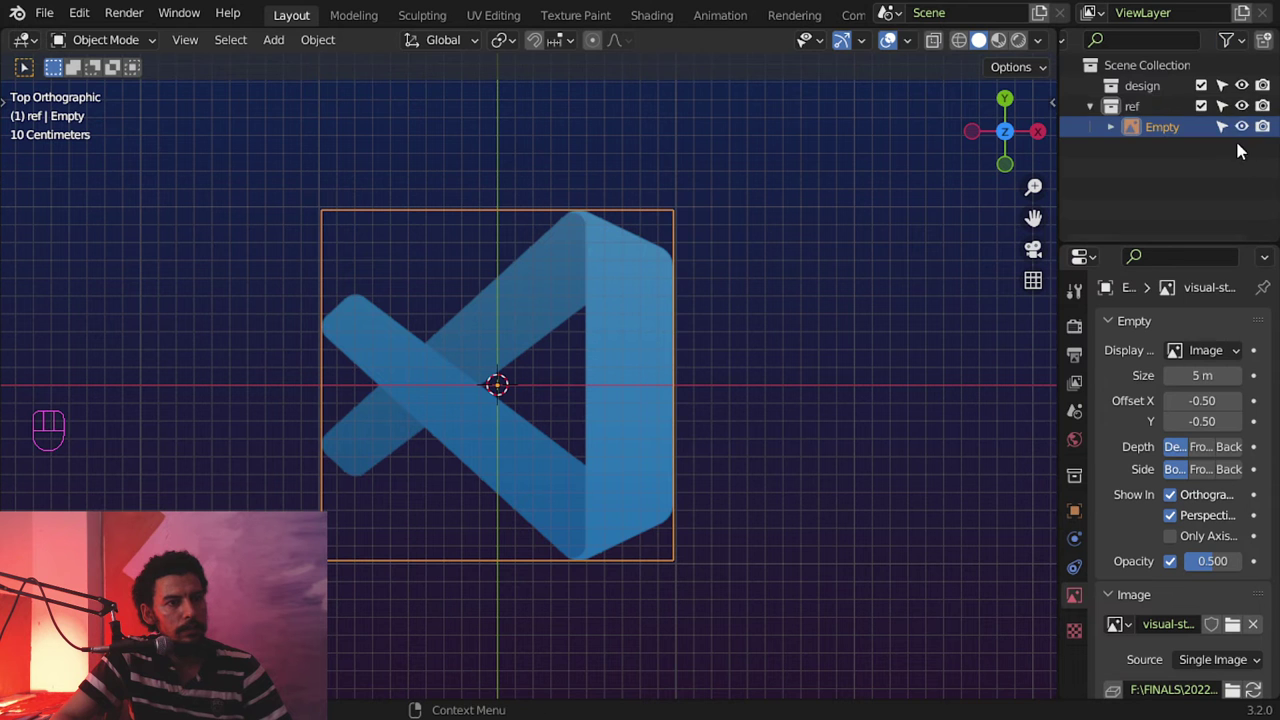
pyautogui.click(1230, 110)
pyautogui.middleClick(609, 376)
pyautogui.moveTo(545, 383); pyautogui.dragTo(464, 423)
pyautogui.rightClick(360, 453)
# Step: Add a new plane over the logo and move it into the design collection
pyautogui.press('shift+a')
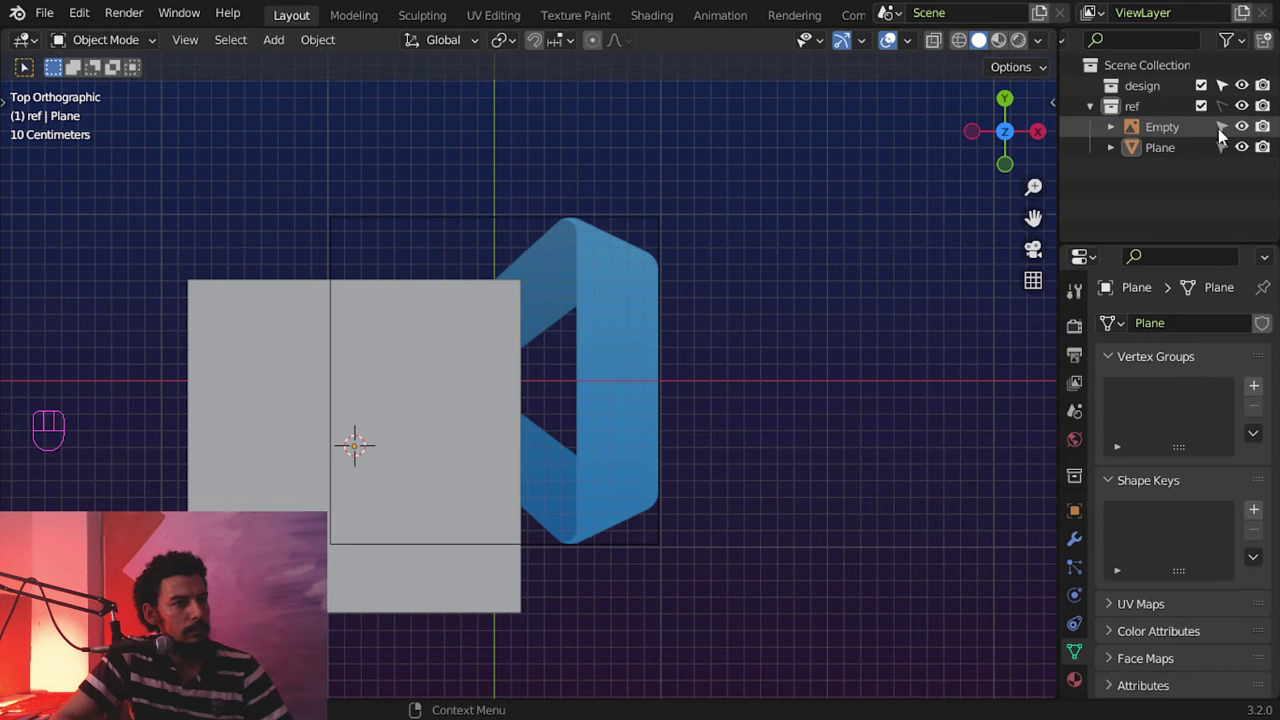
pyautogui.moveTo(1231, 108); pyautogui.dragTo(468, 382)
pyautogui.press('m')
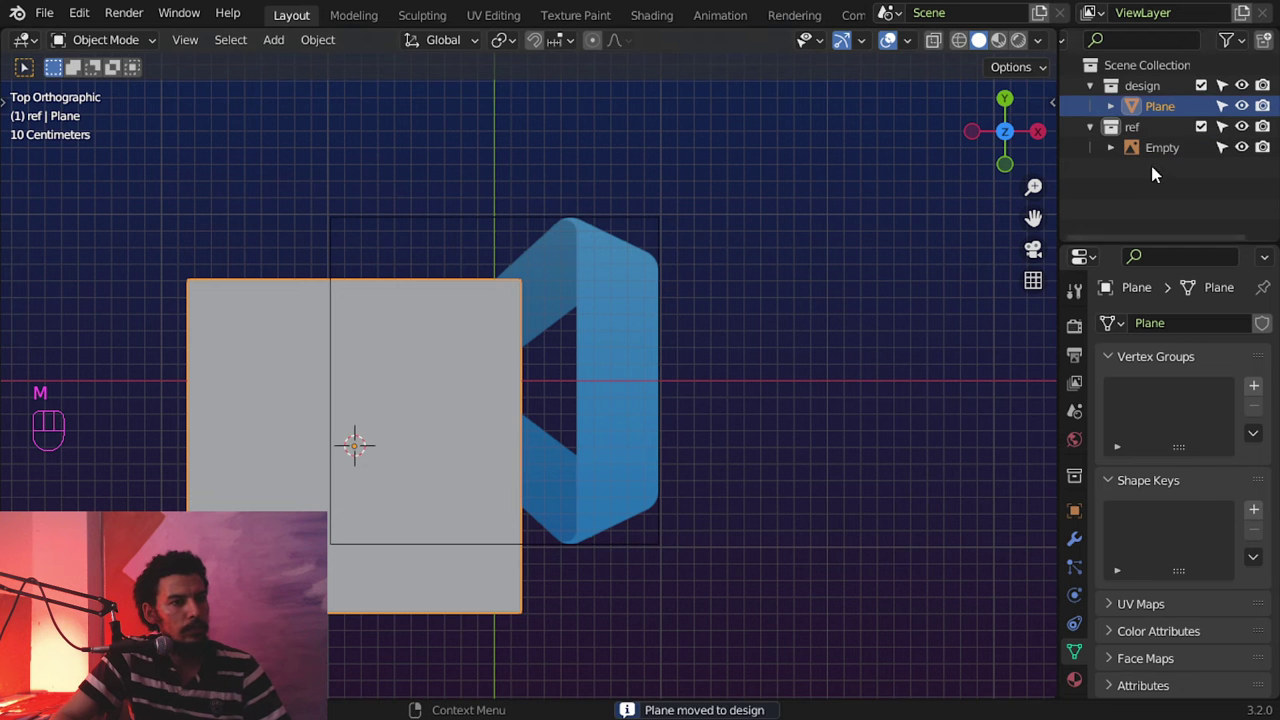
pyautogui.click(1226, 128)
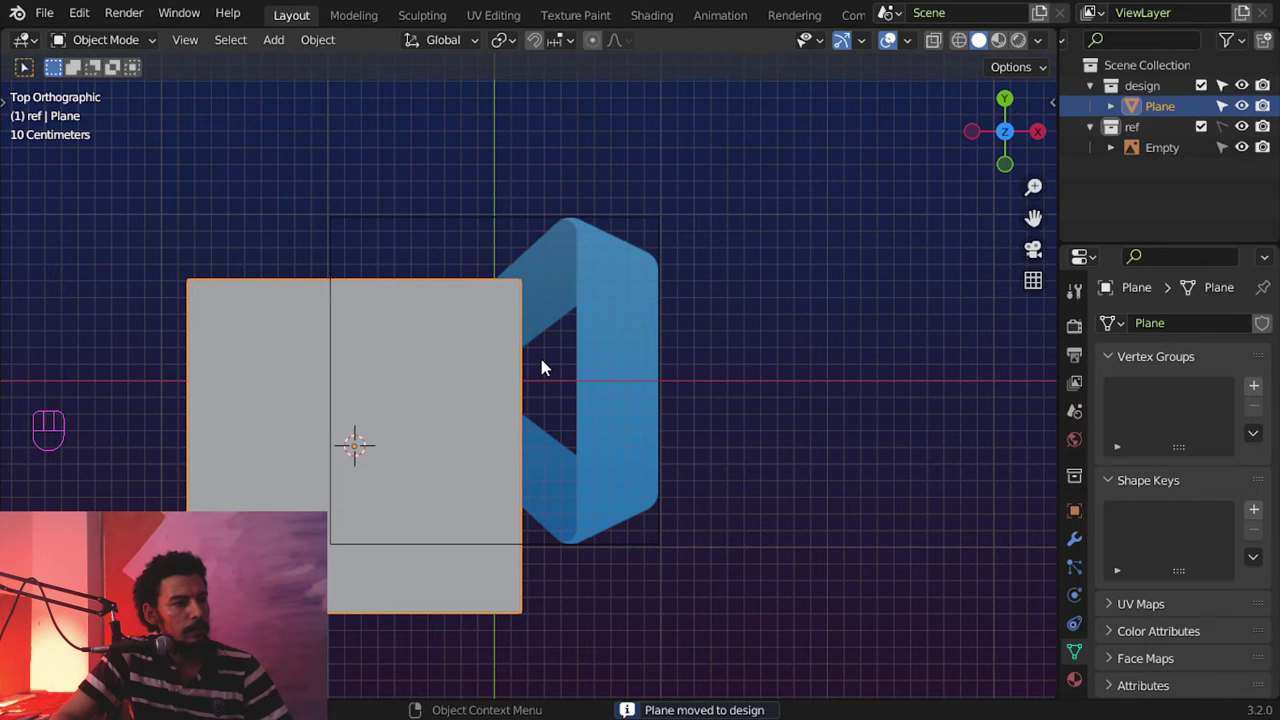
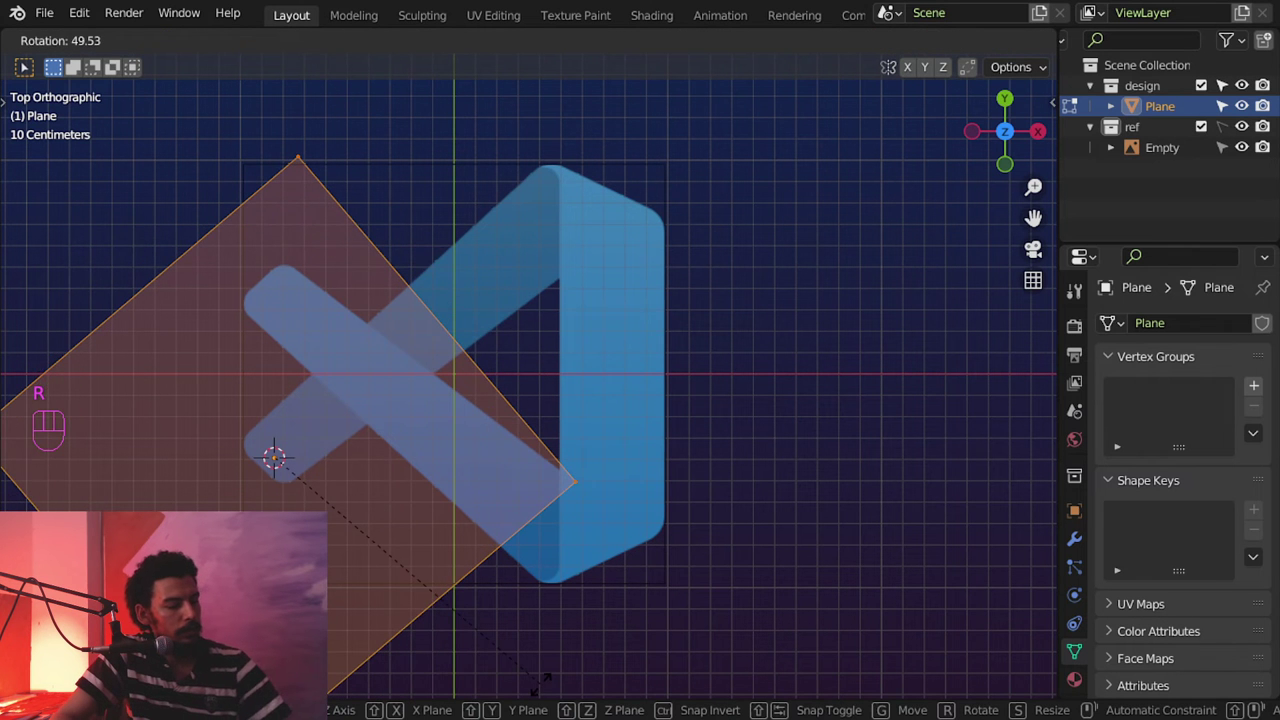
# Step: Rotate the plane 45° and slide its vertices into a long strip along the logo's upper-left arm
pyautogui.press('s')
pyautogui.press('g')
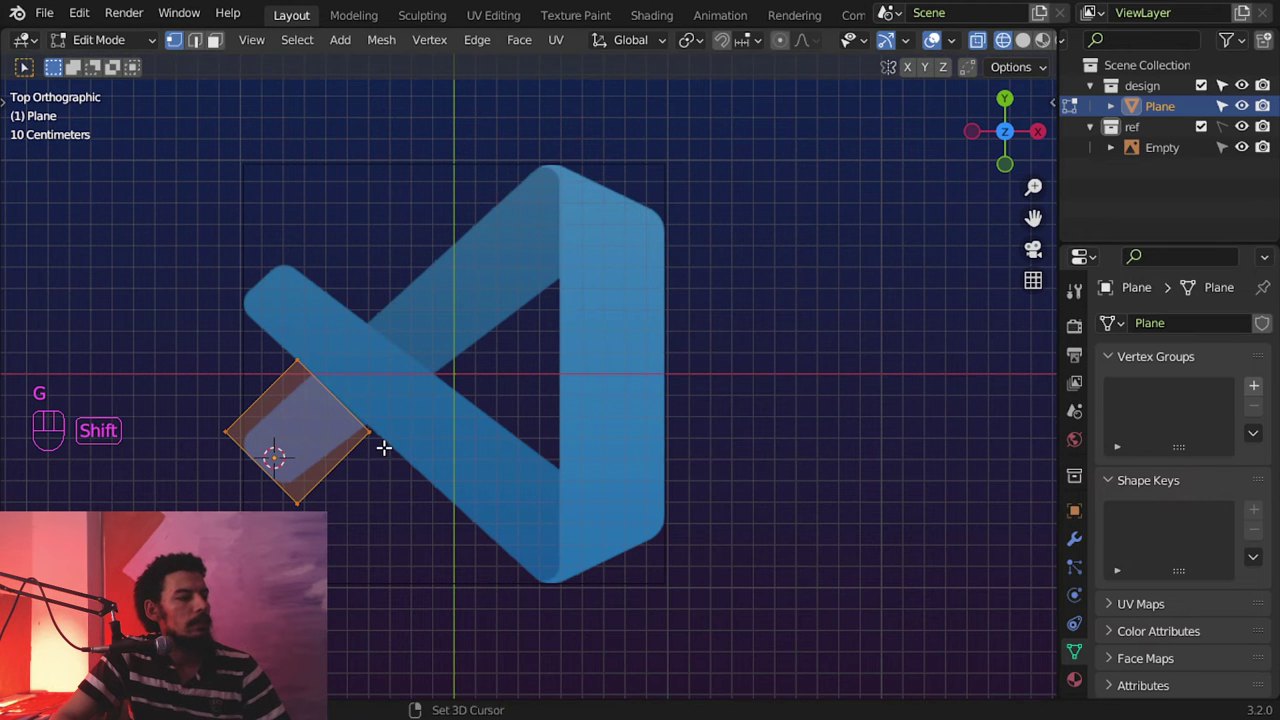
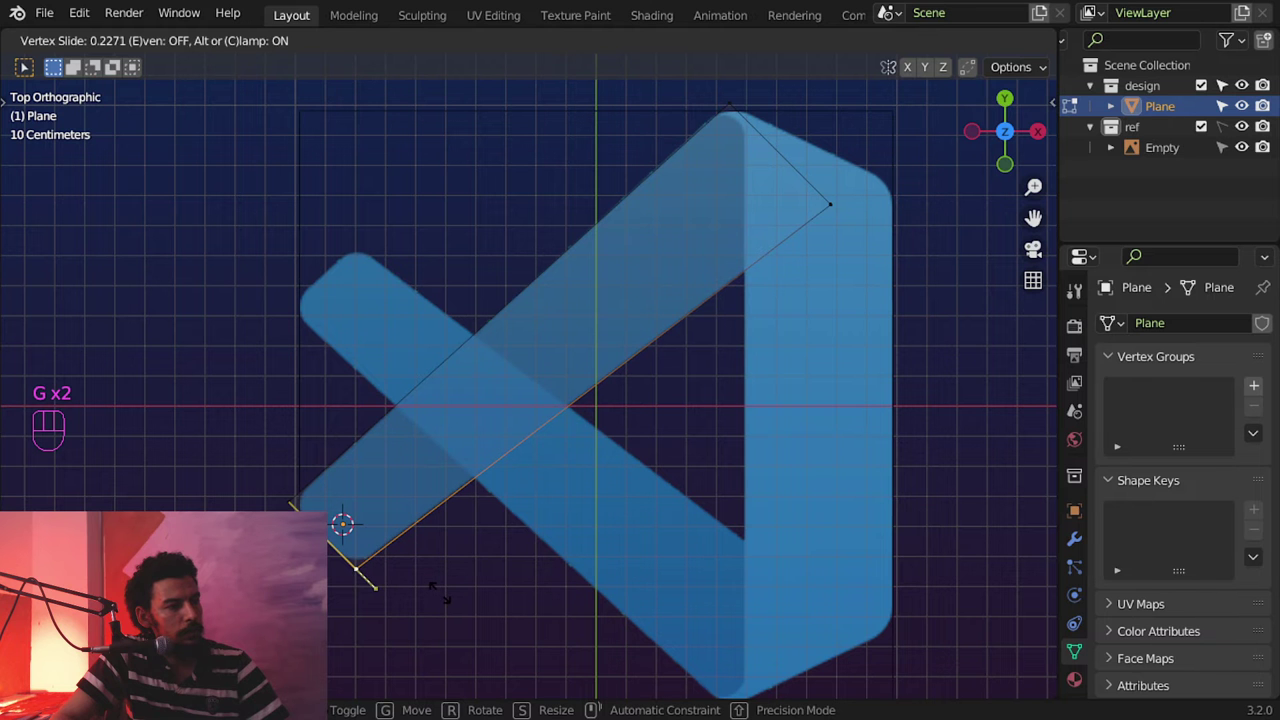
pyautogui.middleClick(644, 356)
pyautogui.middleClick(684, 350)
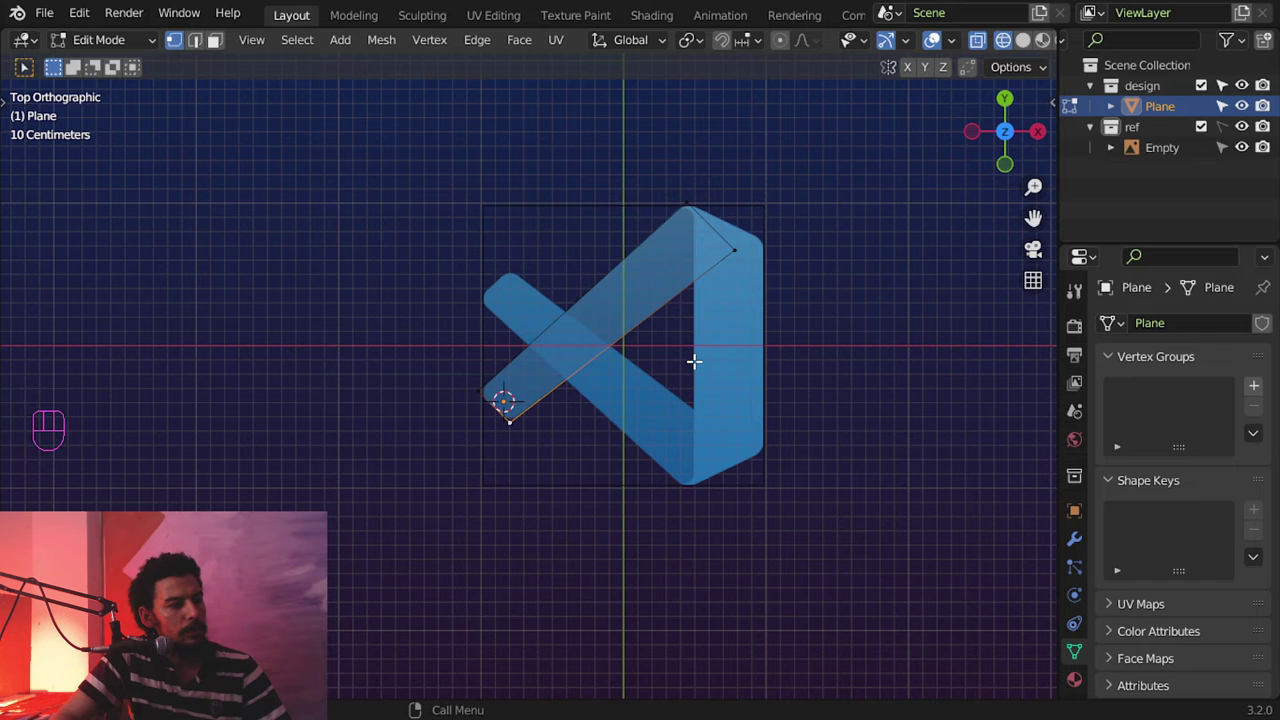
# Step: Duplicate the first band, rotate the copy 90° and move it over the lower diagonal arm
pyautogui.moveTo(657, 375); pyautogui.dragTo(608, 217)
pyautogui.press('a')
pyautogui.press('Tab')
pyautogui.press('shift+d')
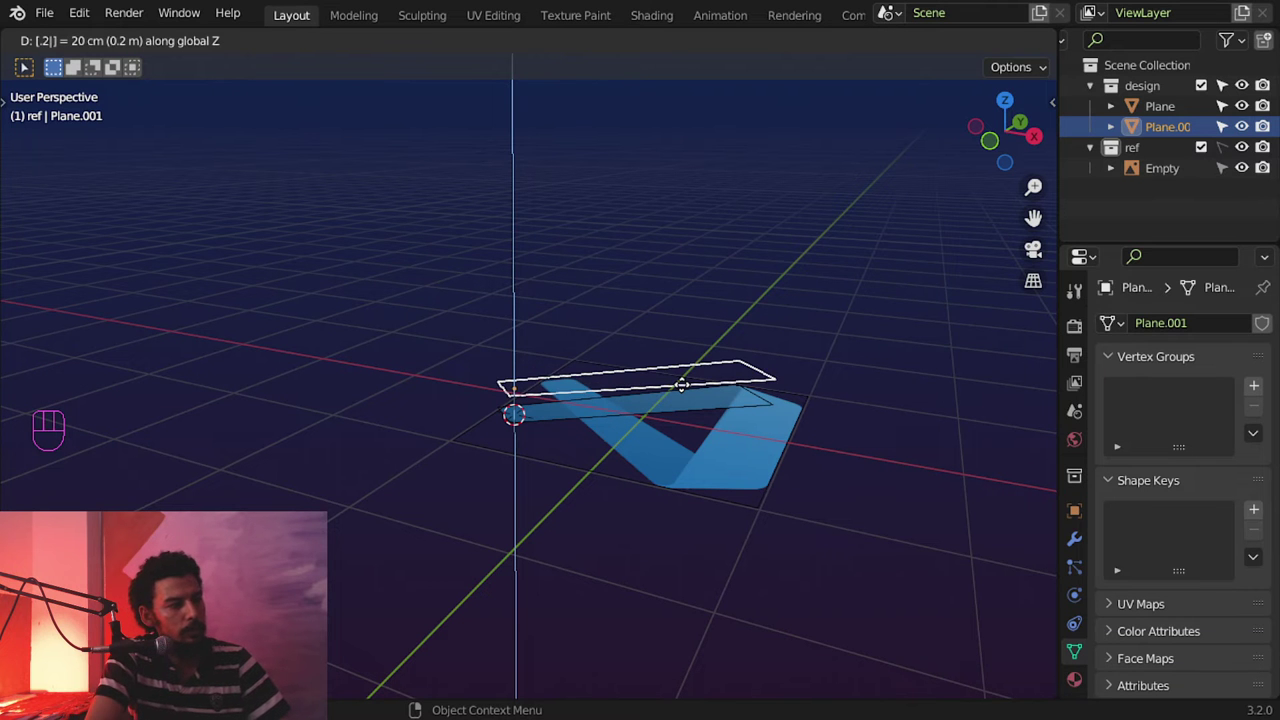
pyautogui.press('KP_7')
pyautogui.middleClick(688, 359)
pyautogui.moveTo(657, 410); pyautogui.dragTo(627, 498)
pyautogui.middleClick(662, 459)
pyautogui.press('r')
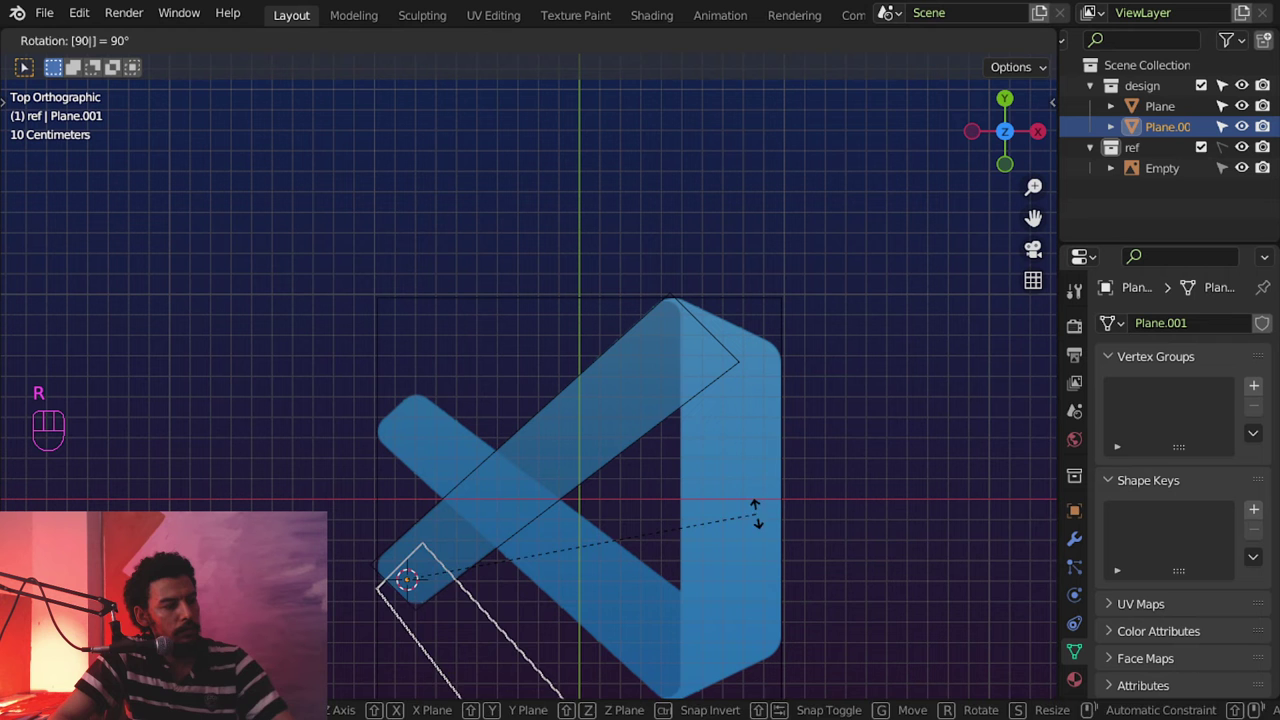
pyautogui.press('g')
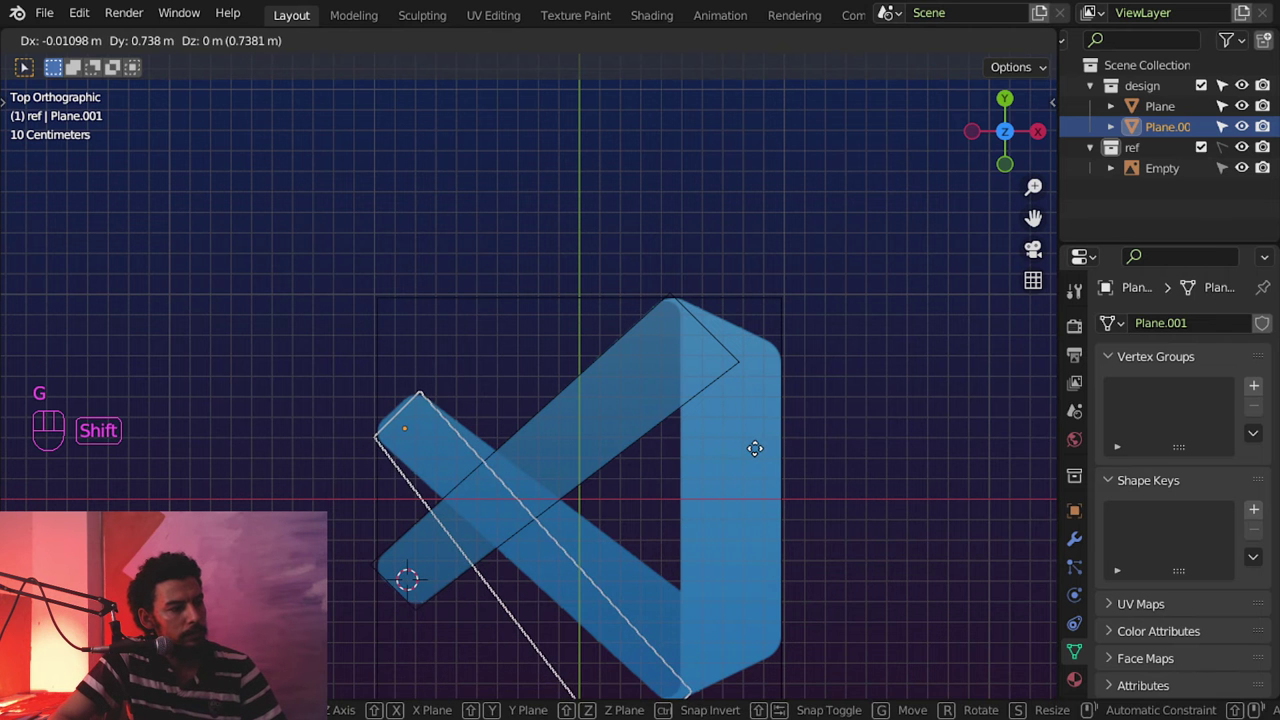
pyautogui.moveTo(638, 350); pyautogui.dragTo(564, 229)
# Step: Align Plane.001 with the lower diagonal band and slide its vertices to fit
pyautogui.middleClick(640, 379)
pyautogui.press('Tab')
pyautogui.middleClick(528, 445)
pyautogui.click(157, 184)
pyautogui.click(230, 135)
pyautogui.press('shift+s')
pyautogui.press('Tab')
pyautogui.moveTo(520, 40); pyautogui.dragTo(513, 282)
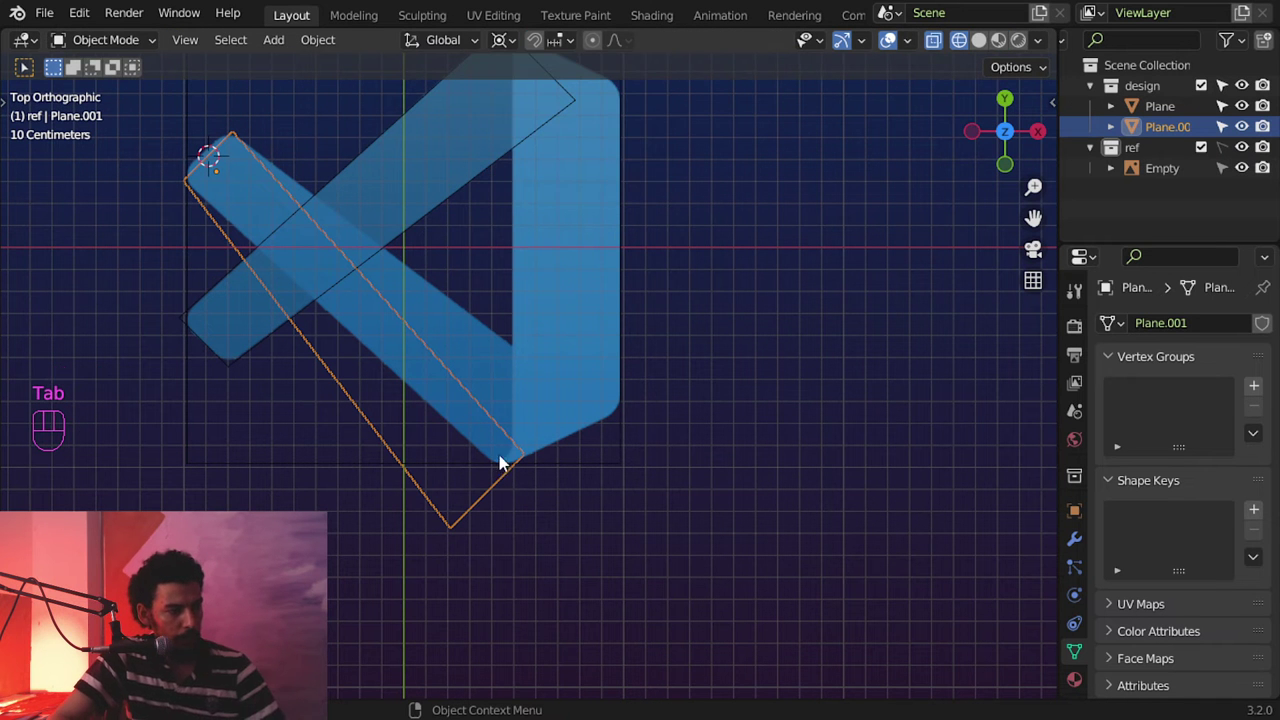
pyautogui.press('r')
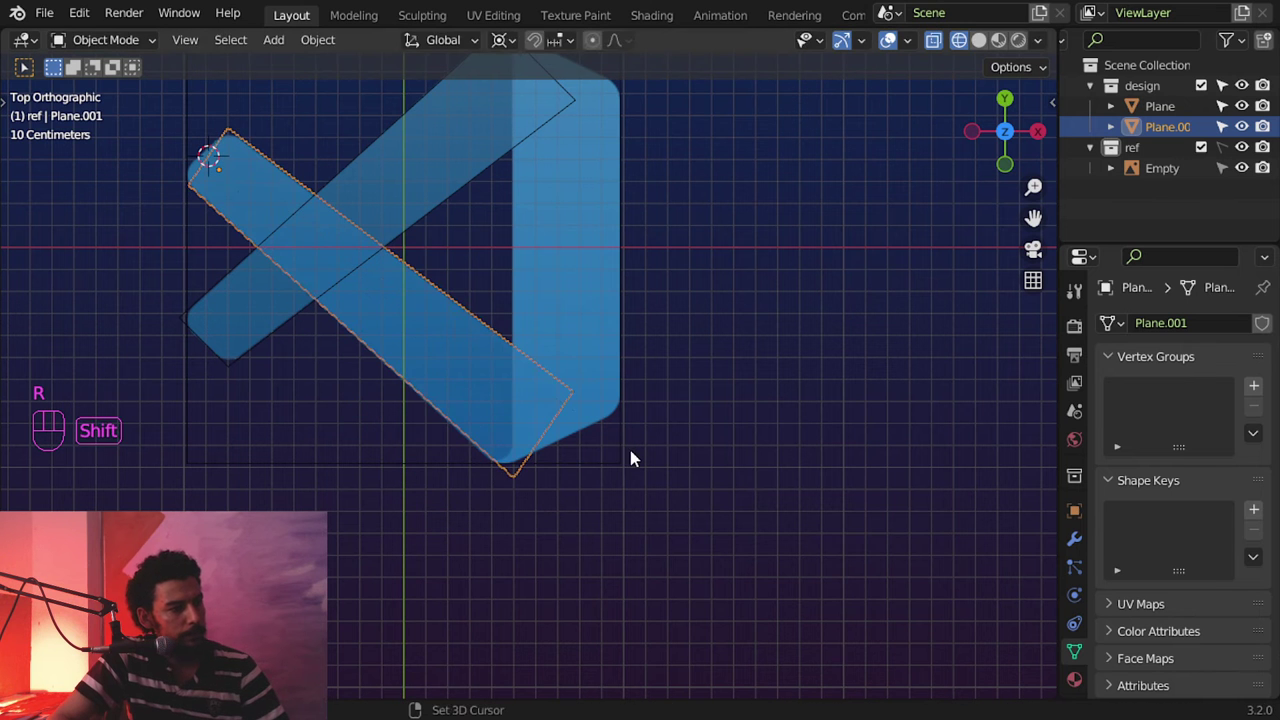
pyautogui.press('Tab')
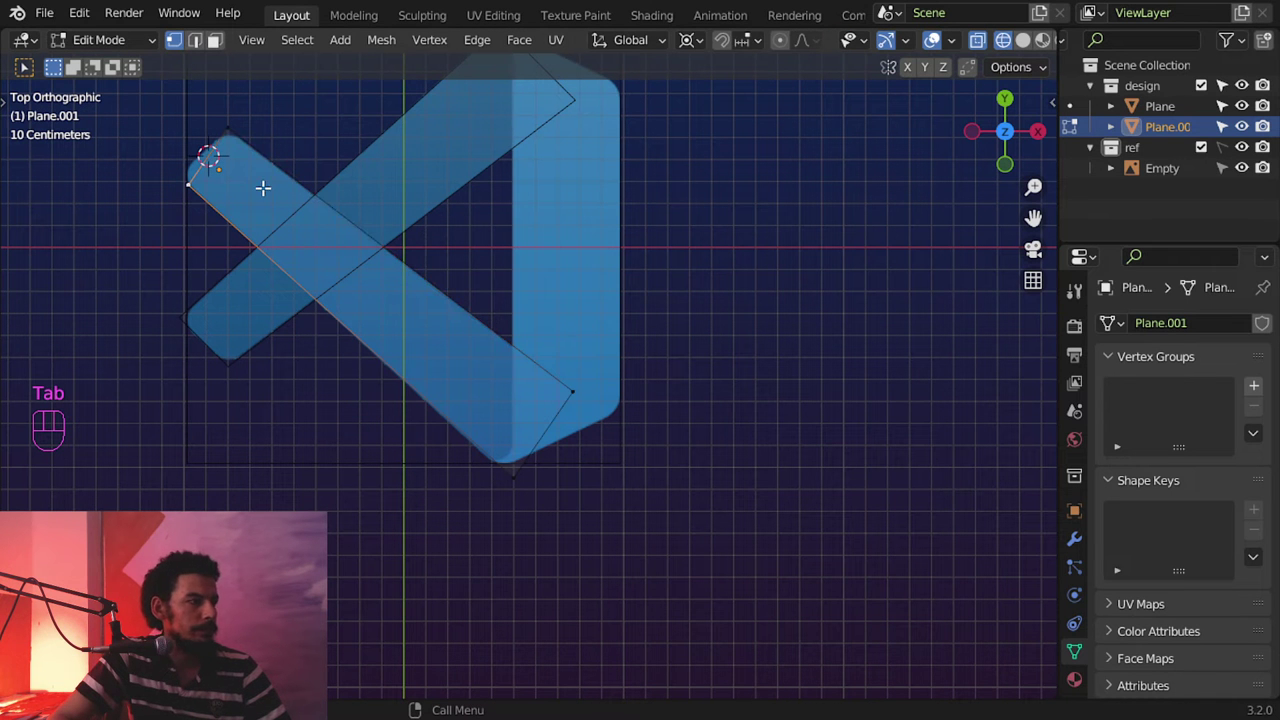
pyautogui.press('g')
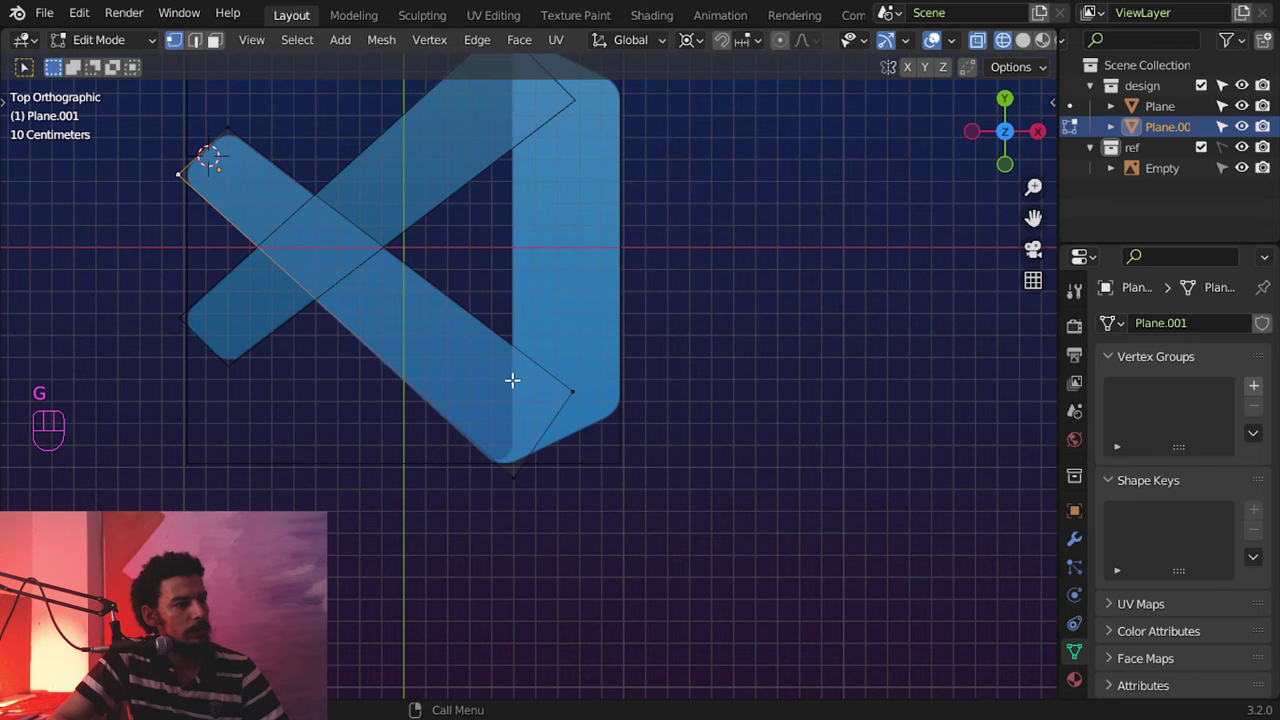
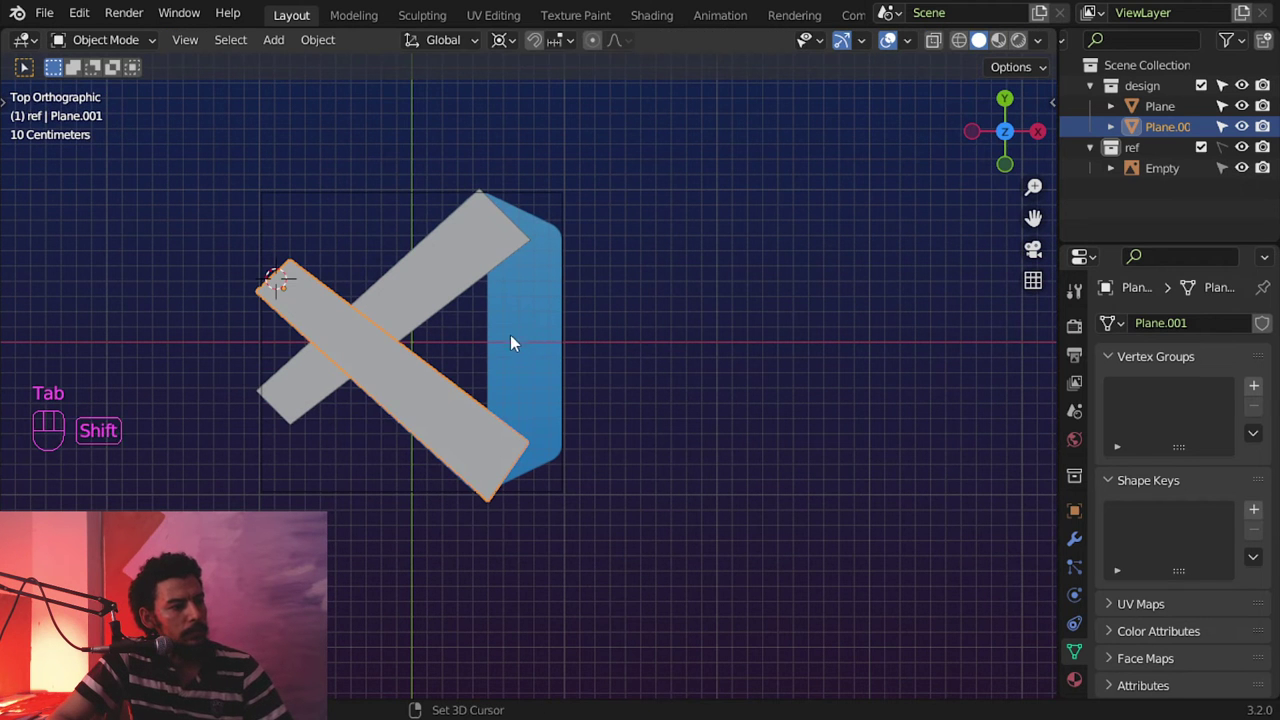
# Step: Add a third plane to the design collection and move it over the right vertical band
pyautogui.click(460, 295)
pyautogui.press('shift+s')
pyautogui.press('shift+a')
pyautogui.middleClick(526, 354)
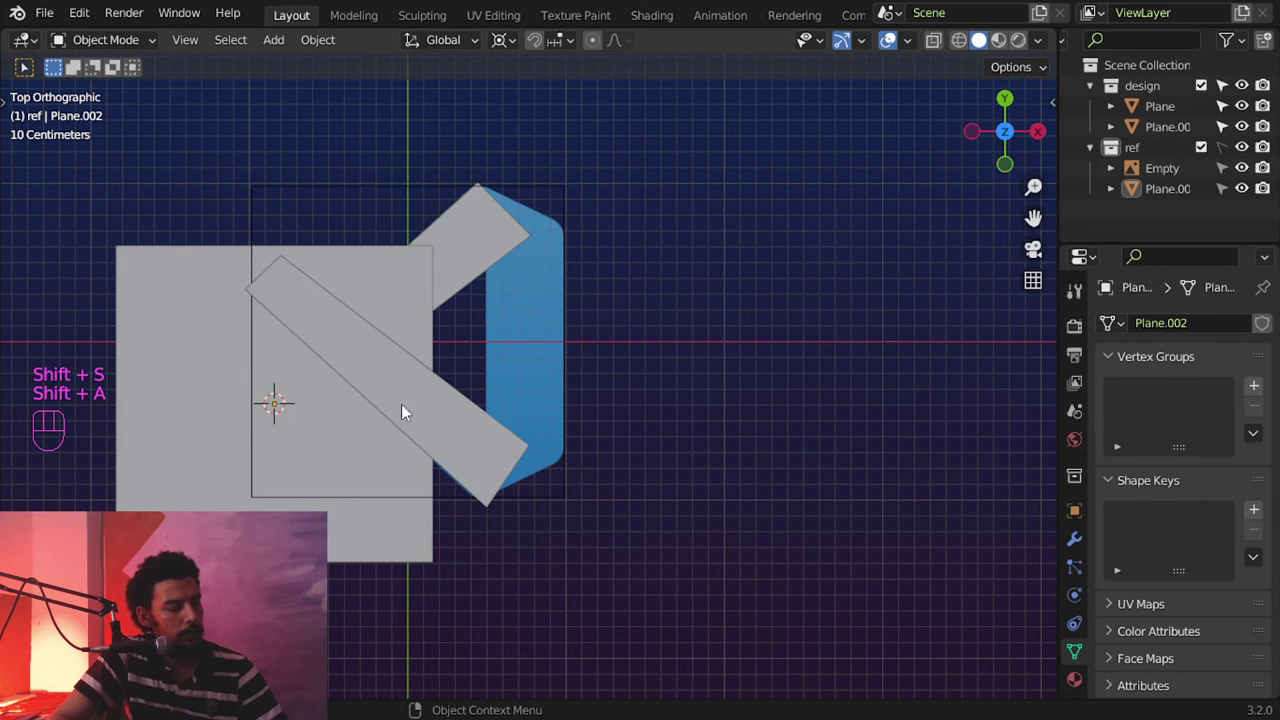
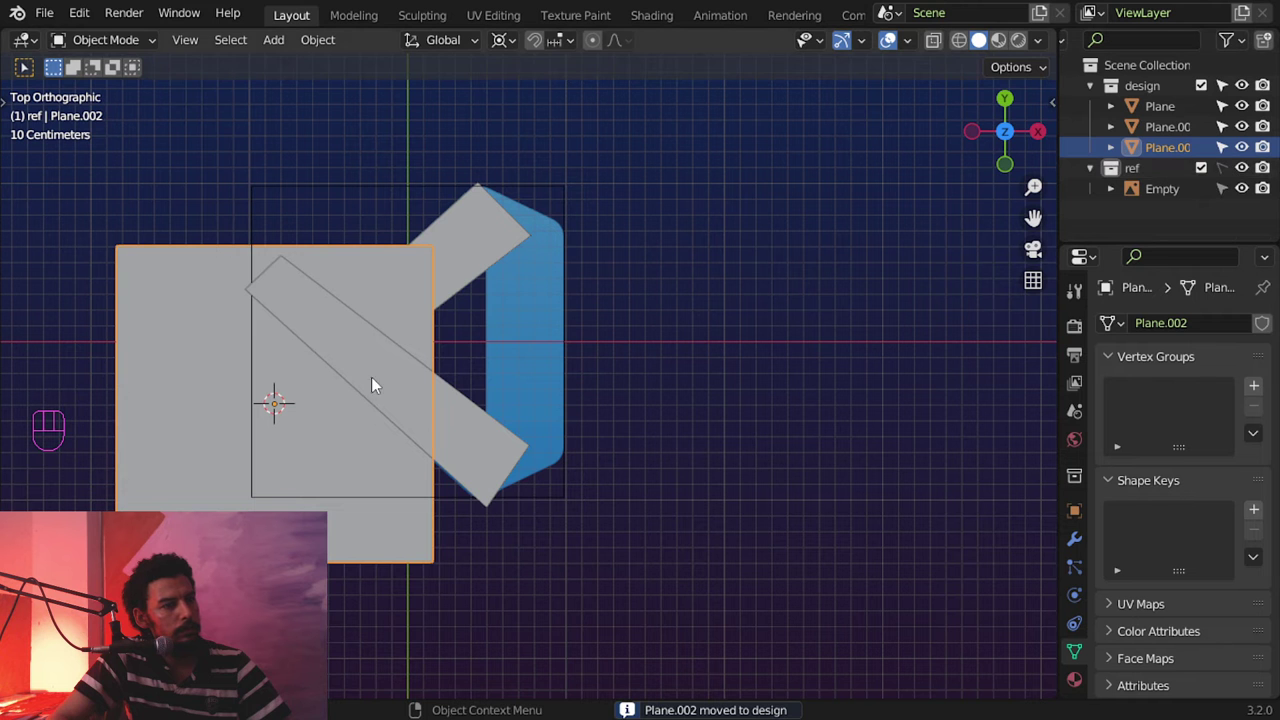
pyautogui.press('g')
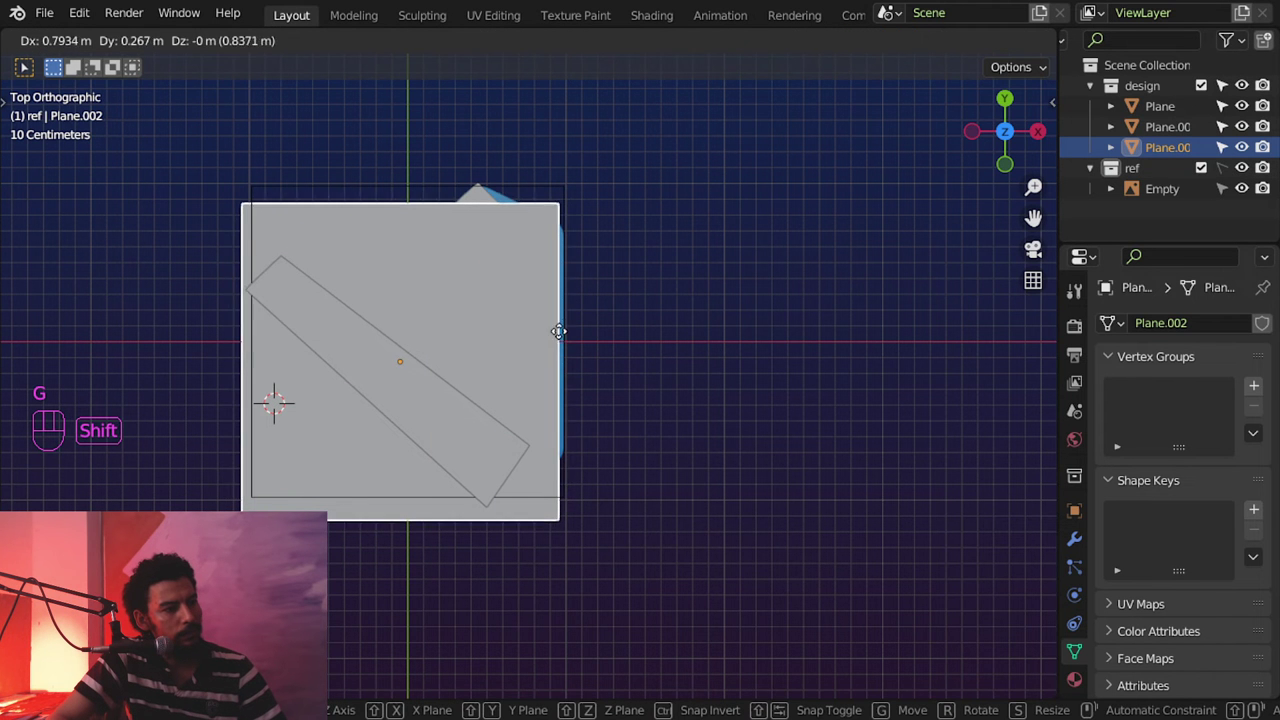
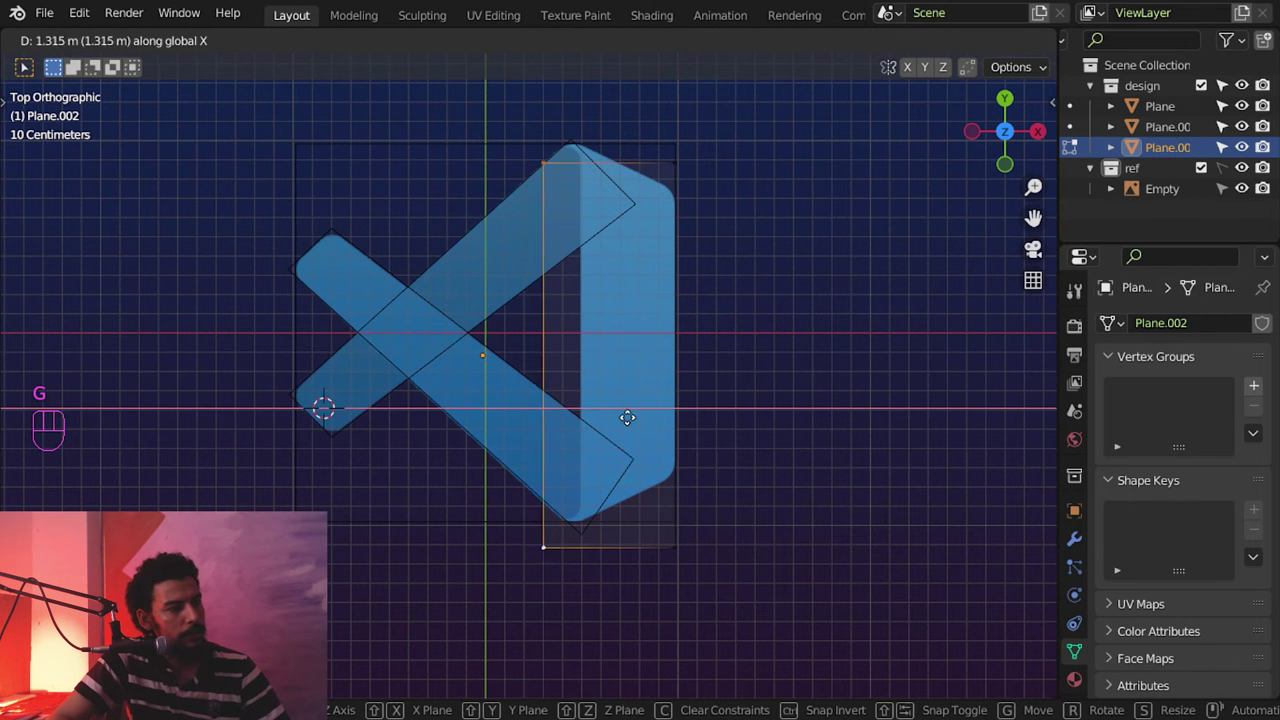
# Step: Resize Plane.002 along Y so it fits the logo's vertical bar
pyautogui.middleClick(595, 429)
pyautogui.middleClick(533, 507)
pyautogui.click(572, 556)
pyautogui.press('g')
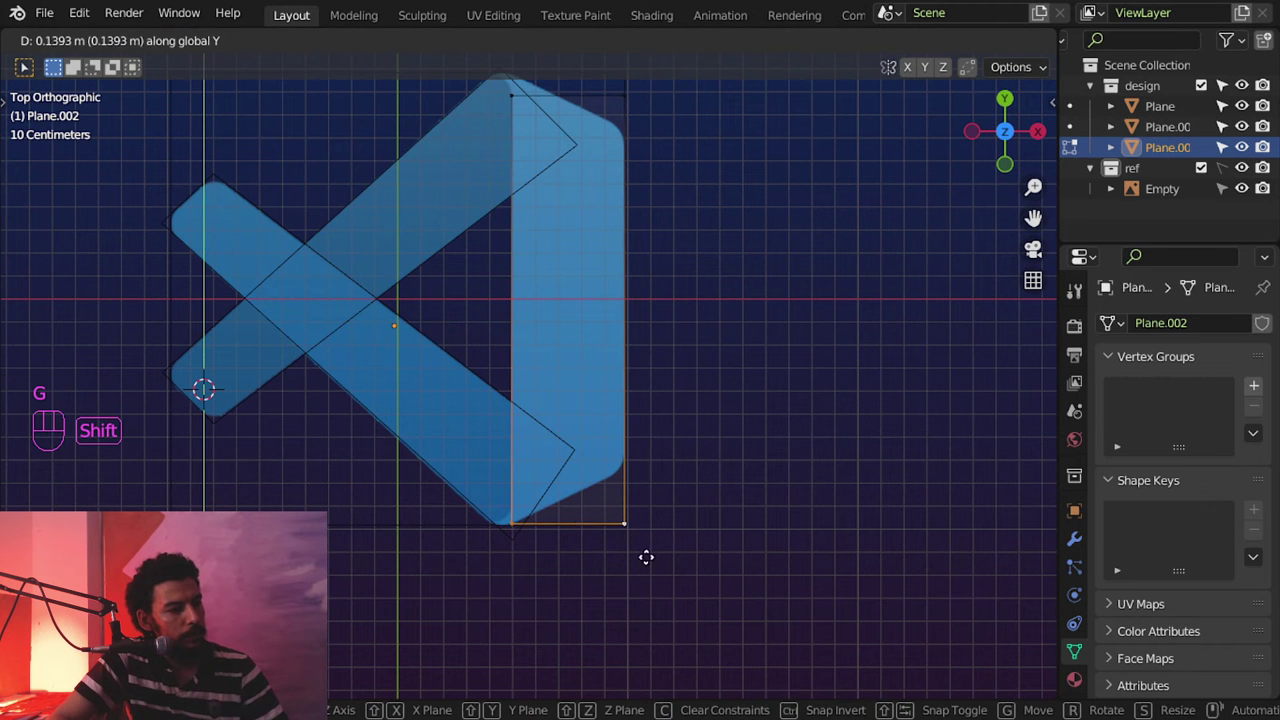
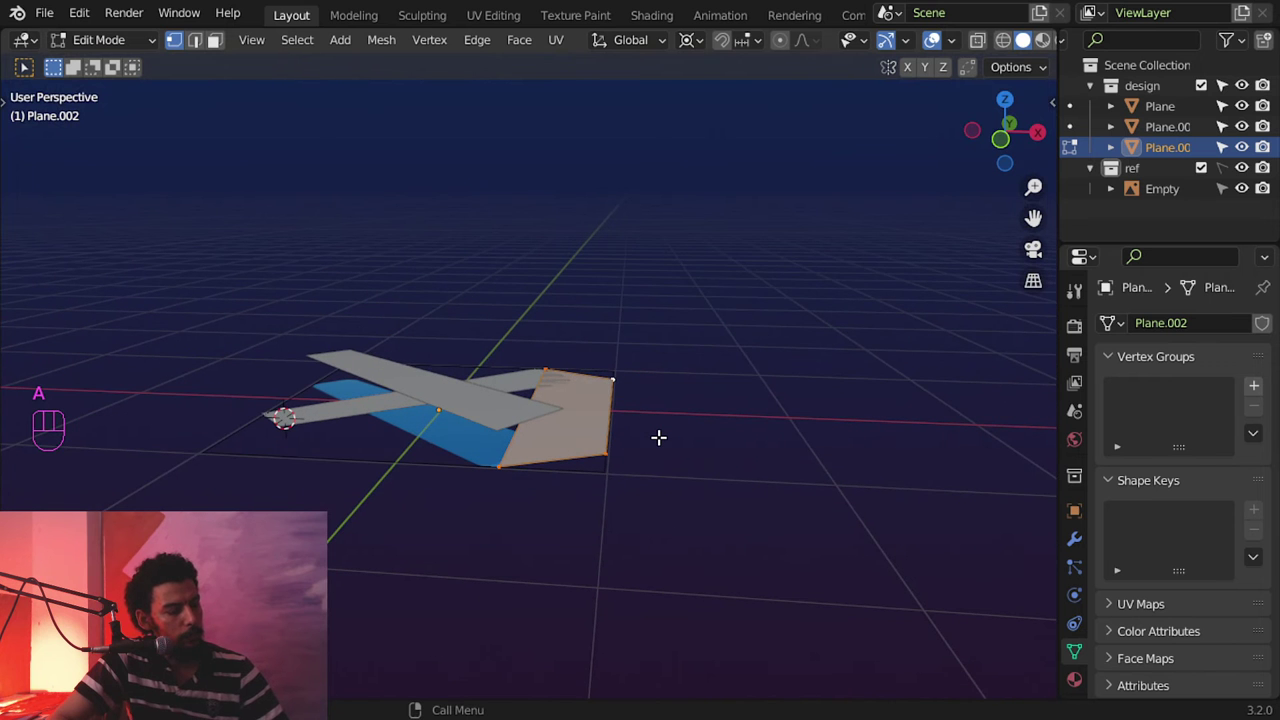
# Step: Slide Plane.001's corner vertex along the logo edge where it meets the vertical bar, from Top view
pyautogui.press('g')
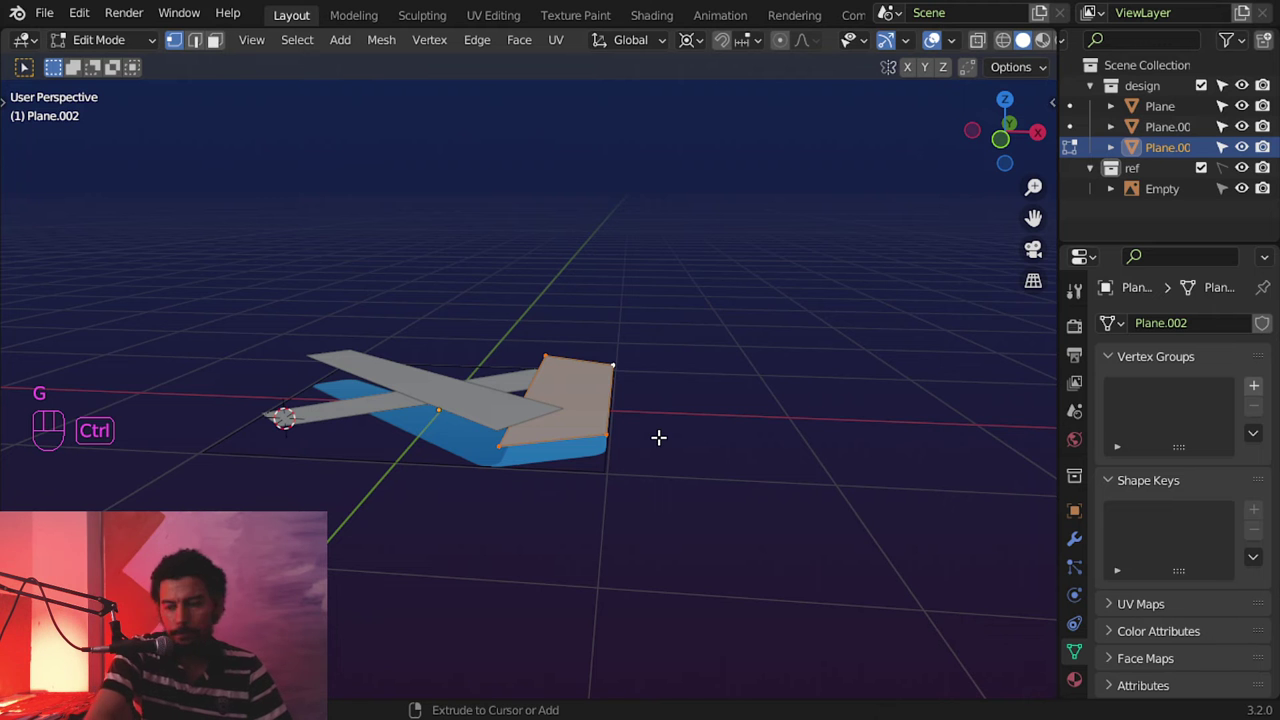
pyautogui.press('KP_7')
pyautogui.press('ctrl+F10')
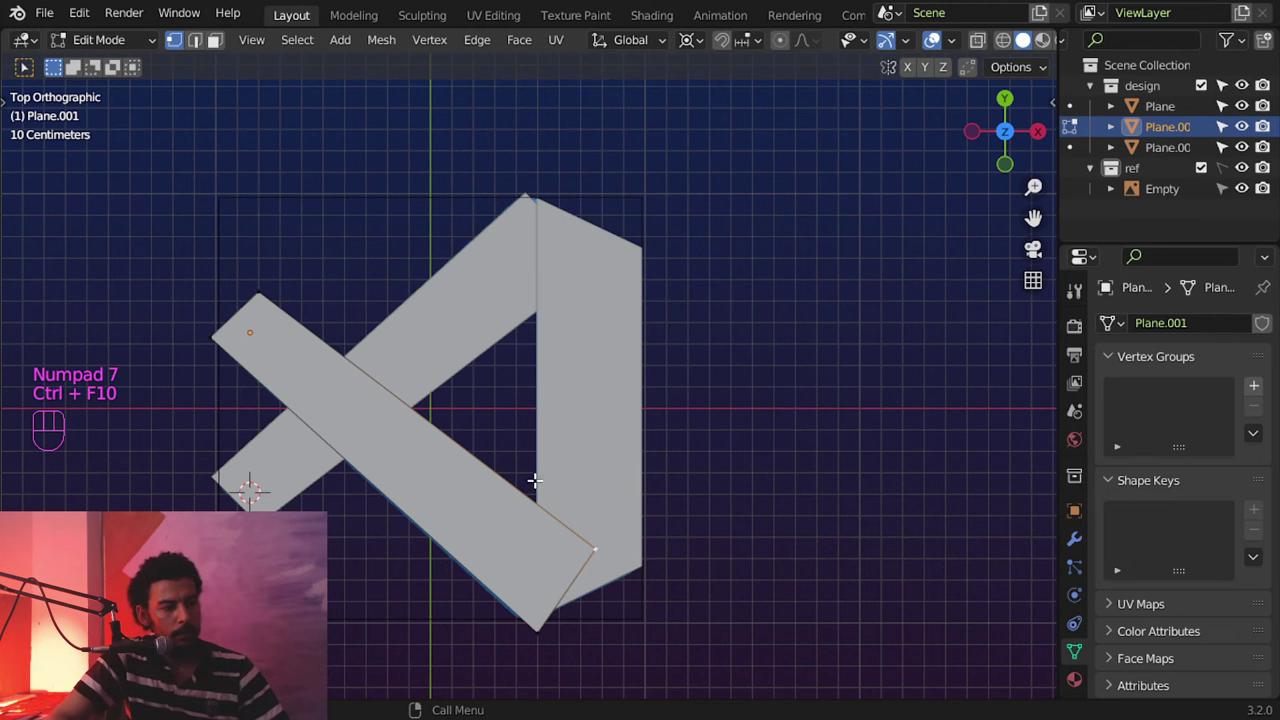
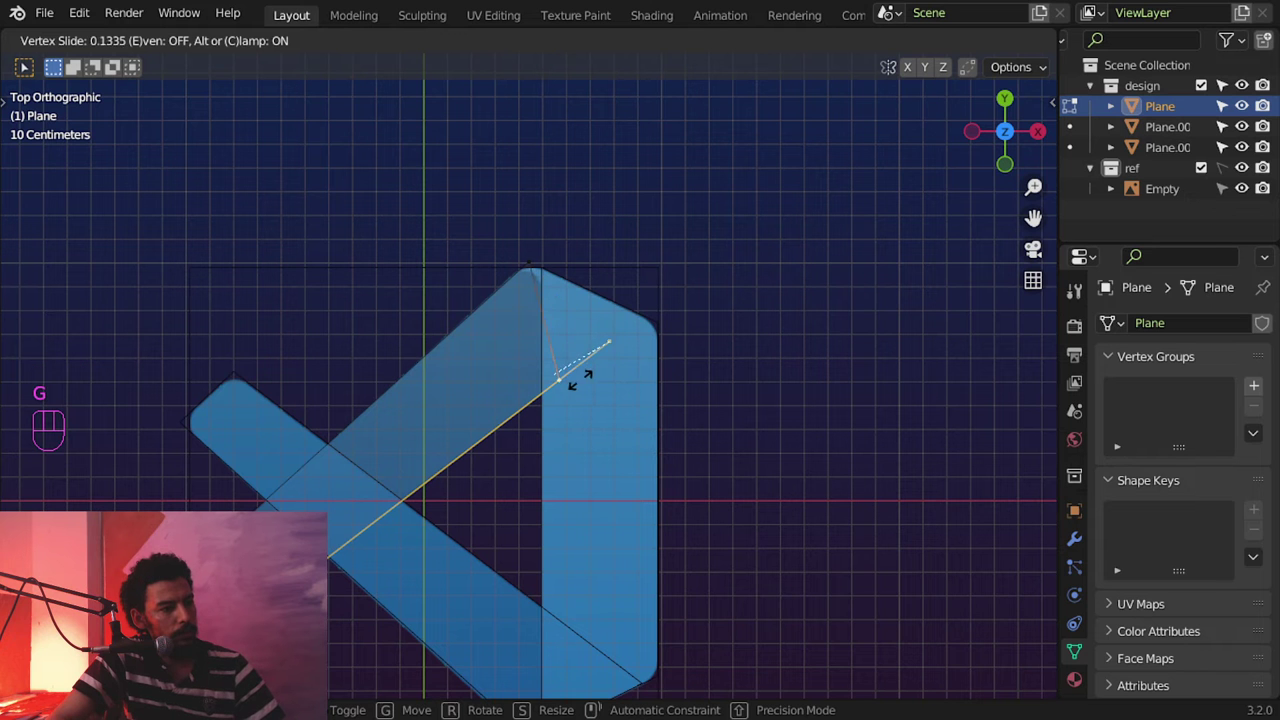
# Step: Leave Edit Mode and orbit around the closed three-plane logo outline to check it
pyautogui.press('Tab')
pyautogui.moveTo(596, 340); pyautogui.dragTo(632, 294)
pyautogui.moveTo(629, 353); pyautogui.dragTo(629, 409)
pyautogui.moveTo(657, 392); pyautogui.dragTo(609, 365)
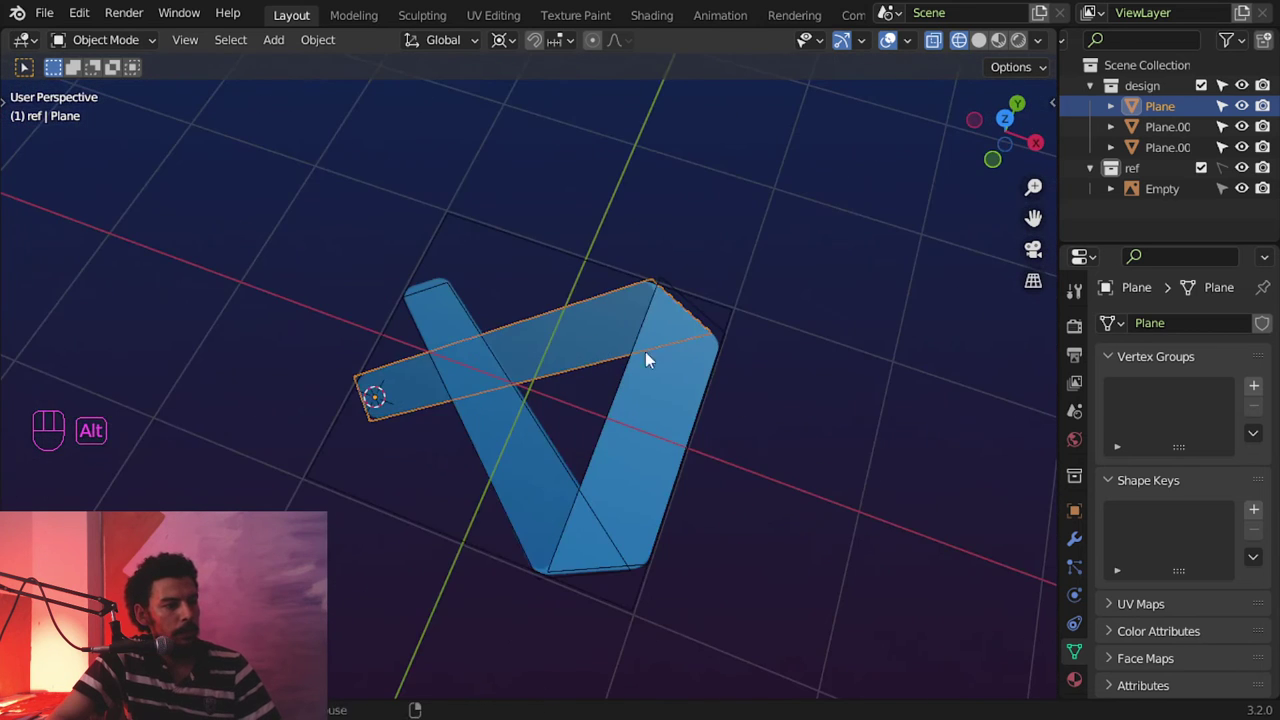
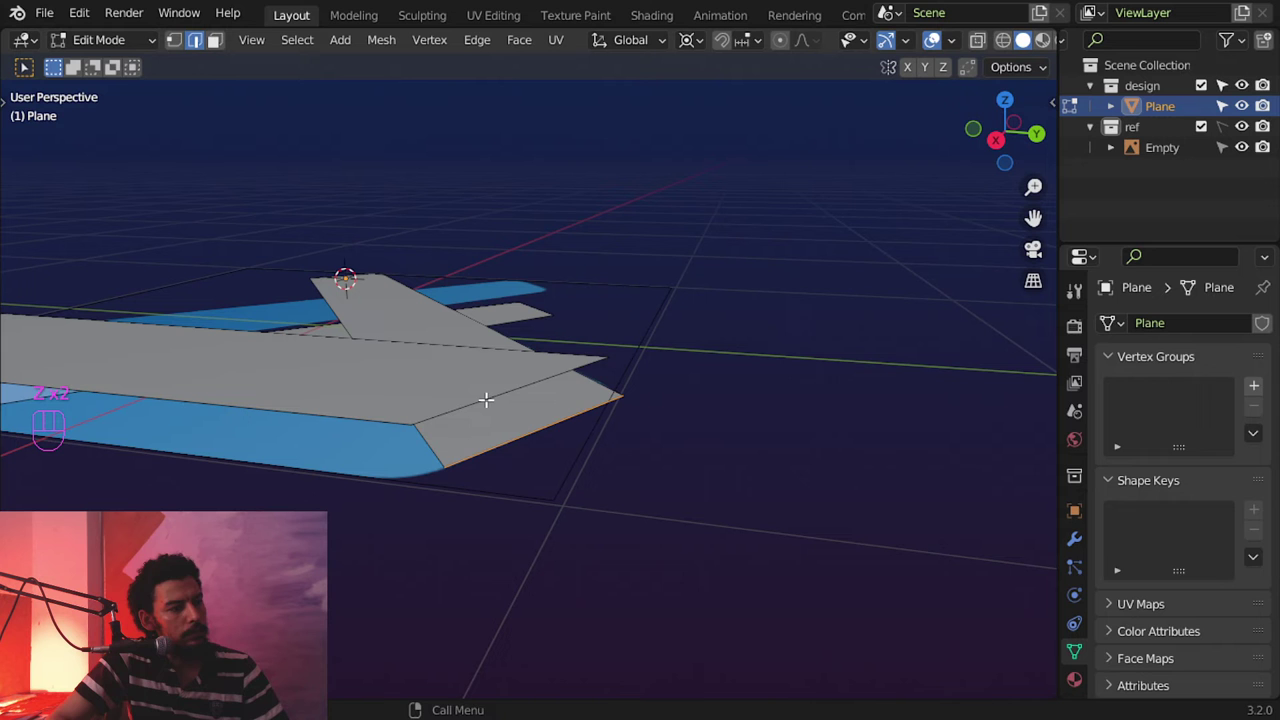
# Step: Add edge loops along the strip pieces, undoing a misplaced cut
pyautogui.press('f')
pyautogui.press('ctrl+r')
pyautogui.press('g')
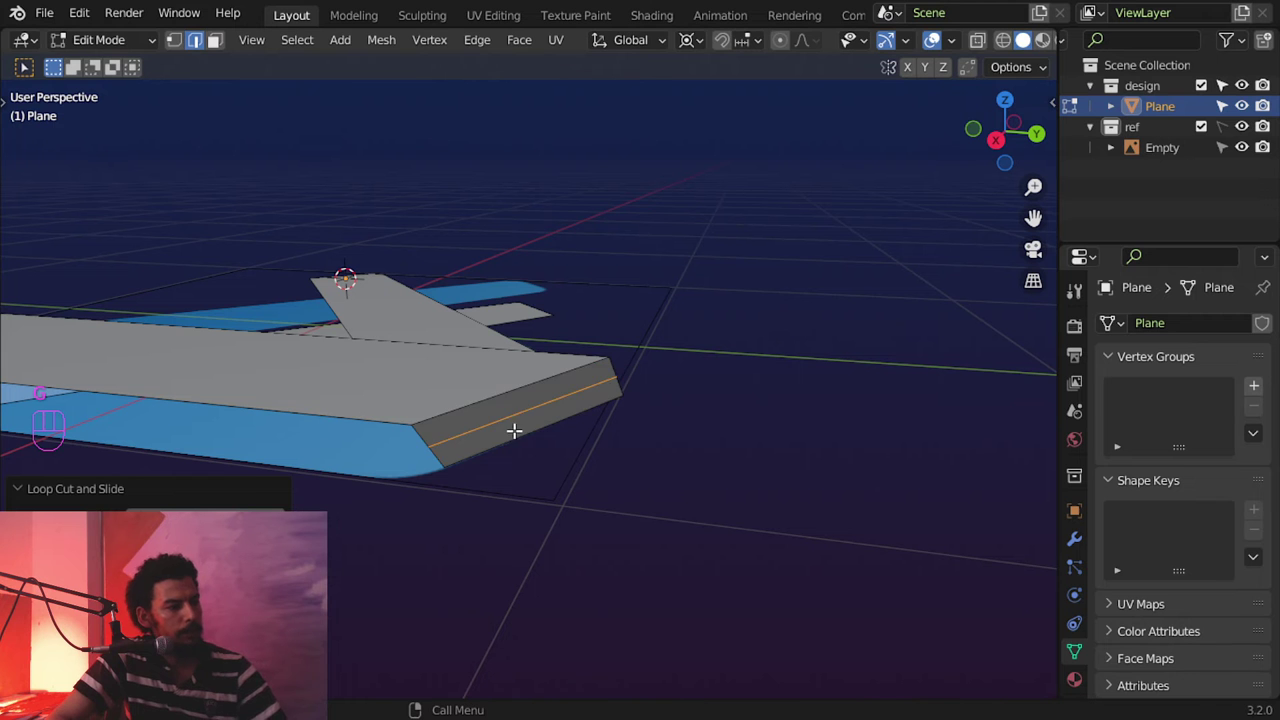
pyautogui.press('ctrl+z')
pyautogui.press('ctrl+z')
pyautogui.middleClick(528, 396)
pyautogui.press('f')
pyautogui.press('ctrl+r')
# Step: Merge all vertices by distance, push edges along normals, check shading and leave Edit Mode
pyautogui.press('a')
pyautogui.press('m')
pyautogui.click(512, 427)
pyautogui.press('alt+s')
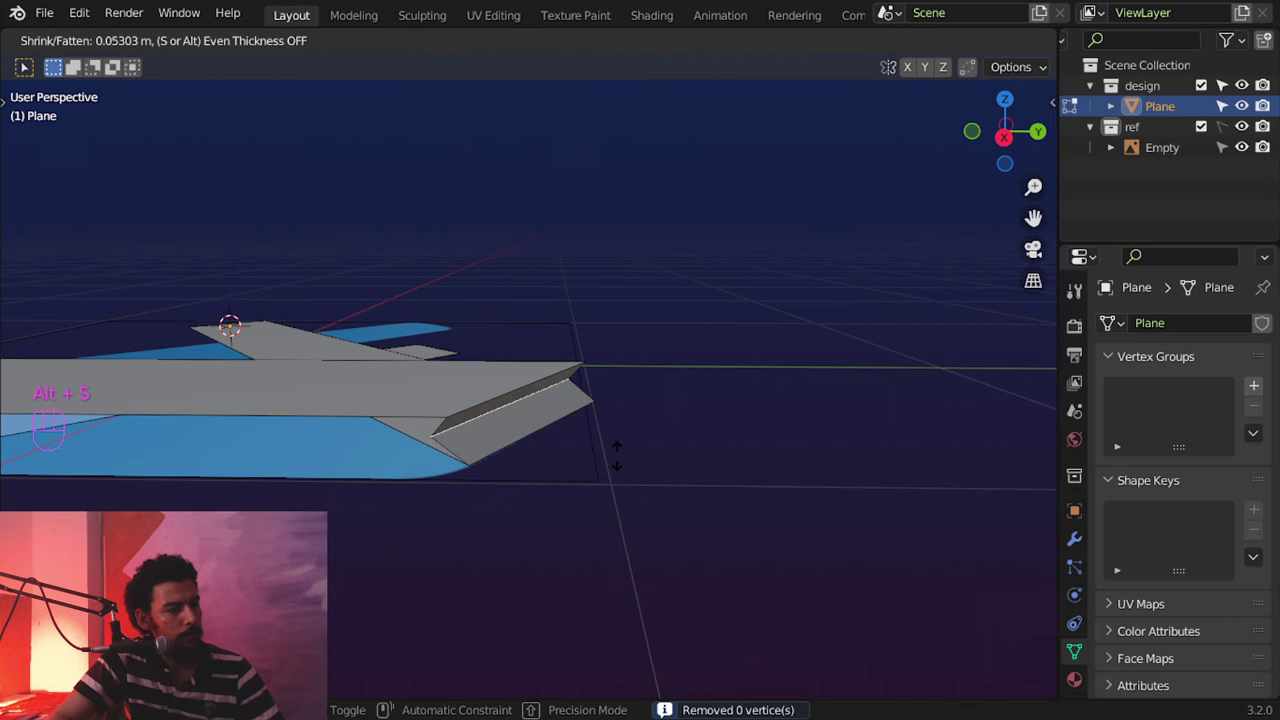
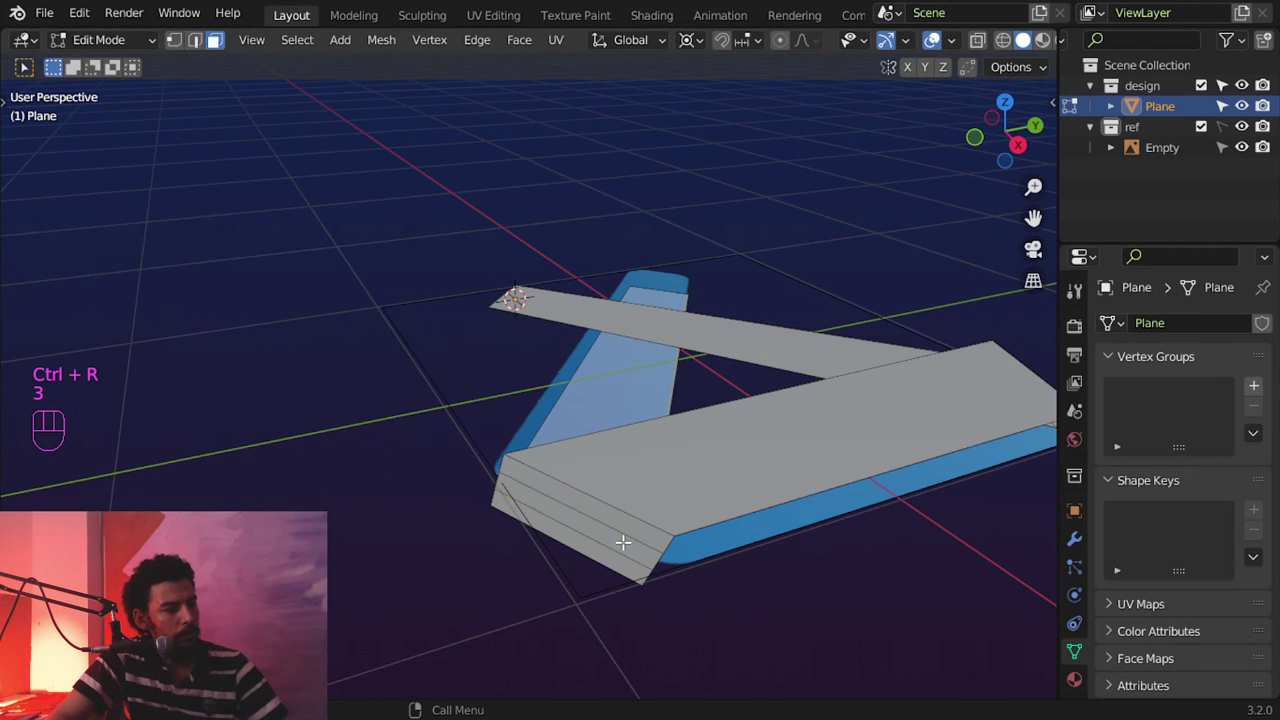
pyautogui.press('KP_7')
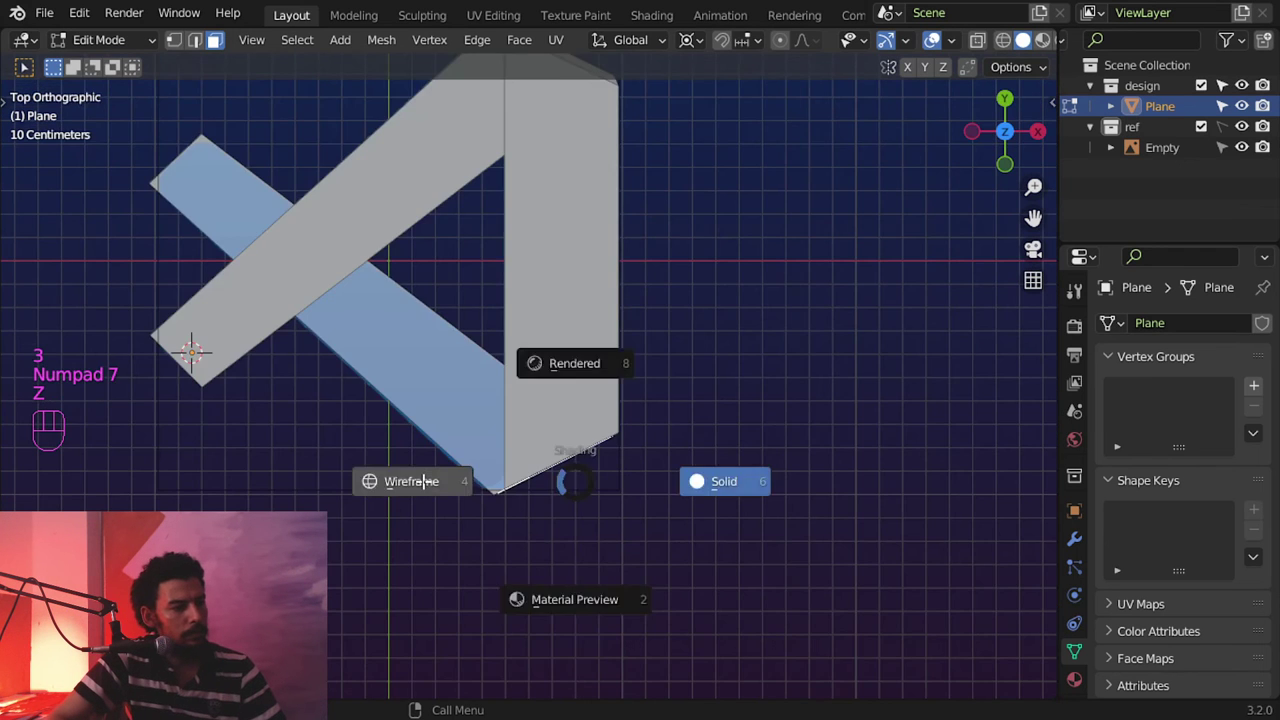
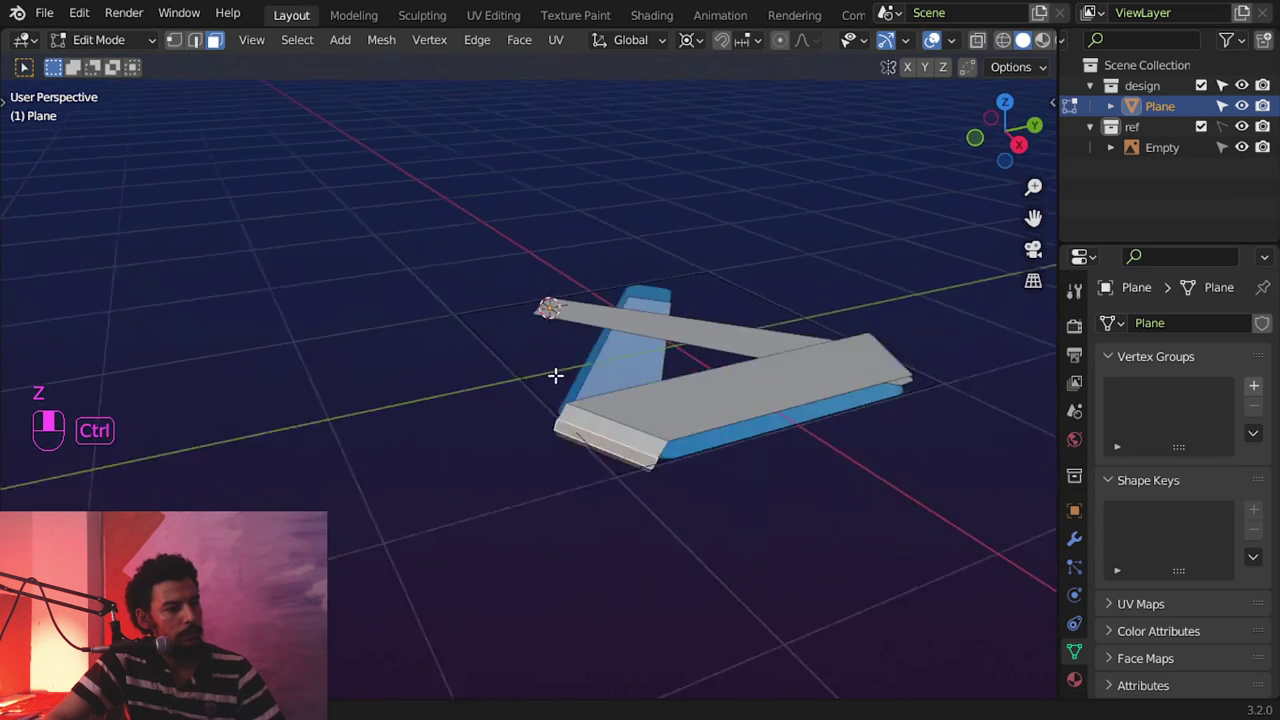
pyautogui.middleClick(685, 383)
pyautogui.press('Tab')
pyautogui.moveTo(719, 442); pyautogui.dragTo(705, 395)
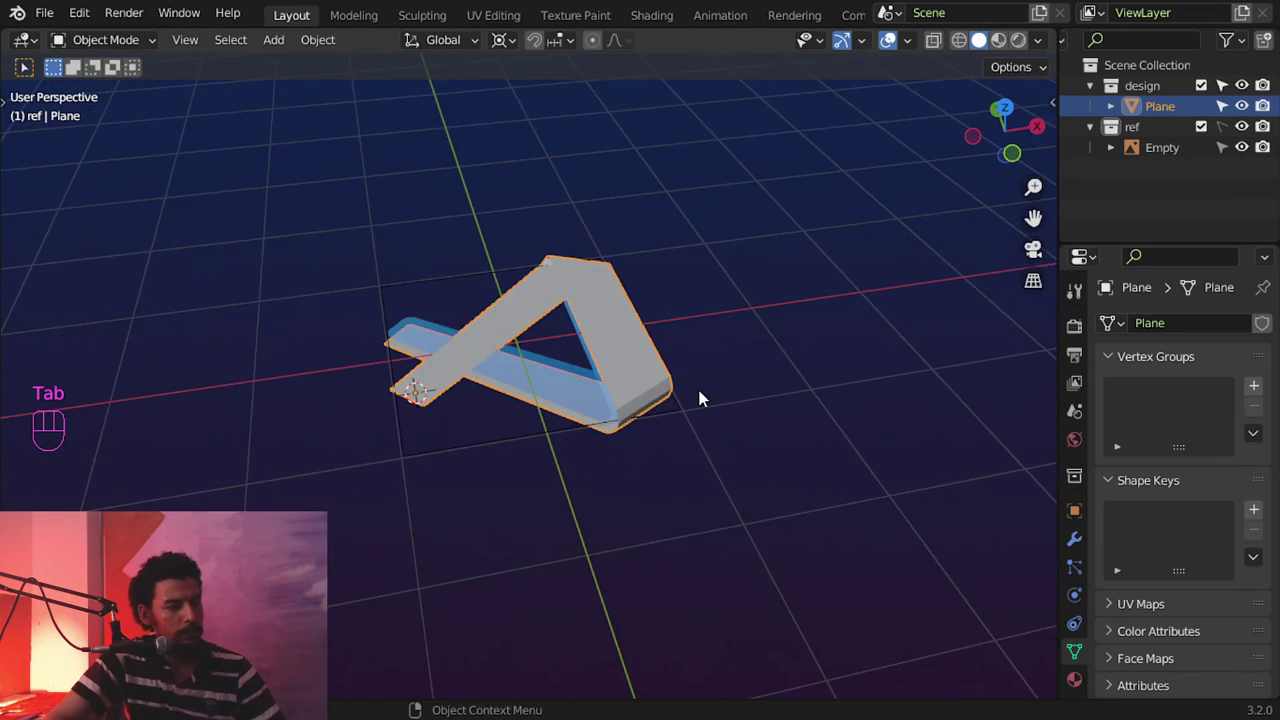
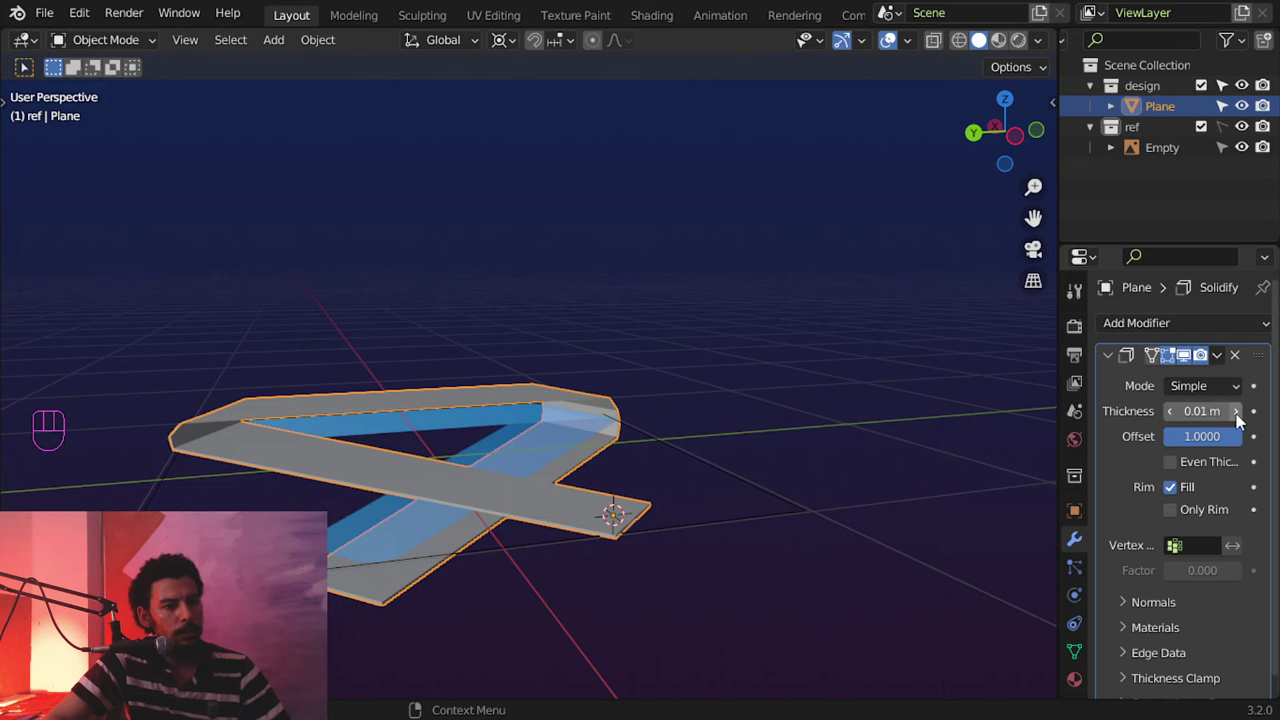
# Step: Raise the Solidify thickness to 0.04 m and add a Subdivision Surface modifier
pyautogui.moveTo(536, 378); pyautogui.dragTo(707, 401)
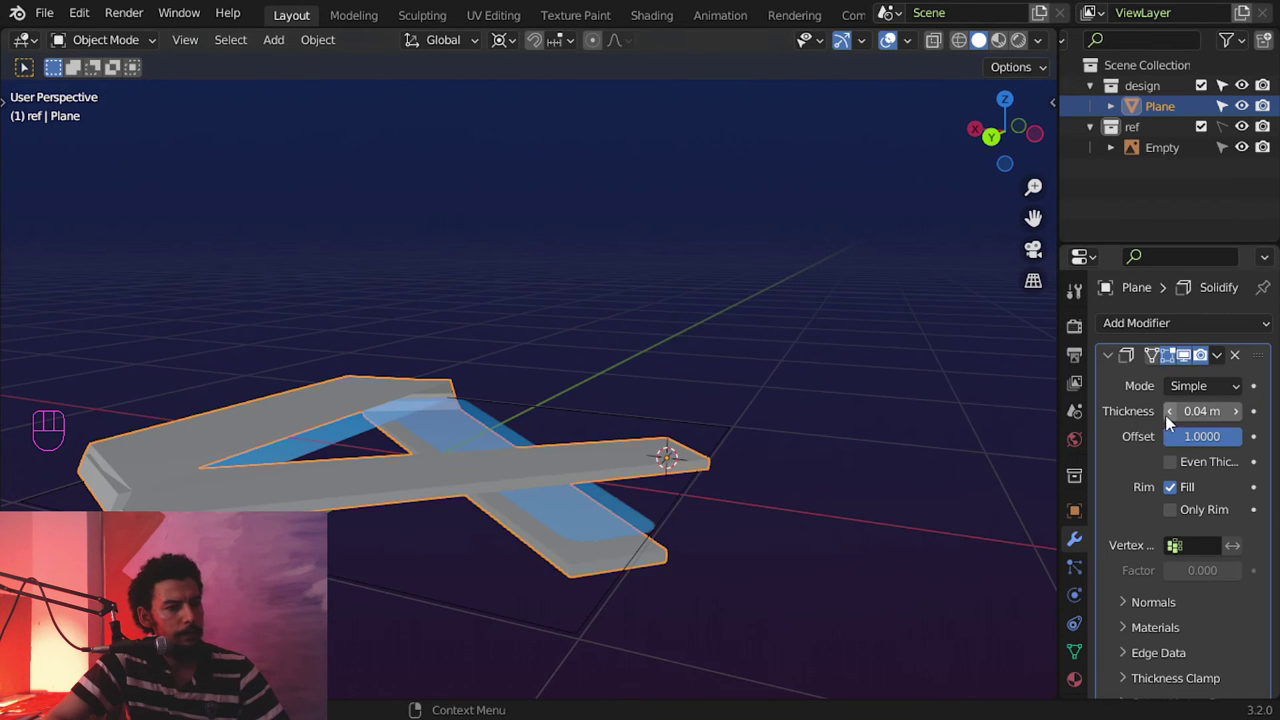
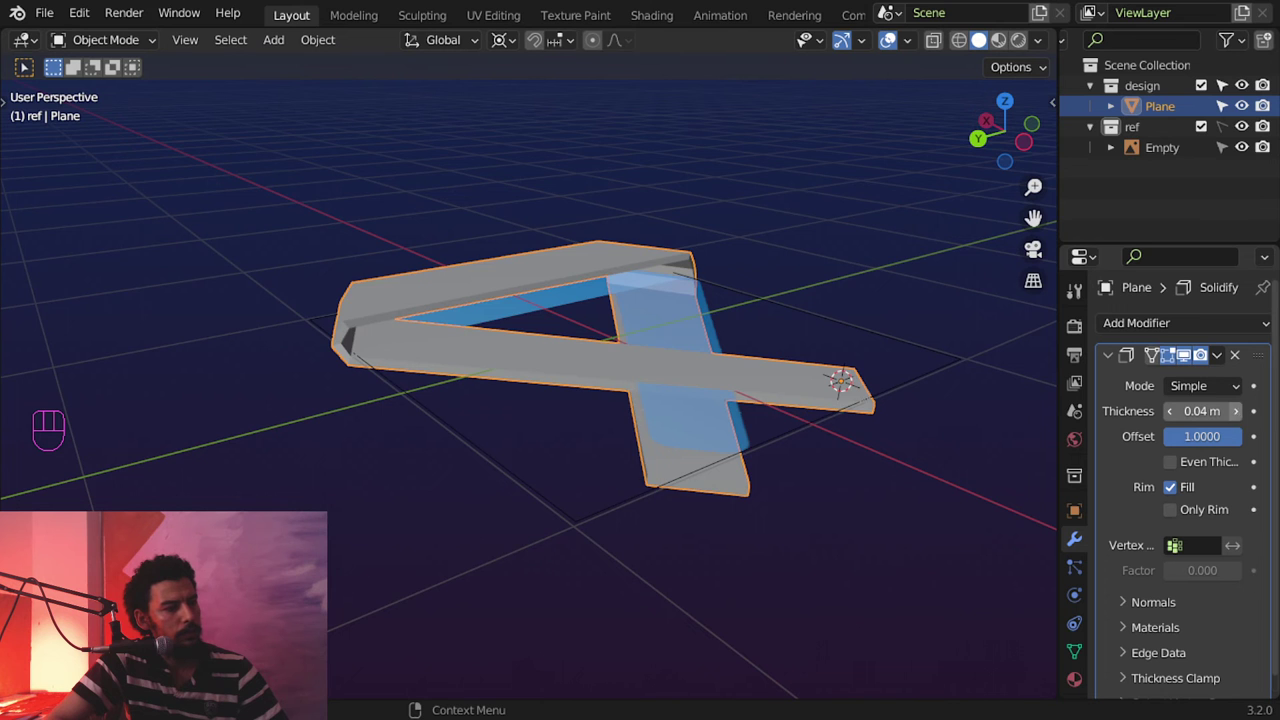
pyautogui.moveTo(660, 364); pyautogui.dragTo(347, 390)
pyautogui.middleClick(615, 419)
pyautogui.click(1109, 360)
pyautogui.moveTo(1145, 324); pyautogui.dragTo(906, 632)
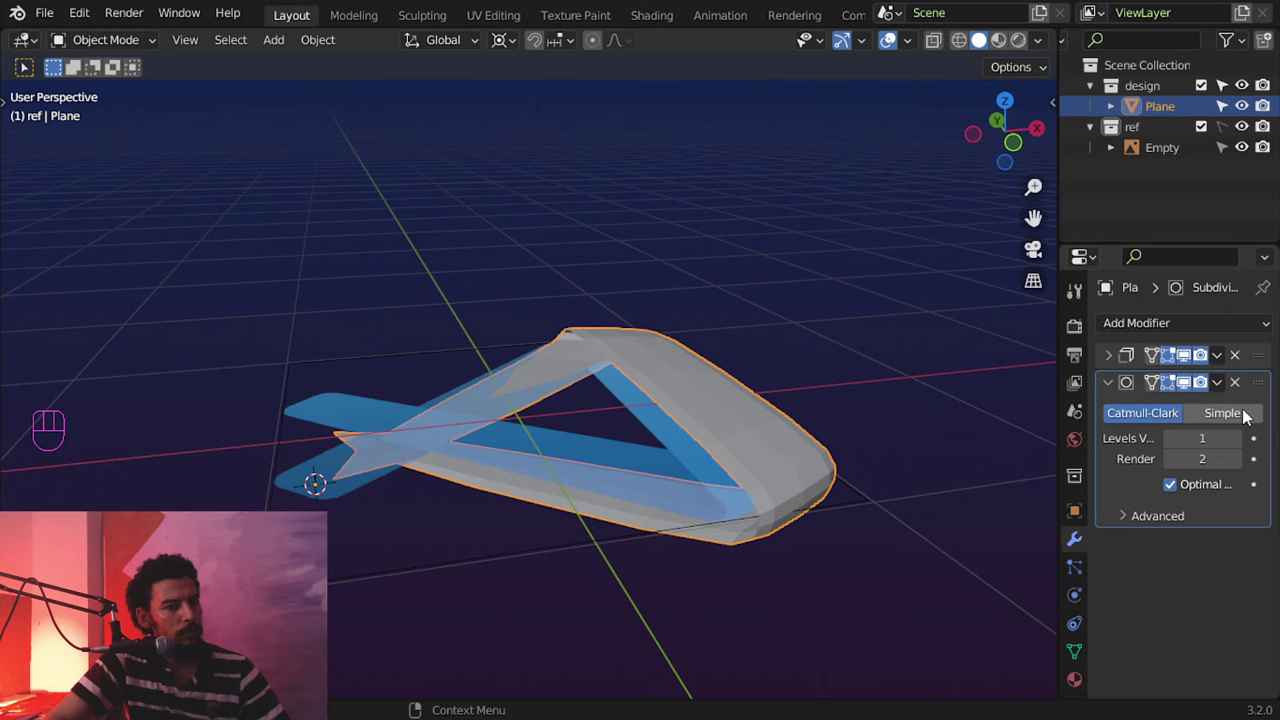
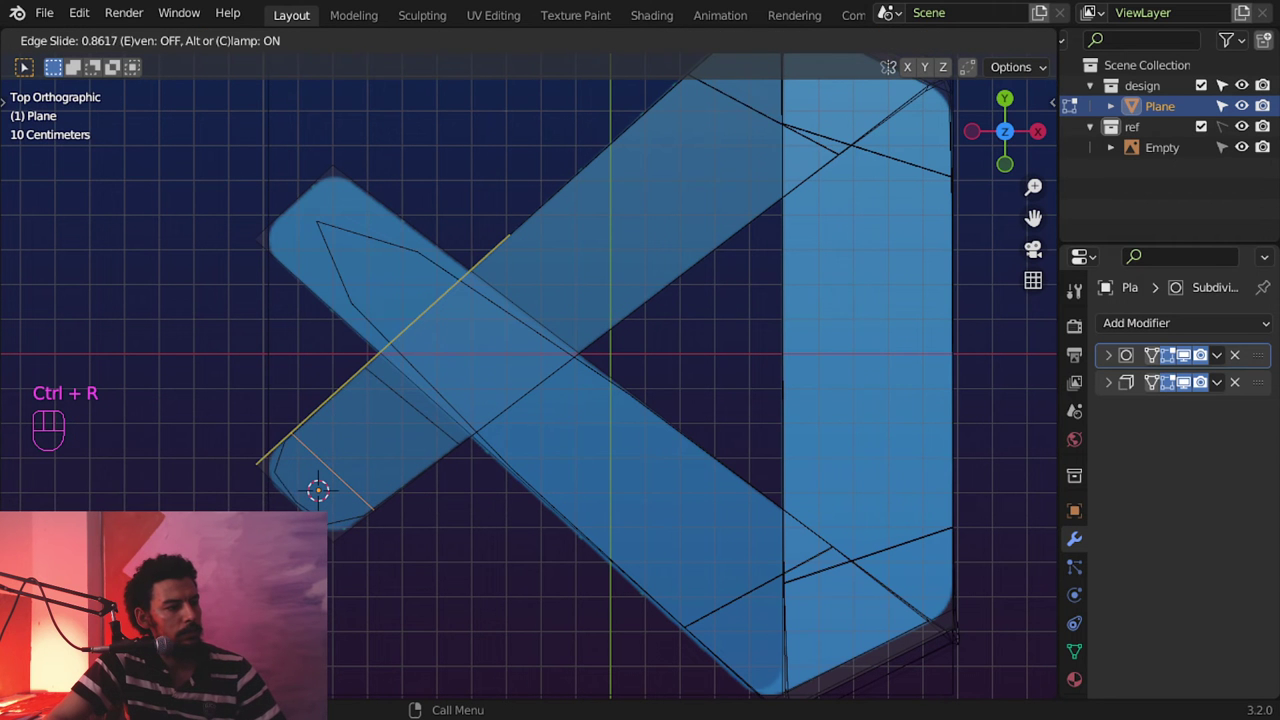
# Step: Add supporting edge loops with edge slide and set the Solidify thickness to about 0.05 m
pyautogui.press('ctrl+r')
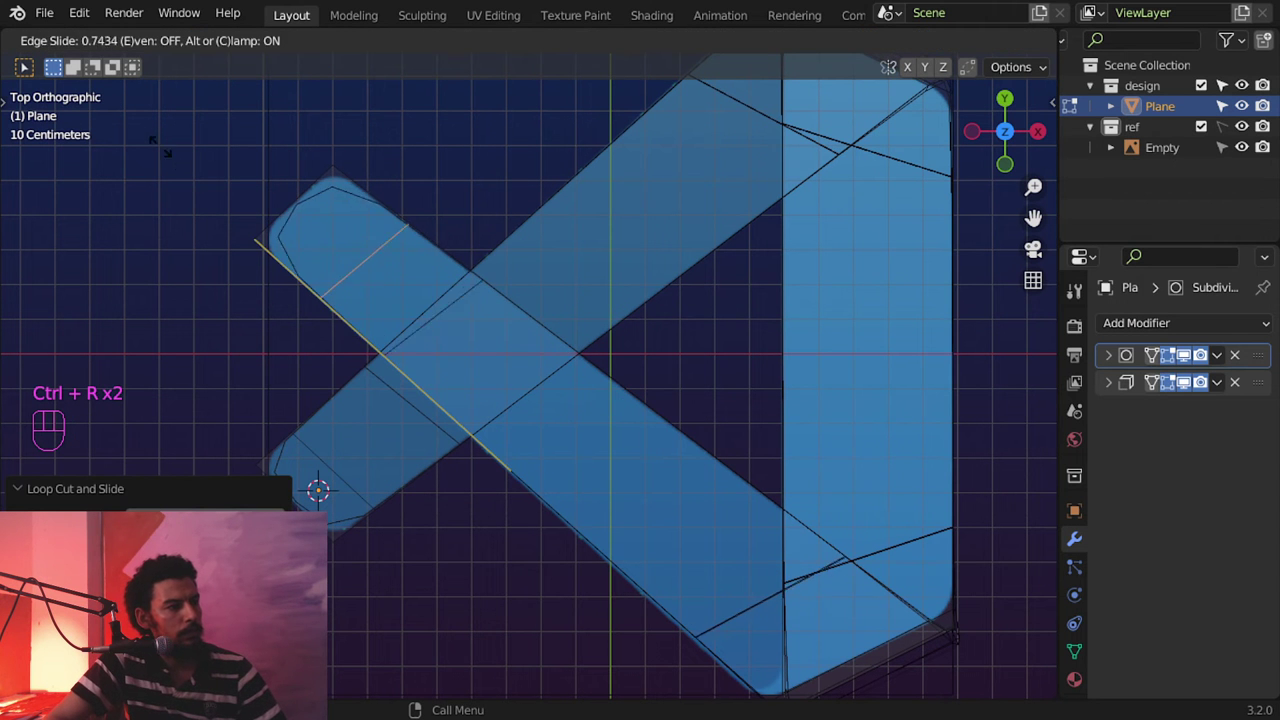
pyautogui.press('Tab')
pyautogui.rightClick(545, 335)
pyautogui.press('z')
pyautogui.moveTo(1116, 356); pyautogui.dragTo(1114, 391)
pyautogui.click(1114, 391)
pyautogui.moveTo(586, 284); pyautogui.dragTo(890, 359)
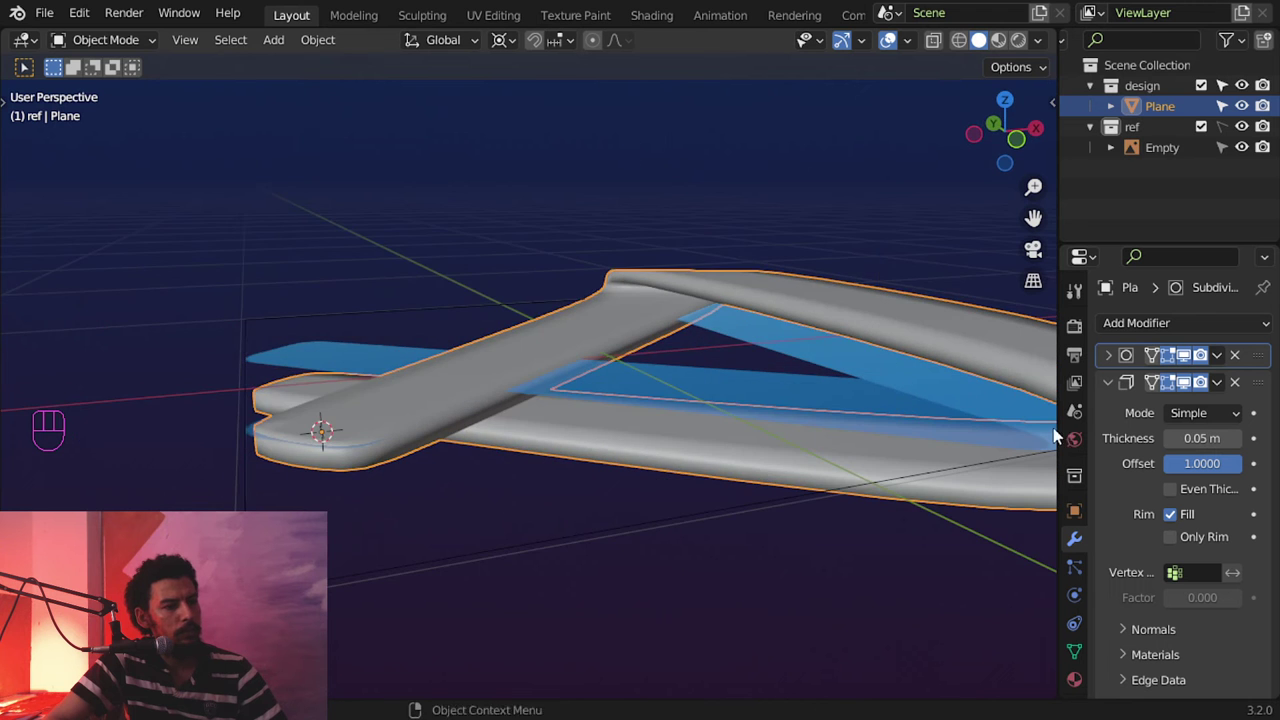
# Step: Add a second Subdivision Surface modifier with viewport levels 2 for rounded edges
pyautogui.moveTo(866, 375); pyautogui.dragTo(896, 369)
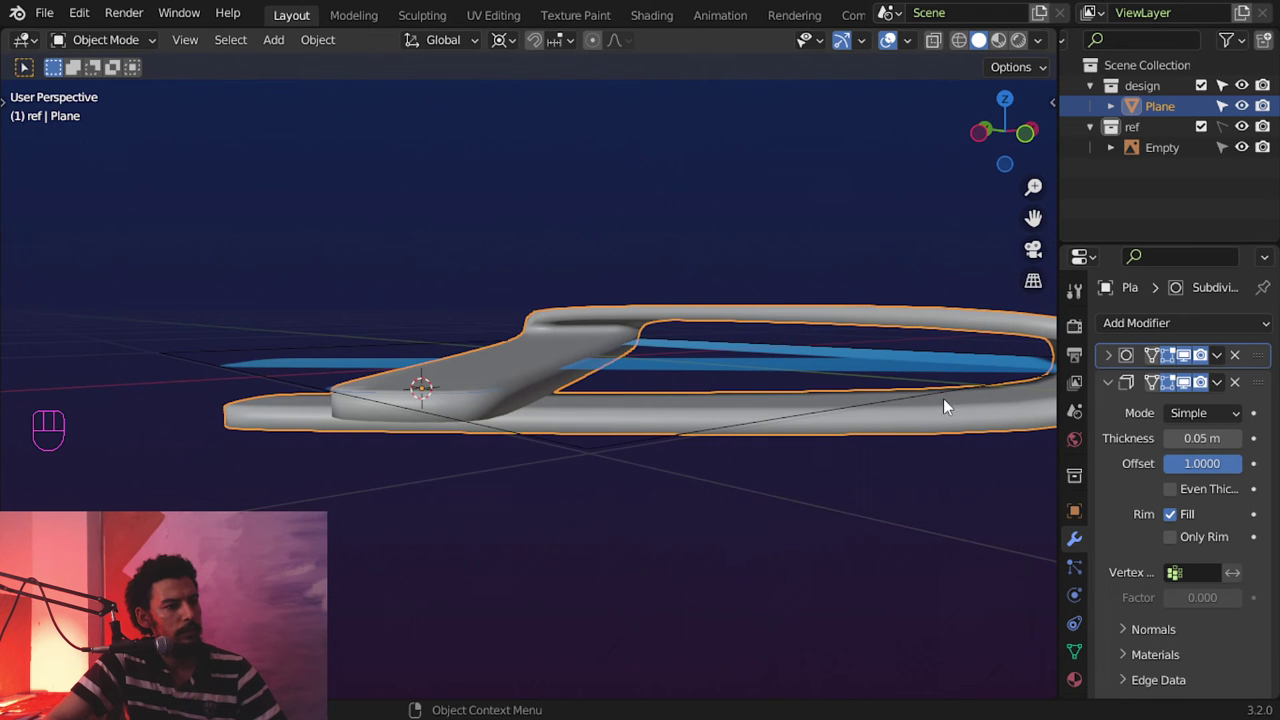
pyautogui.moveTo(1174, 444); pyautogui.dragTo(828, 432)
pyautogui.moveTo(824, 430); pyautogui.dragTo(710, 465)
pyautogui.middleClick(655, 489)
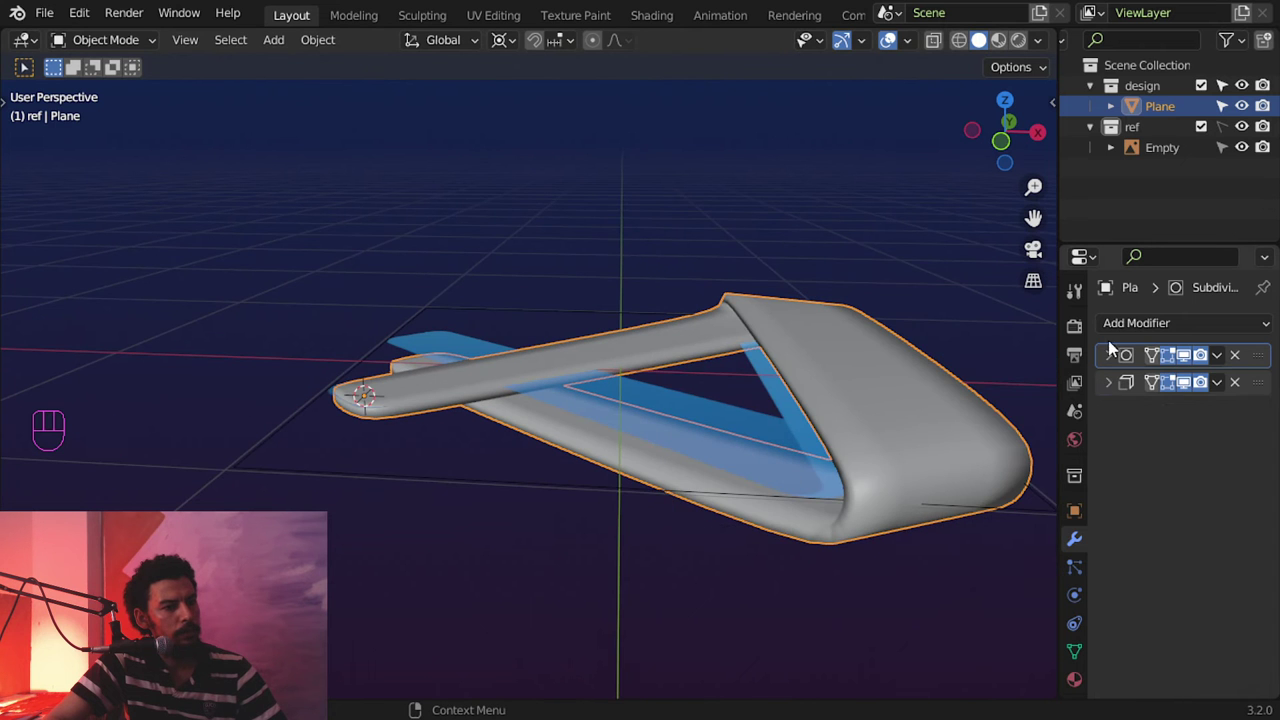
pyautogui.moveTo(1119, 330); pyautogui.dragTo(893, 664)
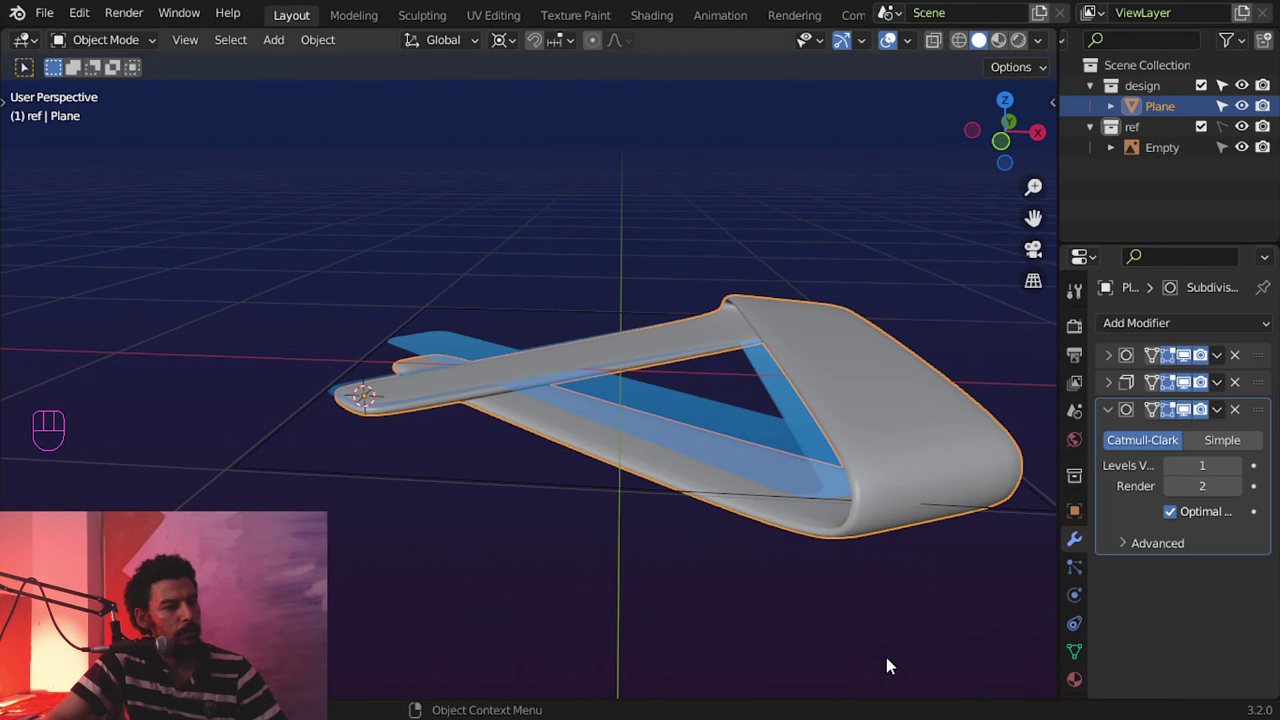
pyautogui.middleClick(737, 419)
pyautogui.press('alt+a')
pyautogui.moveTo(660, 399); pyautogui.dragTo(570, 383)
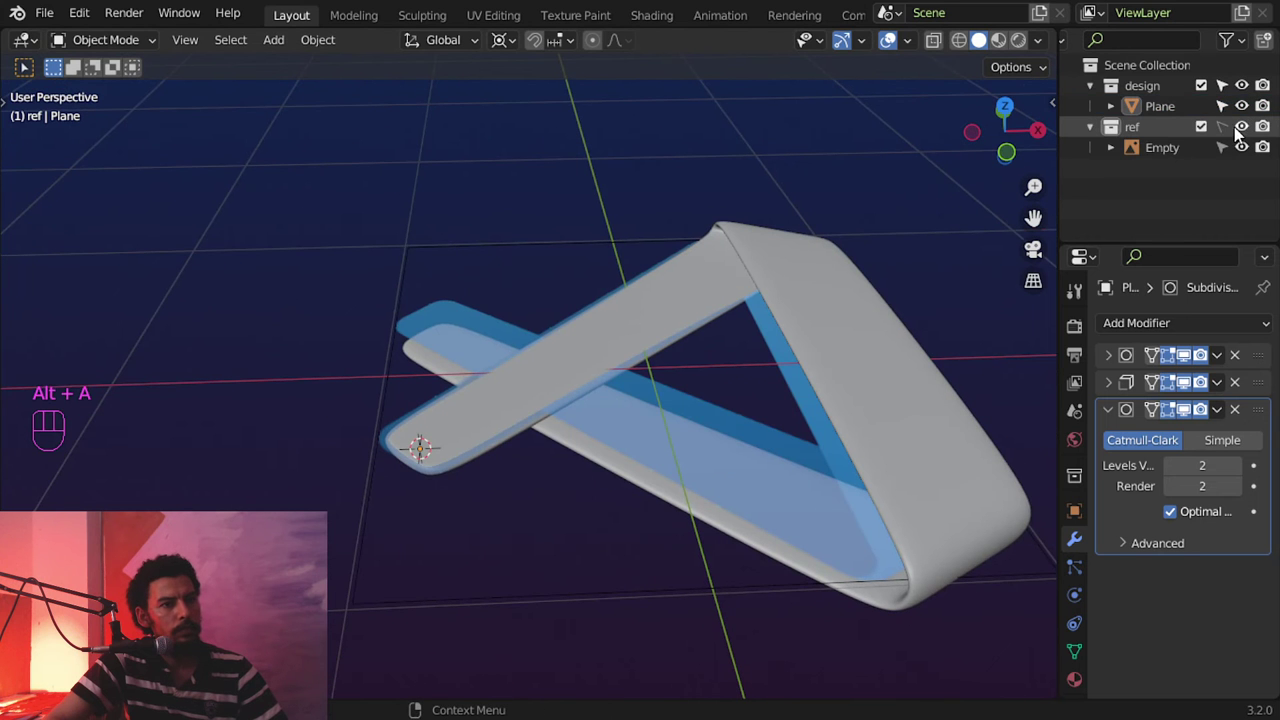
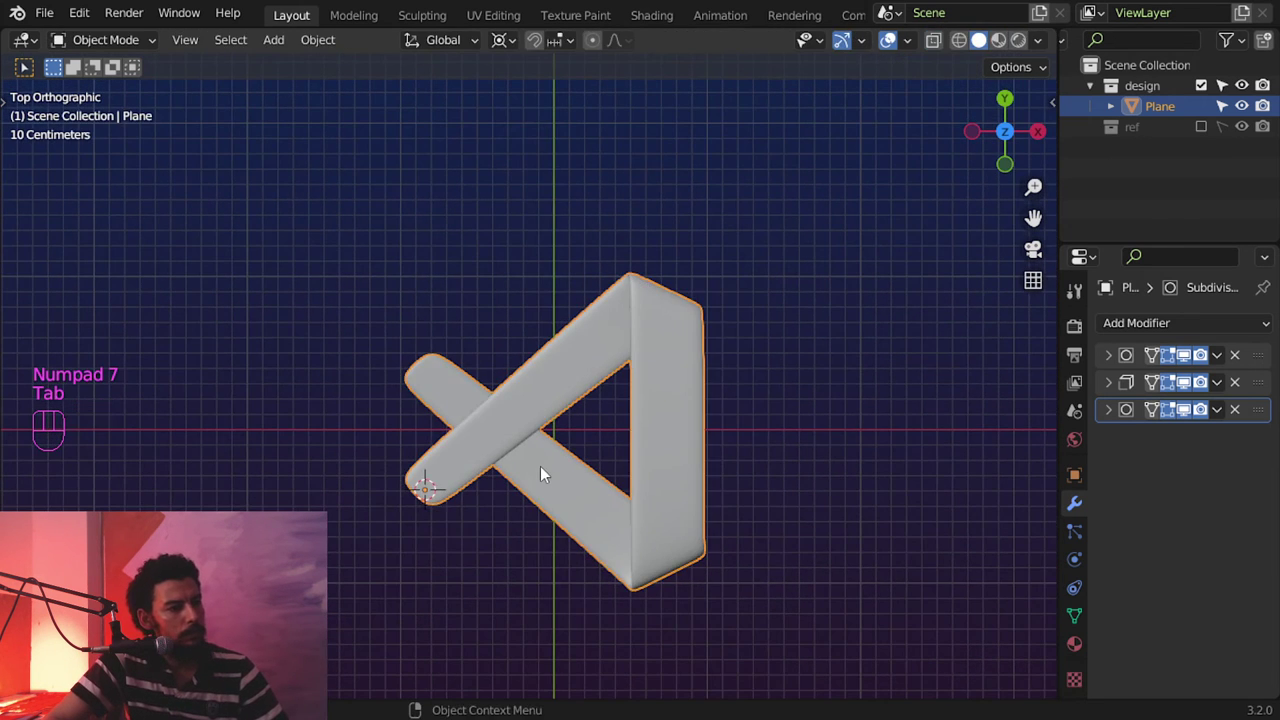
# Step: Tilt the view to inspect the smooth grey logo in perspective
pyautogui.middleClick(614, 462)
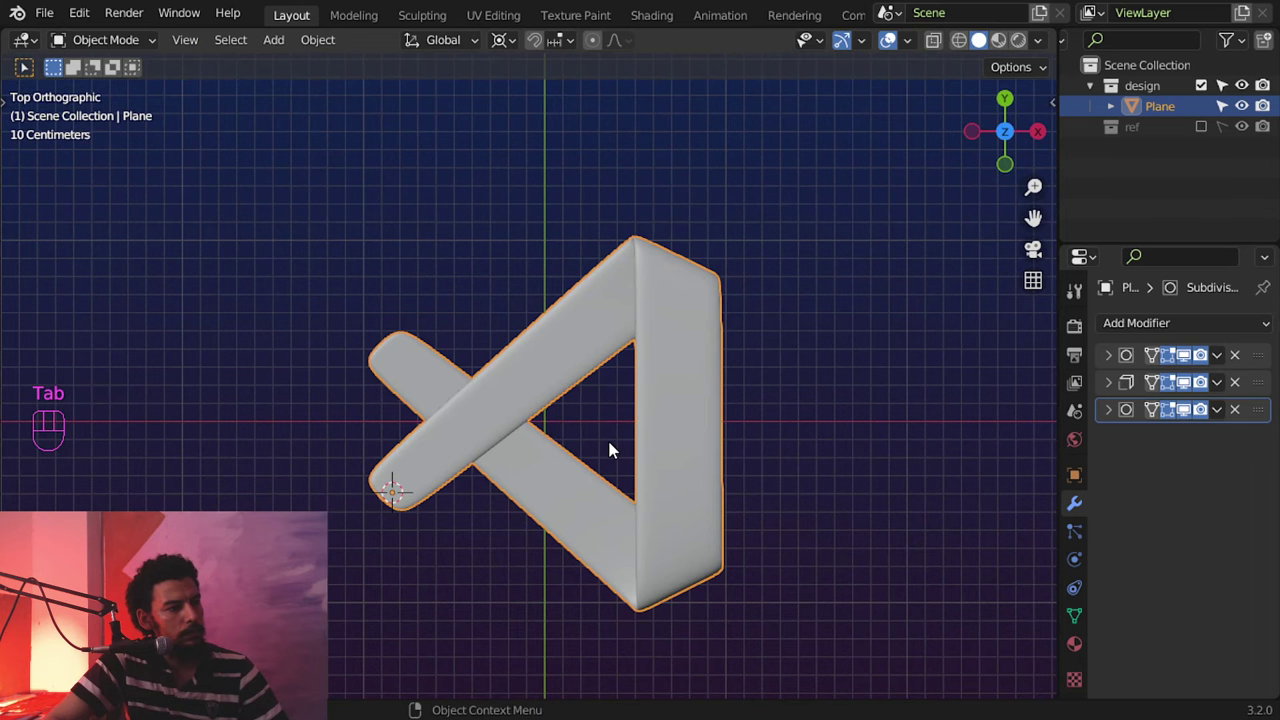
pyautogui.moveTo(560, 440); pyautogui.dragTo(476, 375)
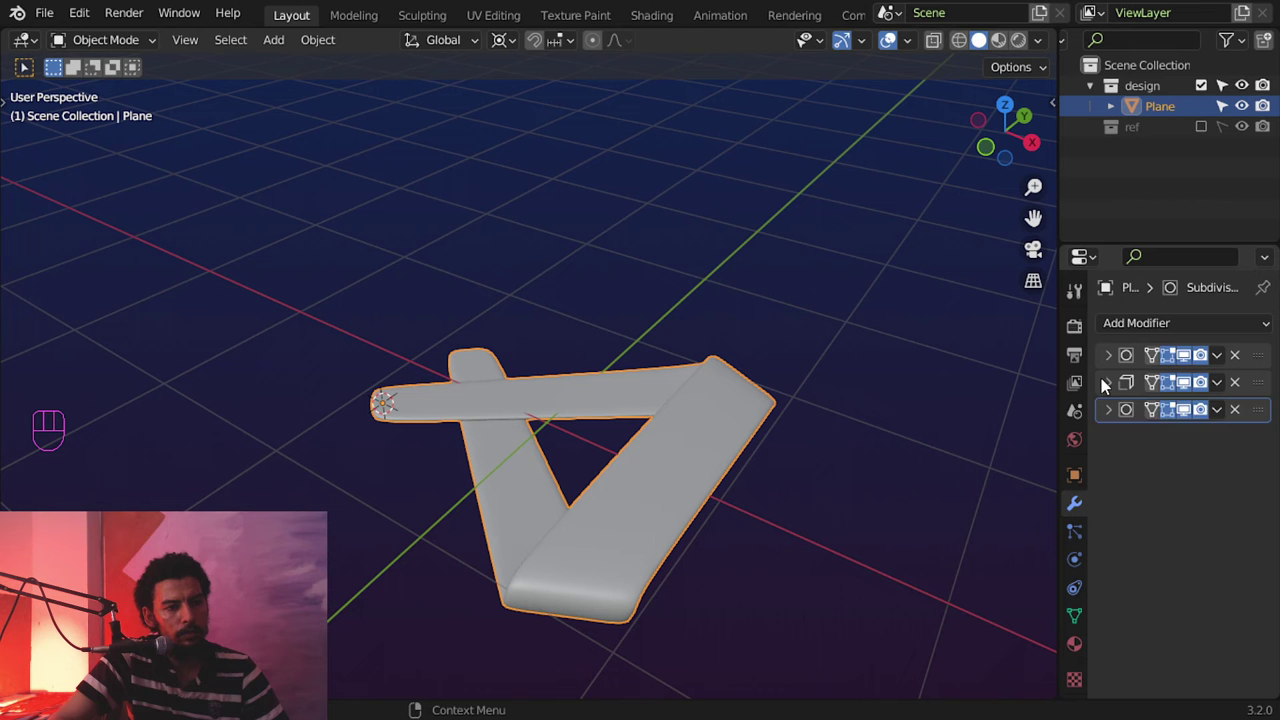
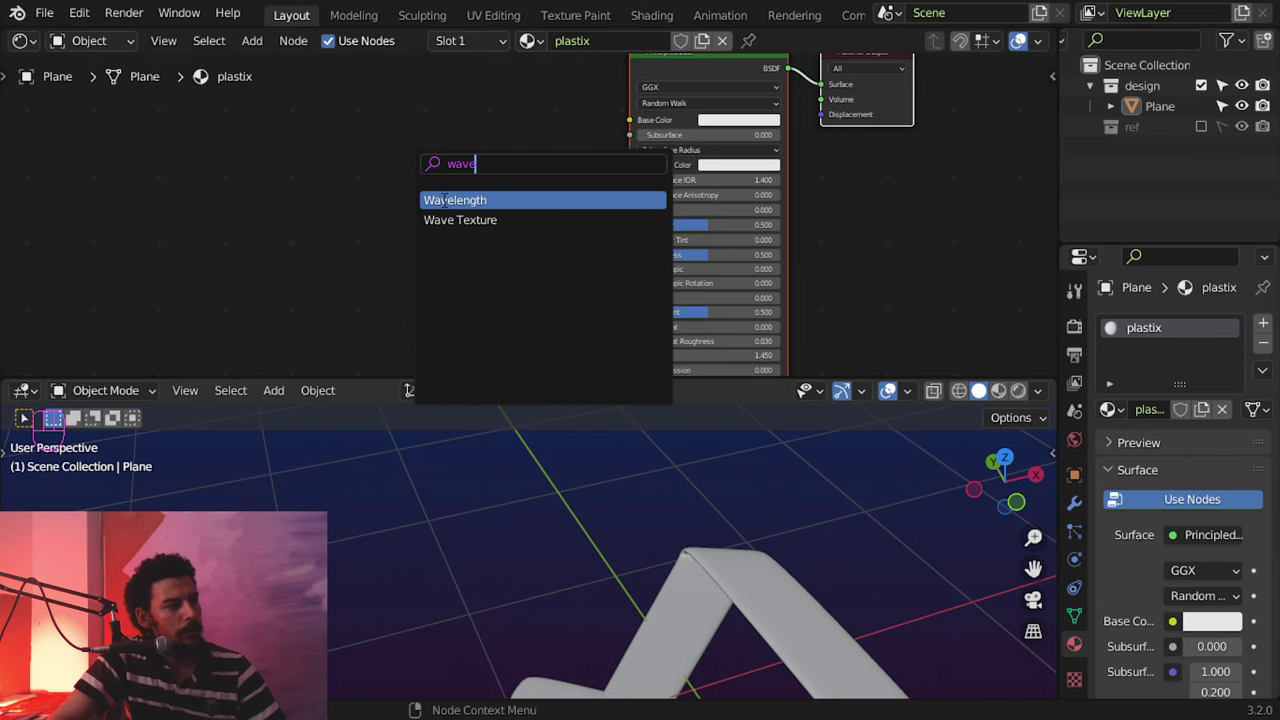
# Step: Place the Wave Texture node and show the material on the logo in Material Preview
pyautogui.click(430, 236)
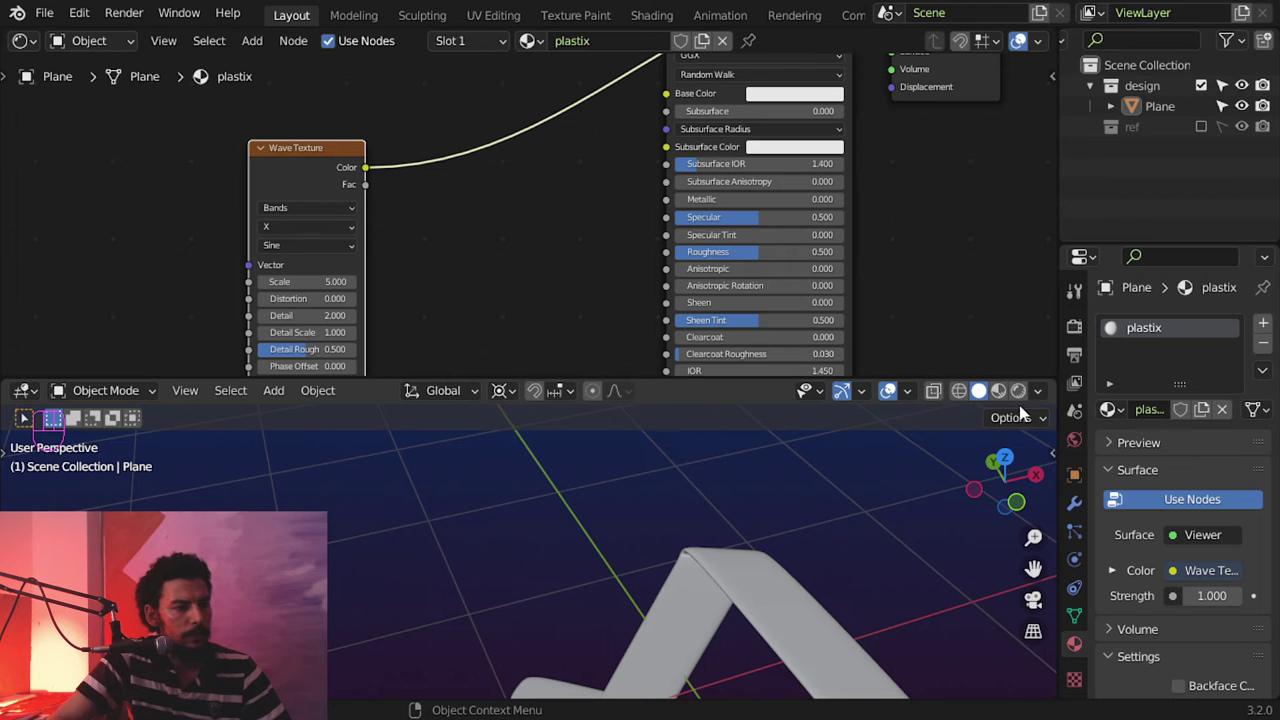
pyautogui.click(804, 505)
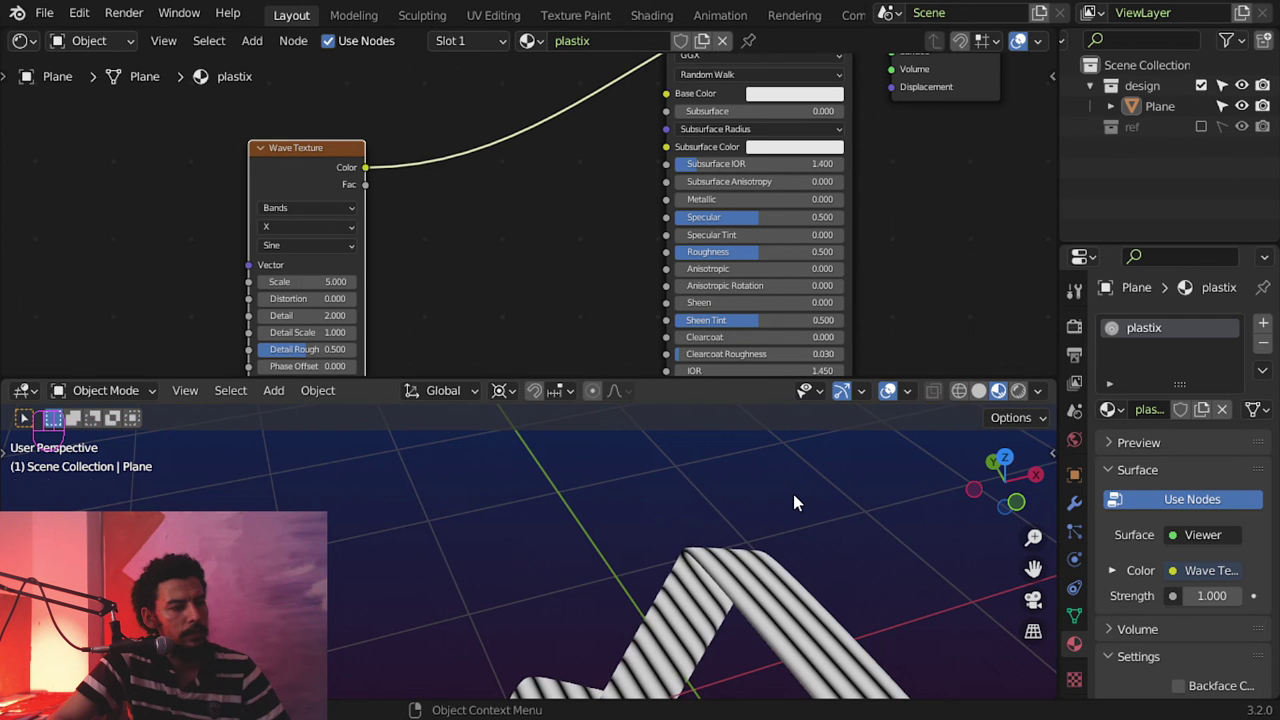
pyautogui.click(794, 521)
pyautogui.click(812, 519)
pyautogui.click(778, 555)
pyautogui.click(800, 515)
# Step: Set the wave to Bands along Y and add Texture Coordinate and Mapping inputs
pyautogui.click(507, 258)
pyautogui.middleClick(430, 272)
pyautogui.moveTo(476, 189); pyautogui.dragTo(465, 169)
pyautogui.click(465, 169)
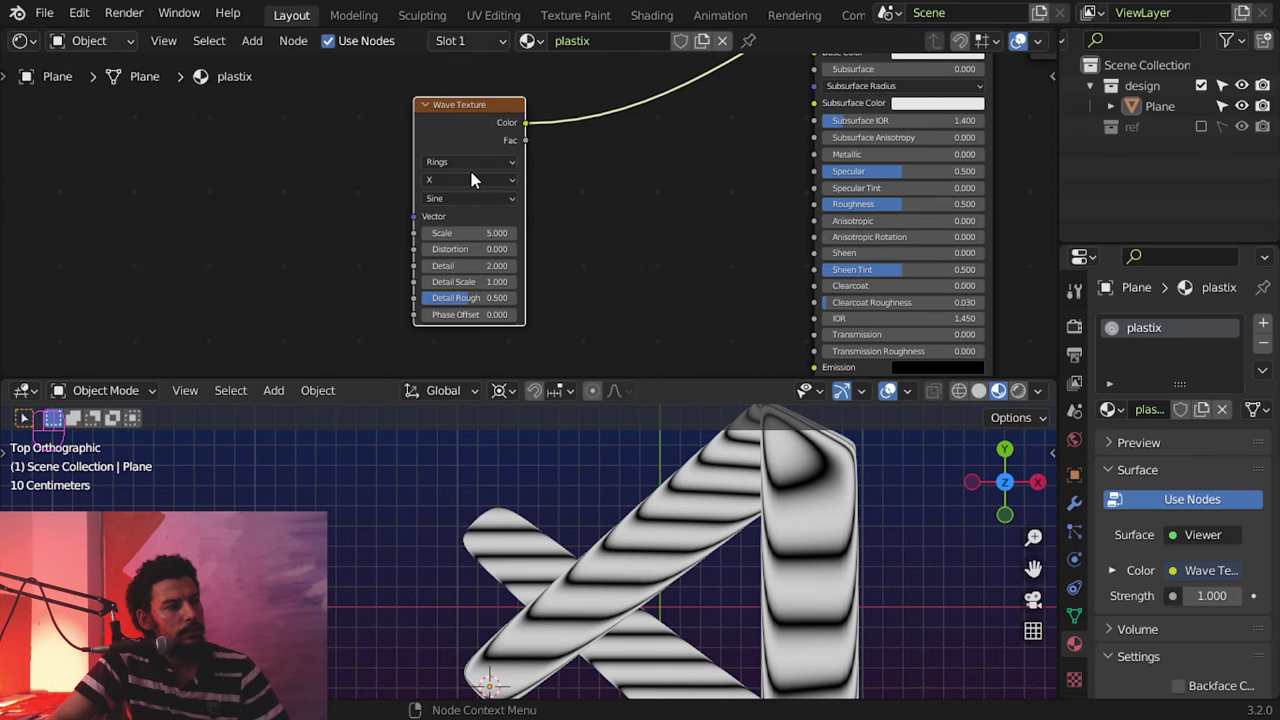
pyautogui.moveTo(478, 168); pyautogui.dragTo(475, 197)
pyautogui.moveTo(470, 182); pyautogui.dragTo(456, 221)
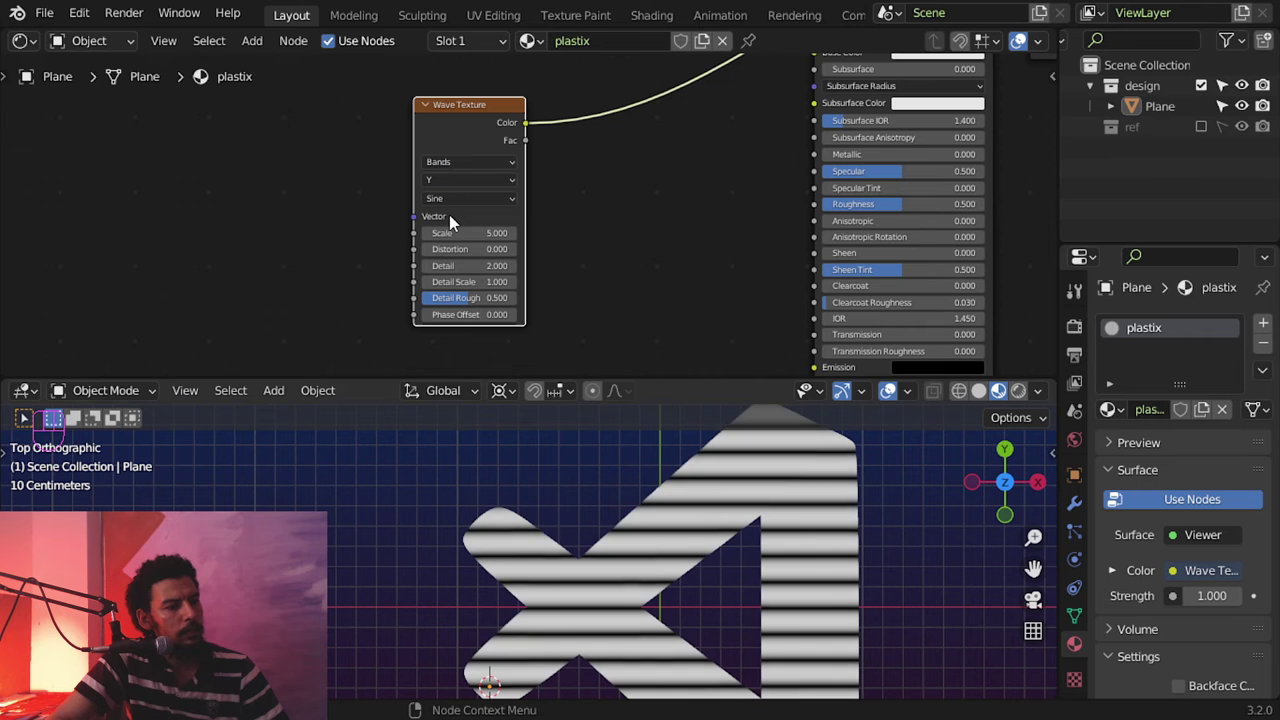
pyautogui.middleClick(665, 211)
pyautogui.click(568, 125)
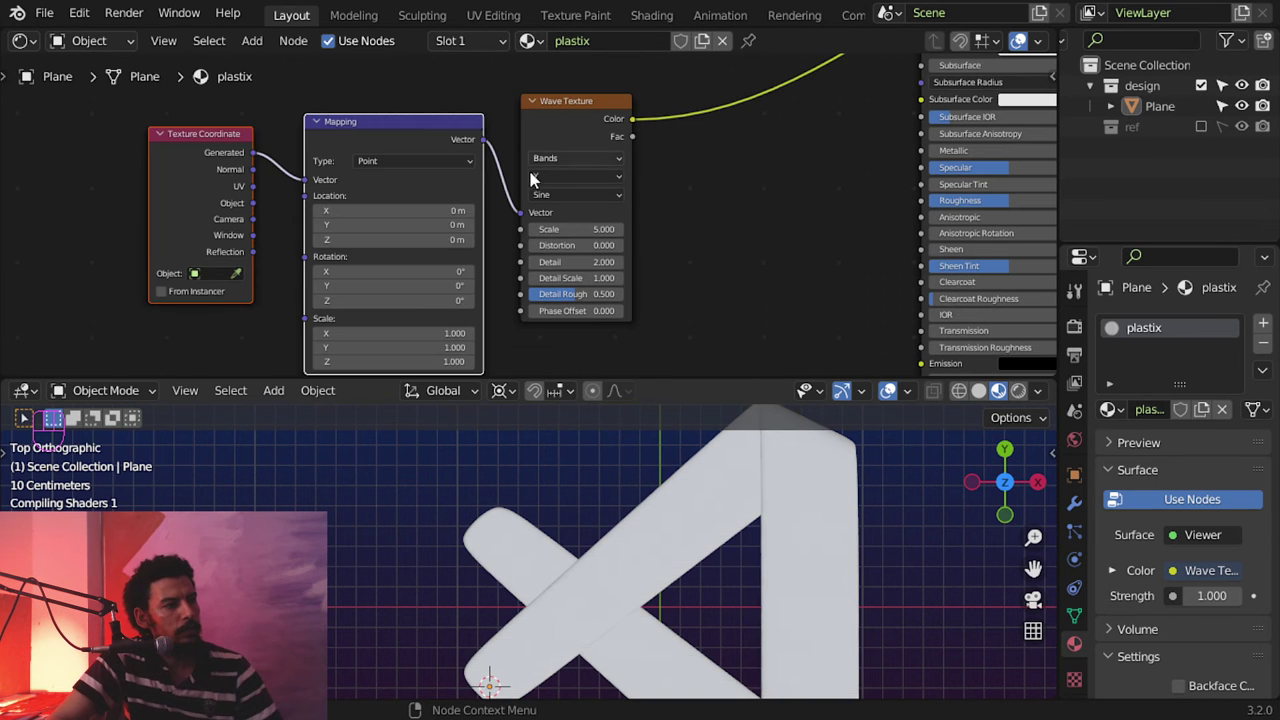
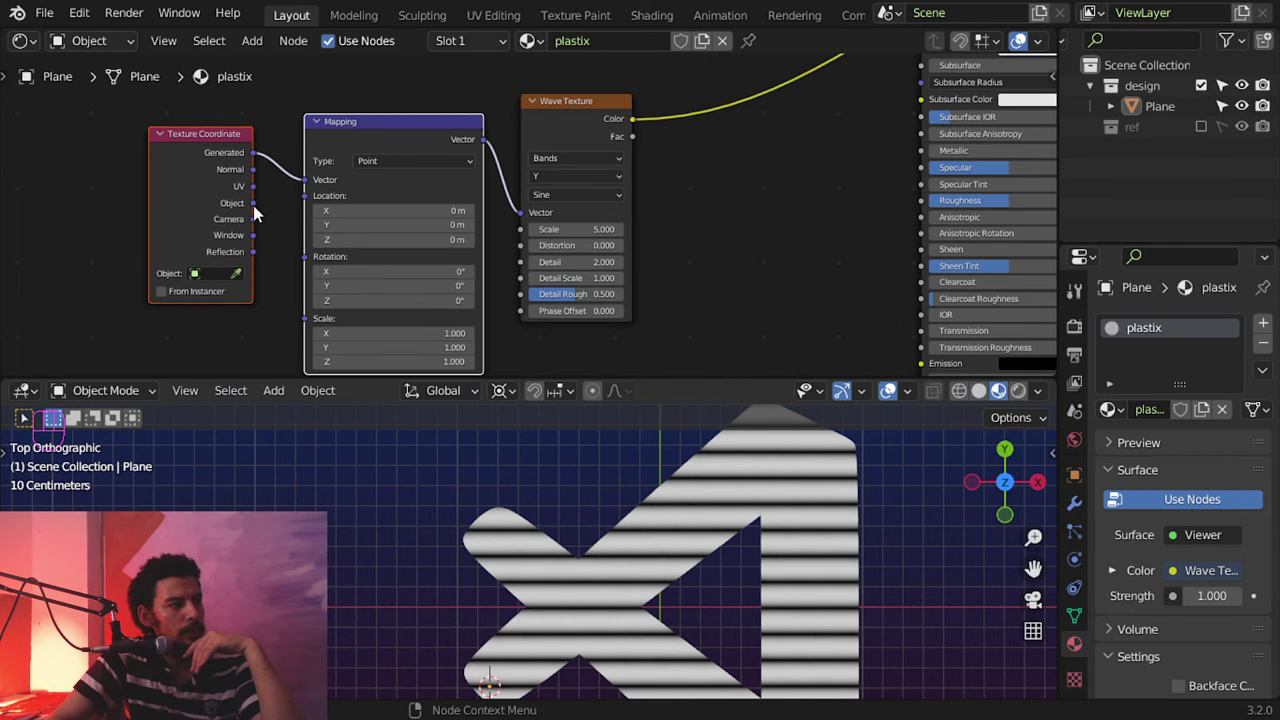
# Step: Link the Texture Coordinate Object output into the Mapping node's Vector input
pyautogui.moveTo(268, 201); pyautogui.dragTo(415, 250)
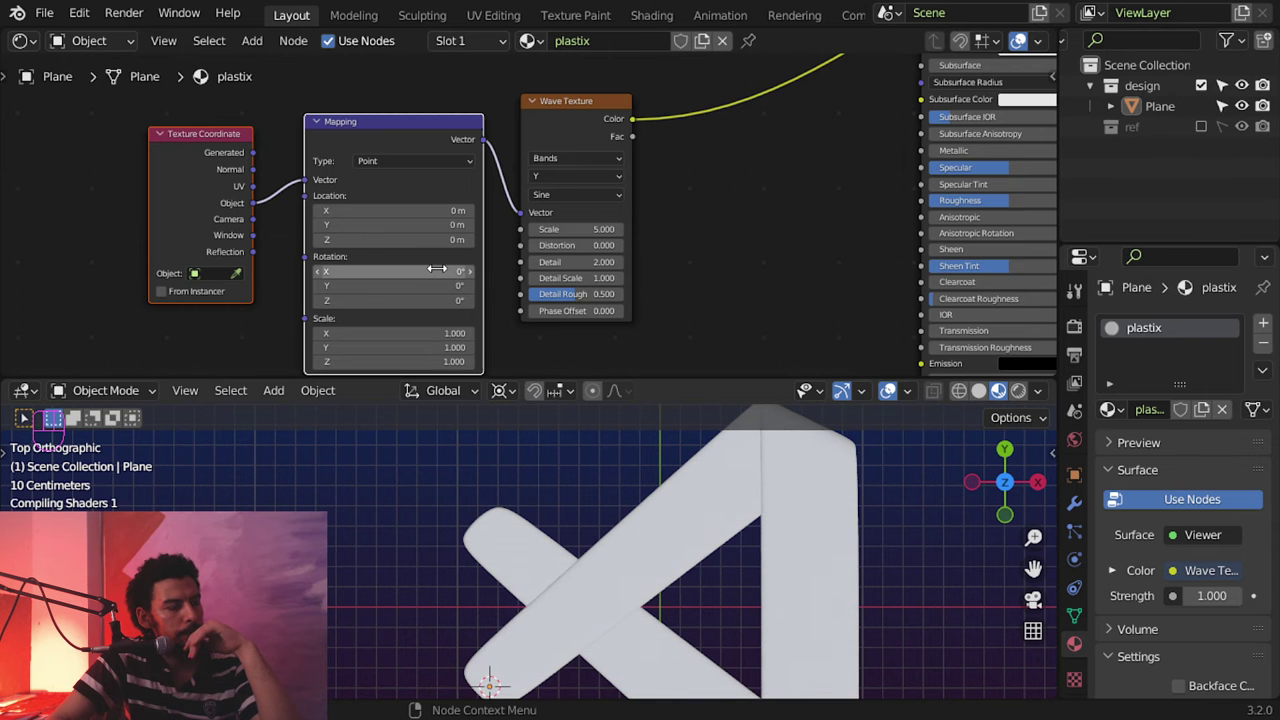
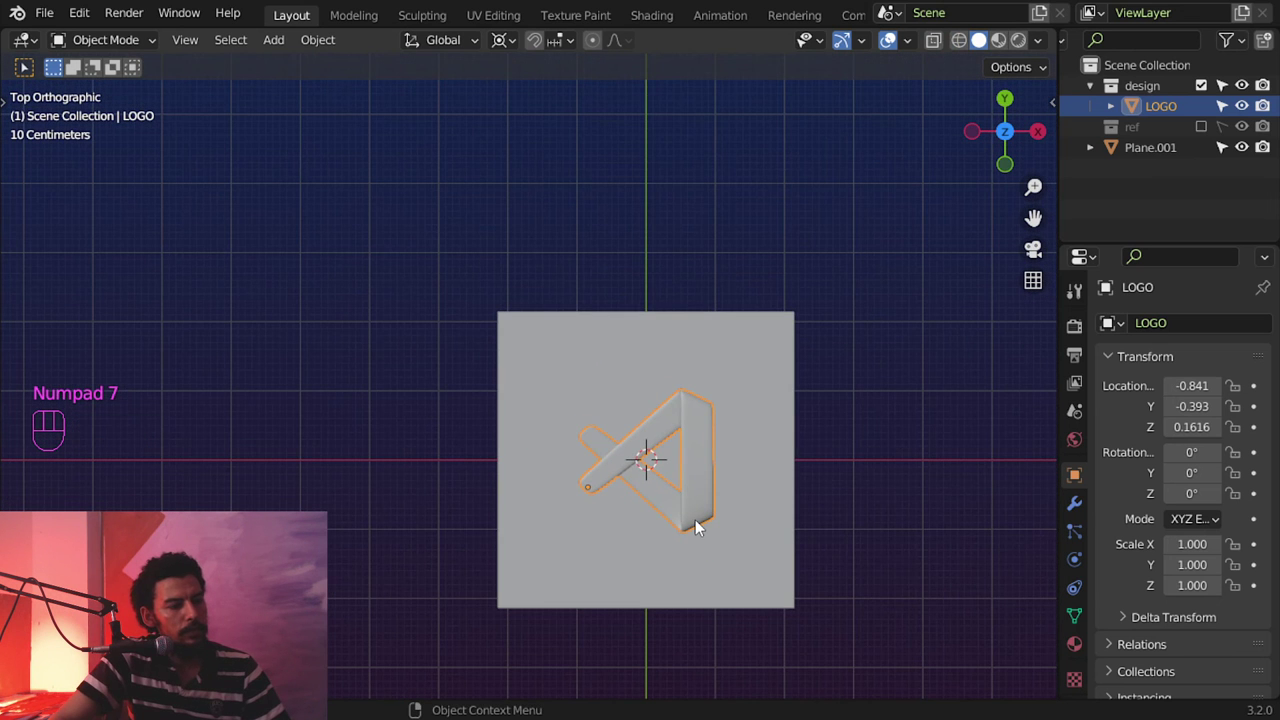
# Step: Select the ground plane Plane.001 and scale it up about 6.4 times
pyautogui.click(759, 485)
pyautogui.press('s')
pyautogui.middleClick(785, 522)
pyautogui.moveTo(777, 476); pyautogui.dragTo(726, 399)
pyautogui.middleClick(731, 449)
pyautogui.moveTo(1085, 651); pyautogui.dragTo(867, 328)
# Step: Add a small key-light plane above the logo with an Emission shader at strength 9
pyautogui.middleClick(904, 330)
pyautogui.press('KP_1')
pyautogui.moveTo(932, 364); pyautogui.dragTo(926, 370)
pyautogui.moveTo(787, 408); pyautogui.dragTo(792, 375)
pyautogui.rightClick(858, 184)
pyautogui.middleClick(640, 313)
pyautogui.press('shift+a')
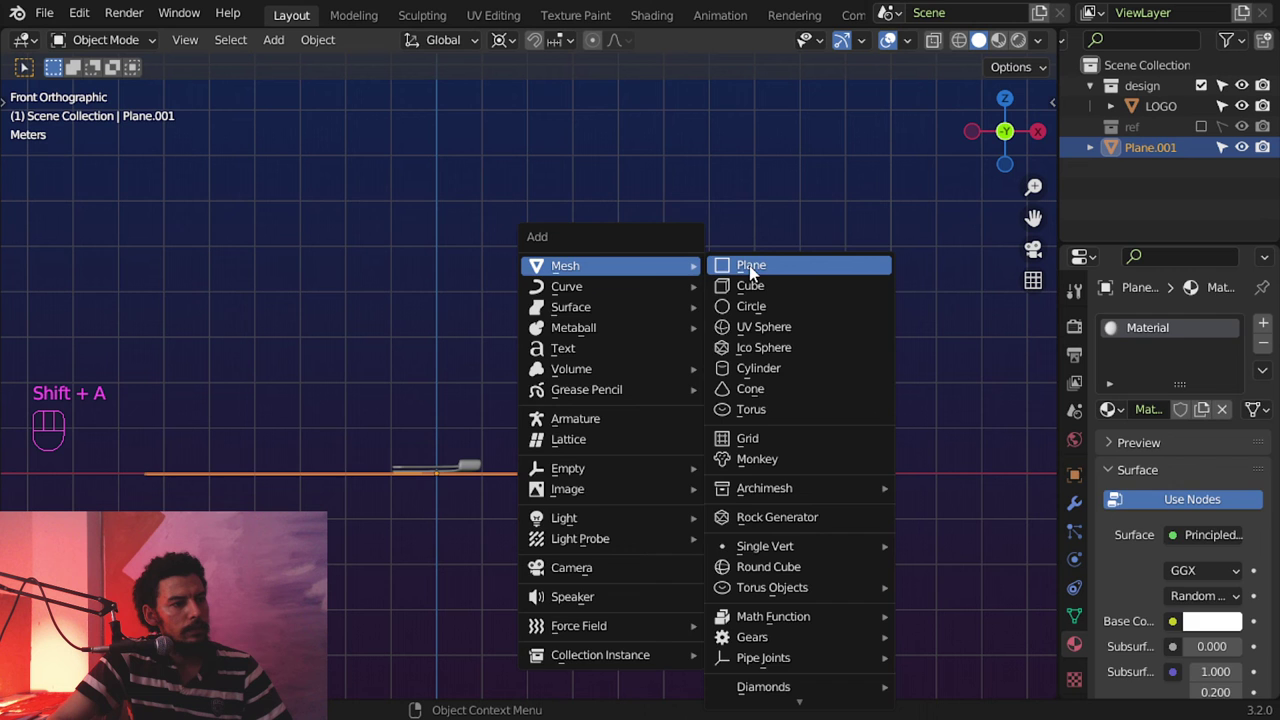
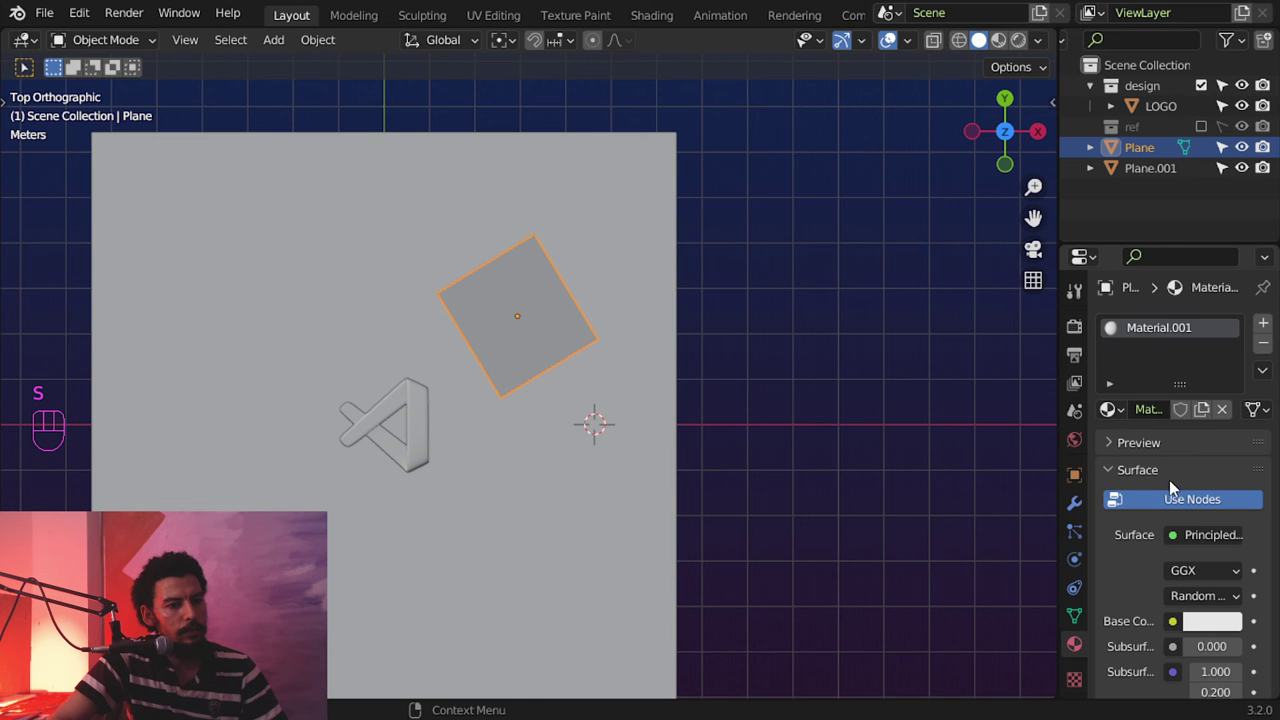
pyautogui.moveTo(1205, 531); pyautogui.dragTo(1022, 192)
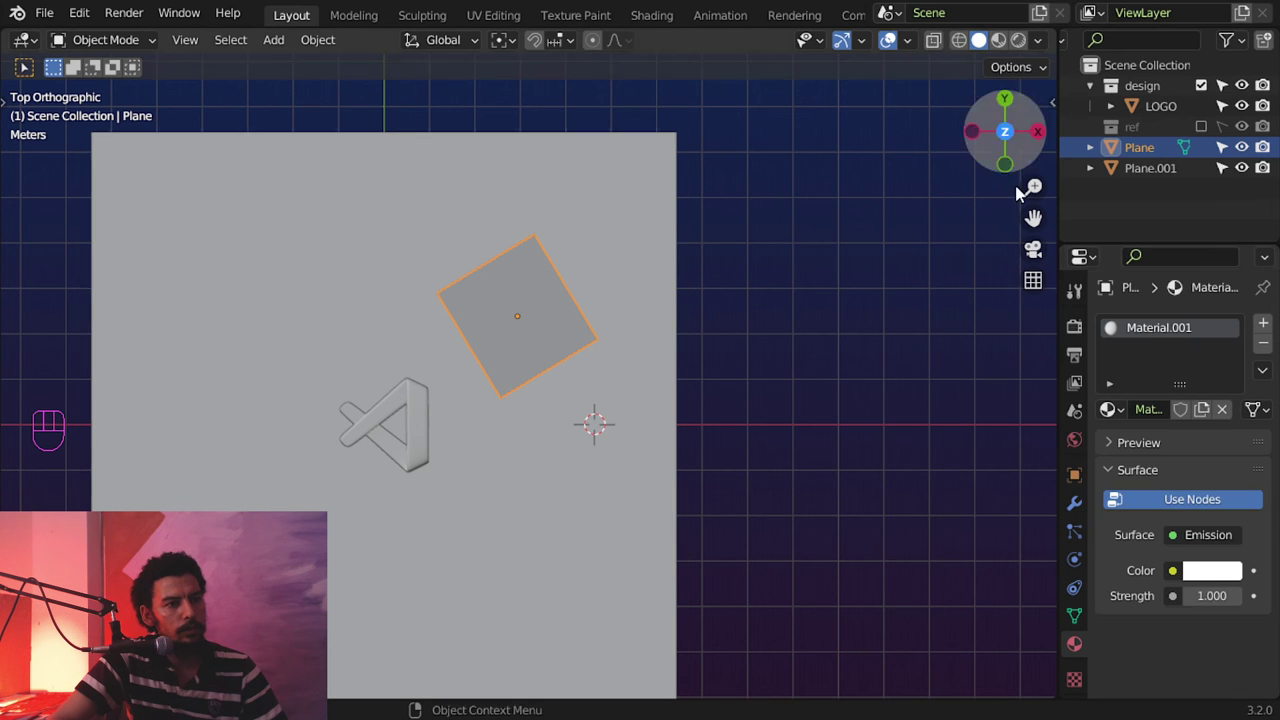
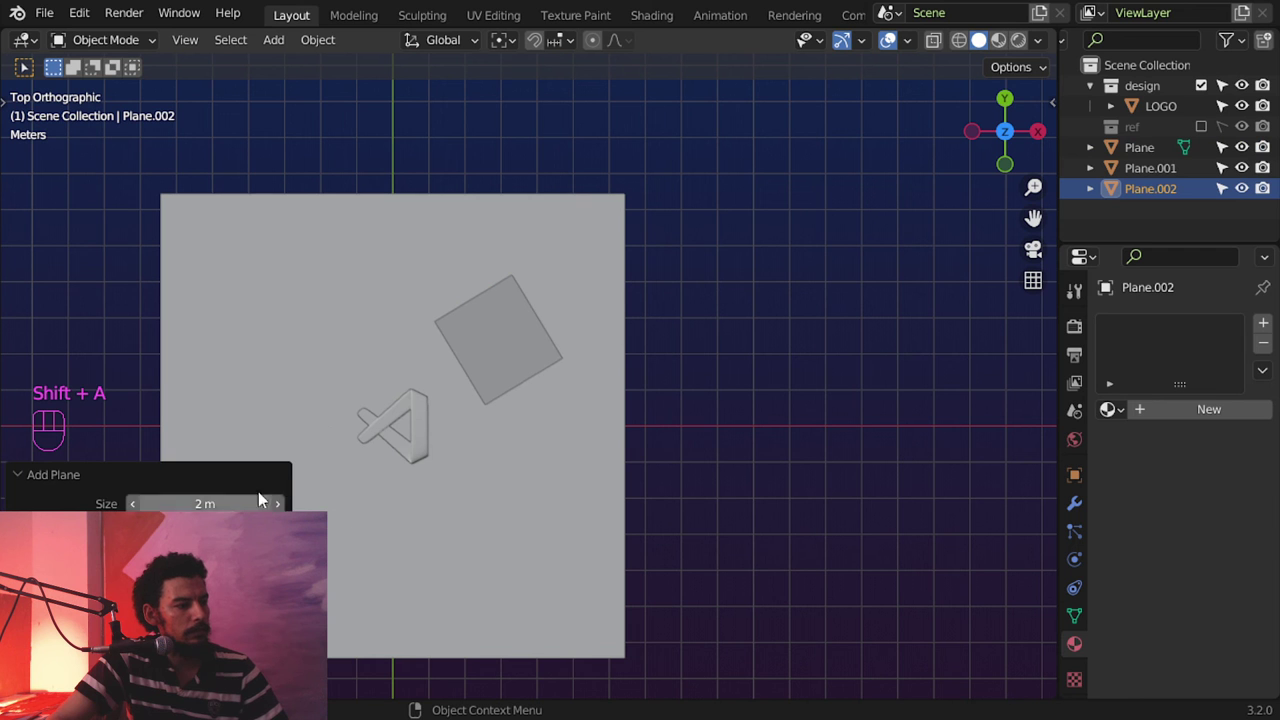
# Step: Add a fill-light plane scaled by 4 with a FILL_LGIHT Emission material at strength 3
pyautogui.press('s')
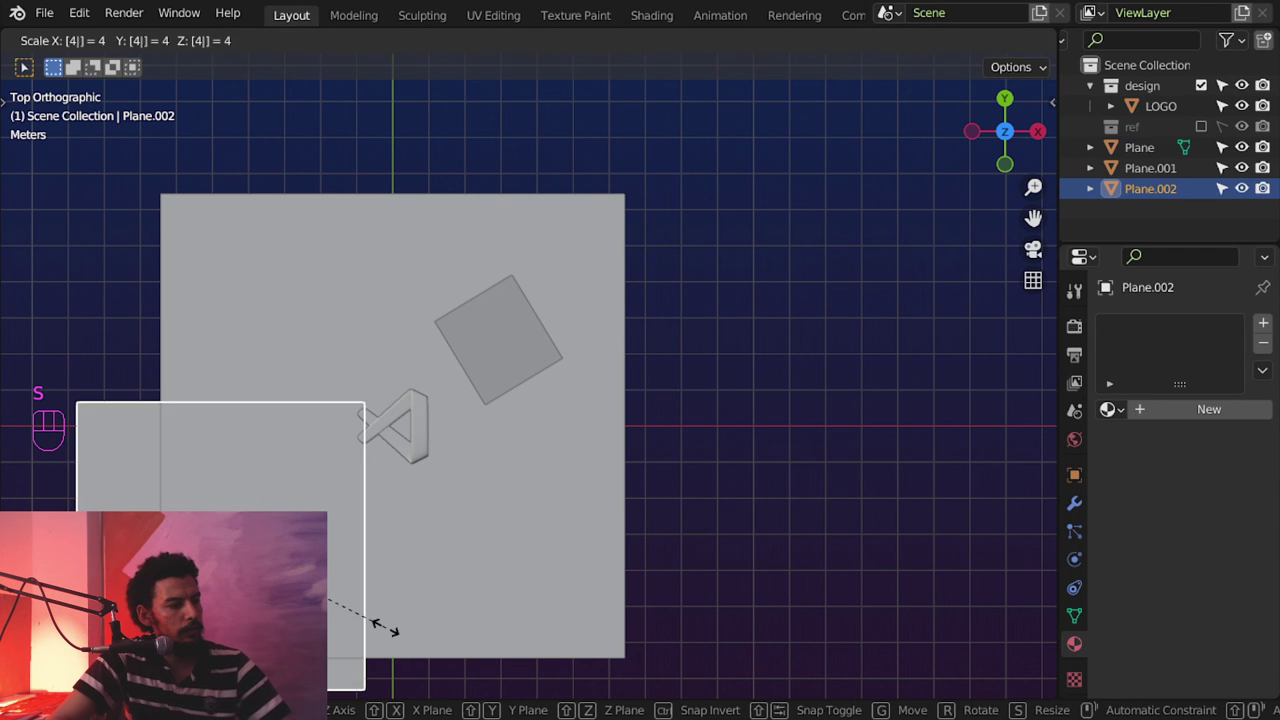
pyautogui.press('ctrl+3')
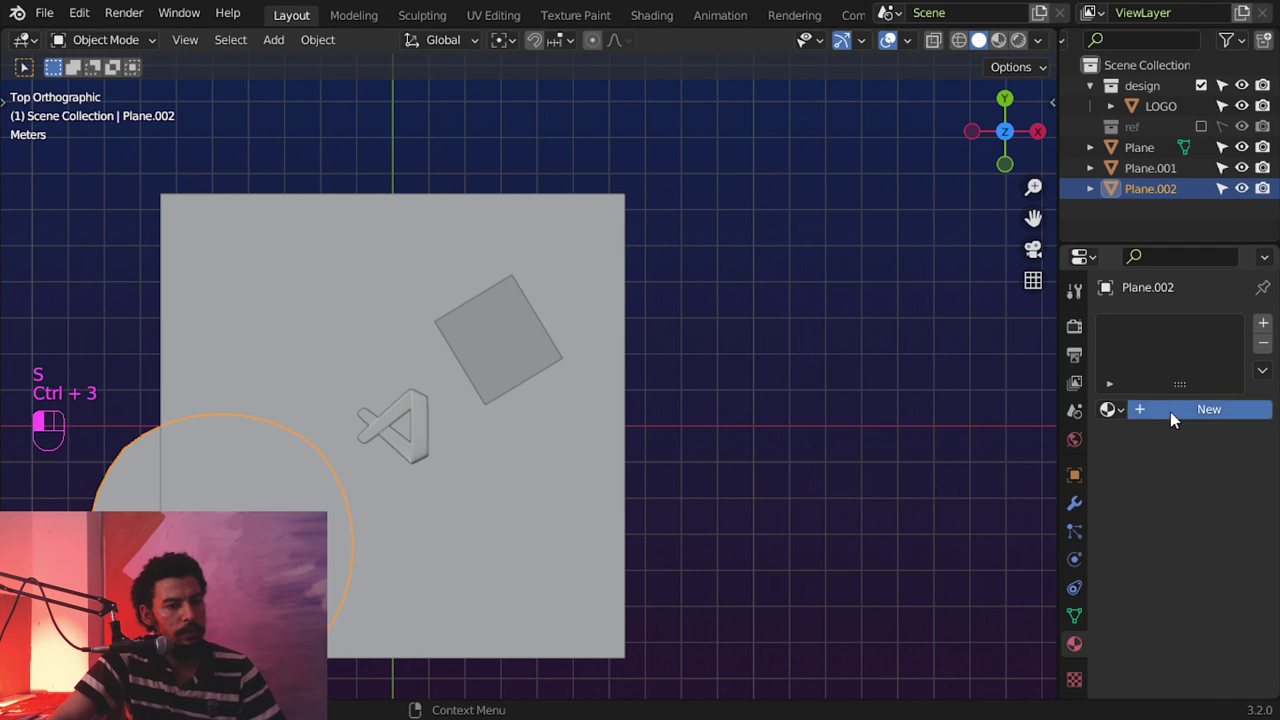
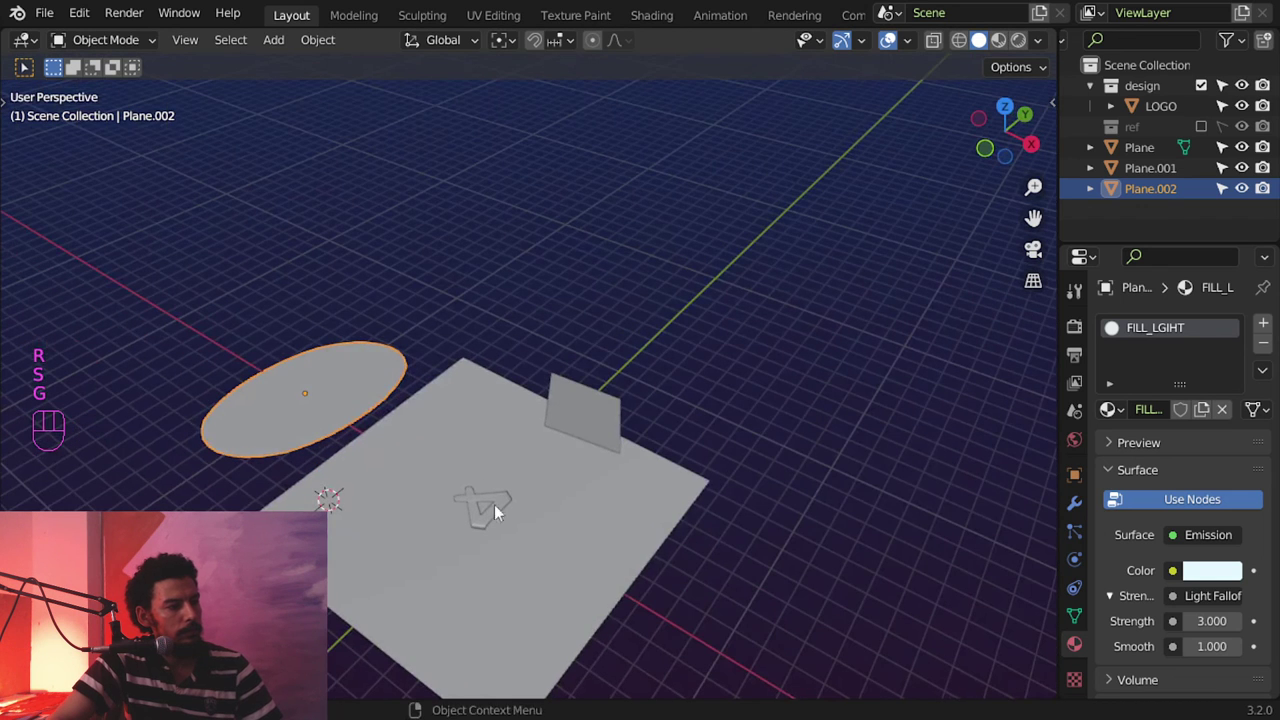
pyautogui.press('s')
pyautogui.middleClick(522, 527)
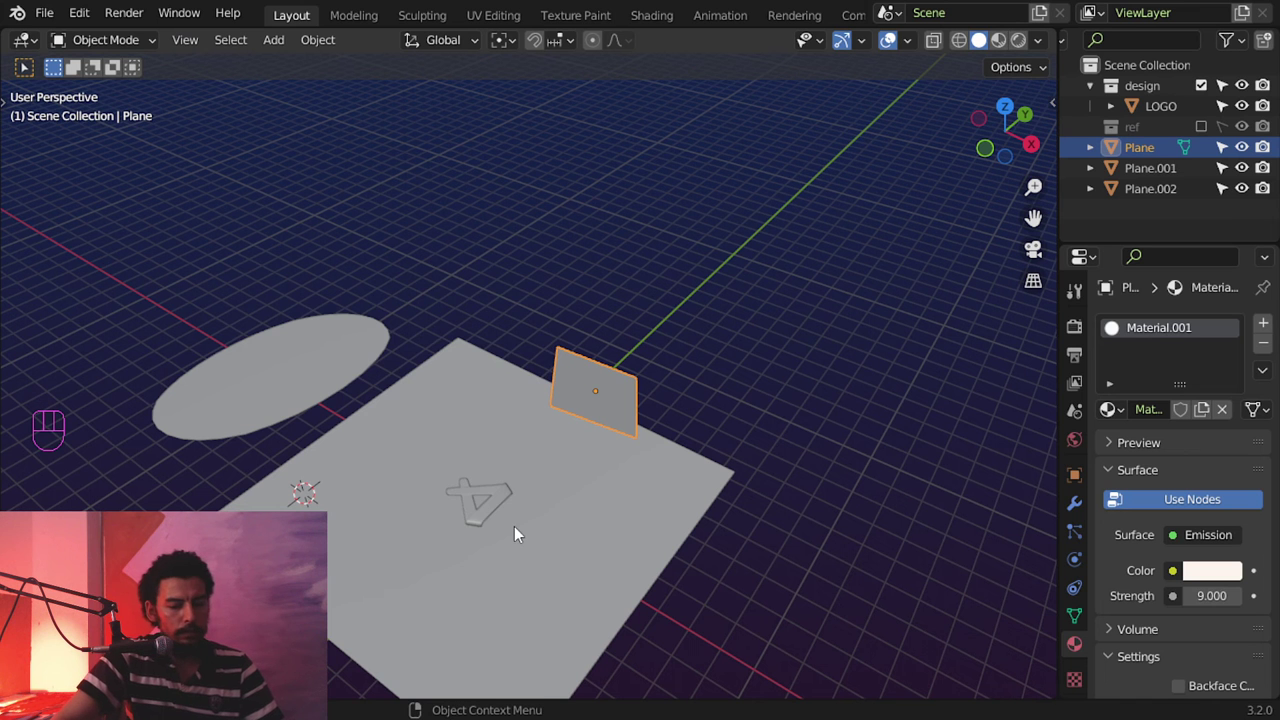
# Step: Add a camera framing the logo for a square 1080×1080 shot
pyautogui.press('shift+a')
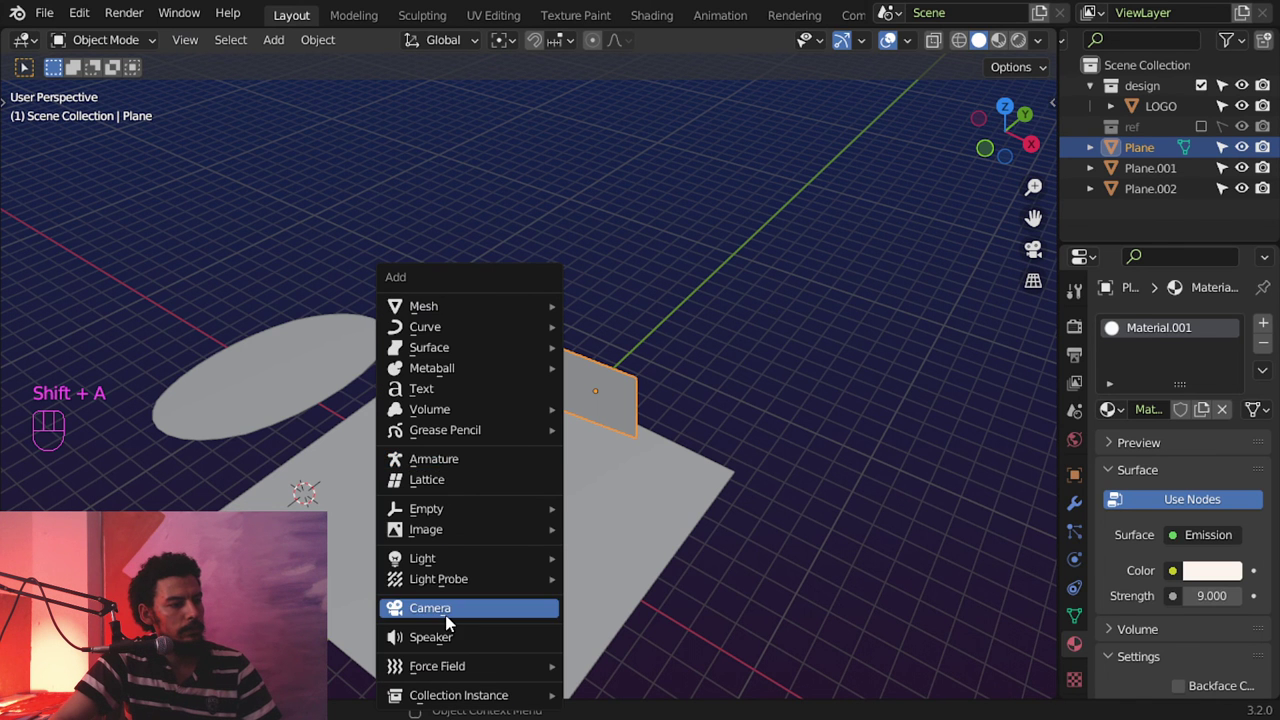
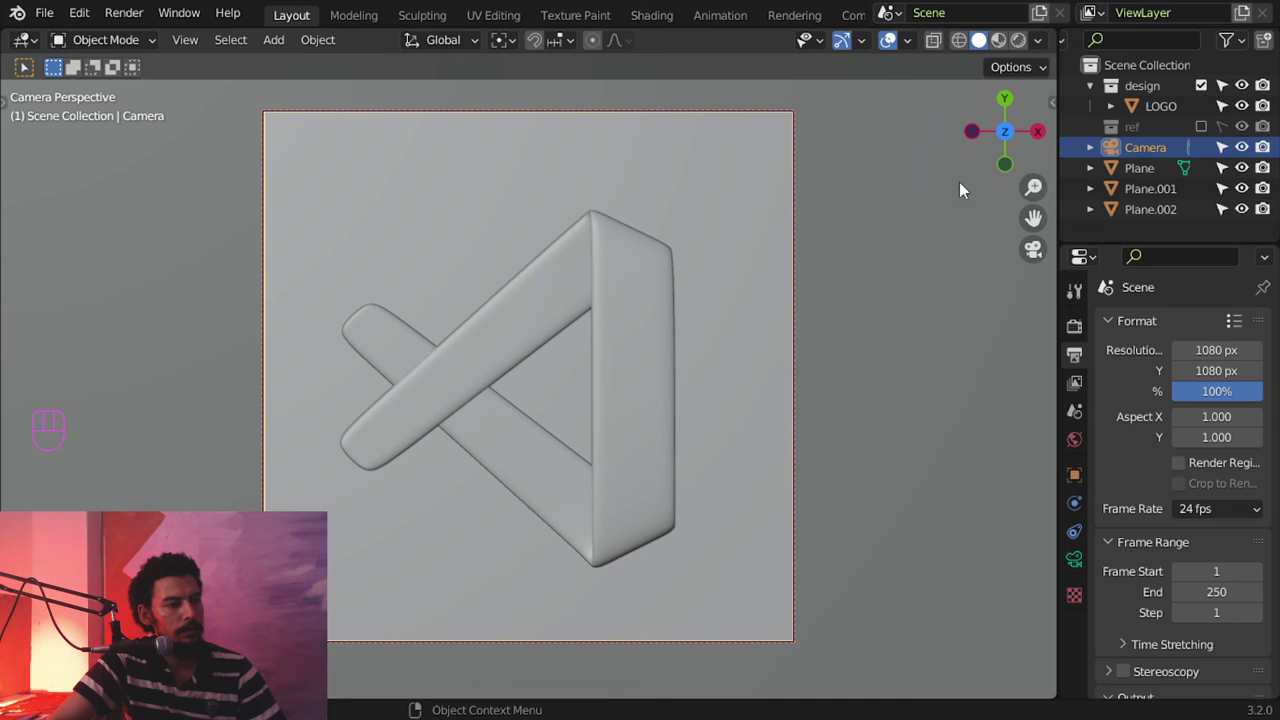
# Step: Set Cycles on GPU Compute with adjusted sampling and denoising, then save as Visual-Code.blend
pyautogui.moveTo(929, 275); pyautogui.dragTo(1201, 388)
pyautogui.moveTo(1202, 381); pyautogui.dragTo(1076, 452)
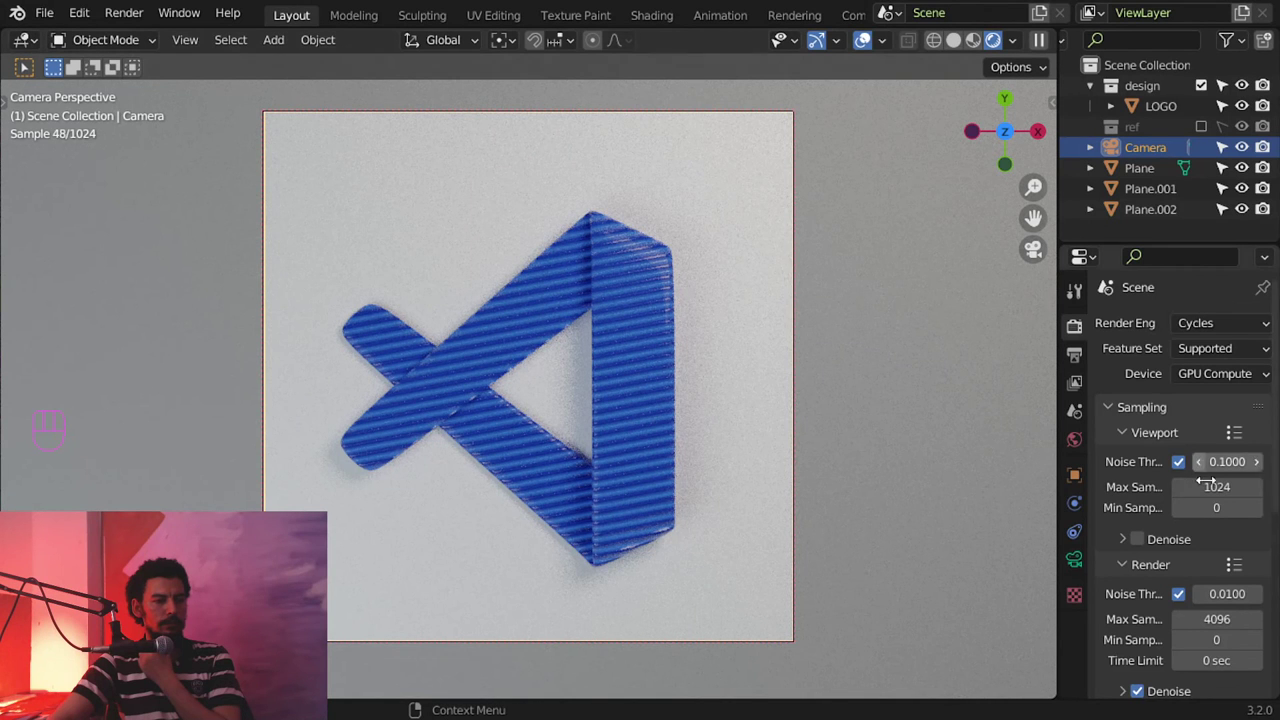
pyautogui.moveTo(1145, 442); pyautogui.dragTo(1183, 493)
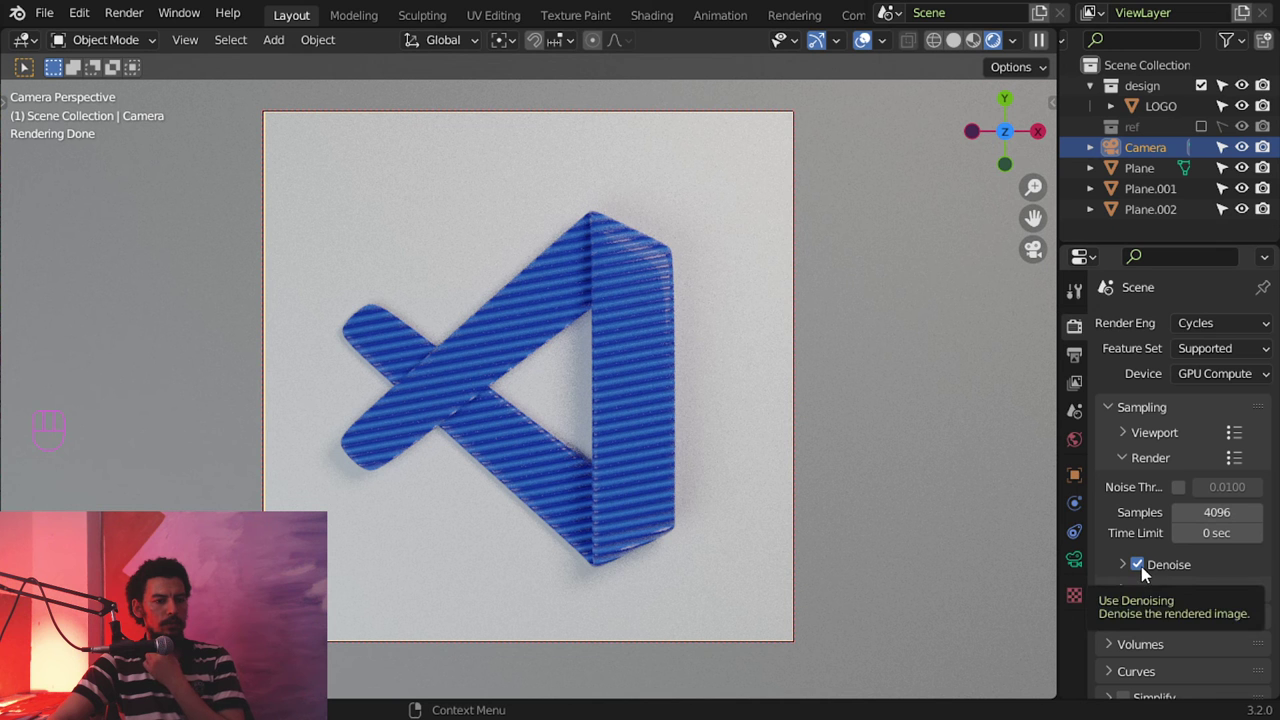
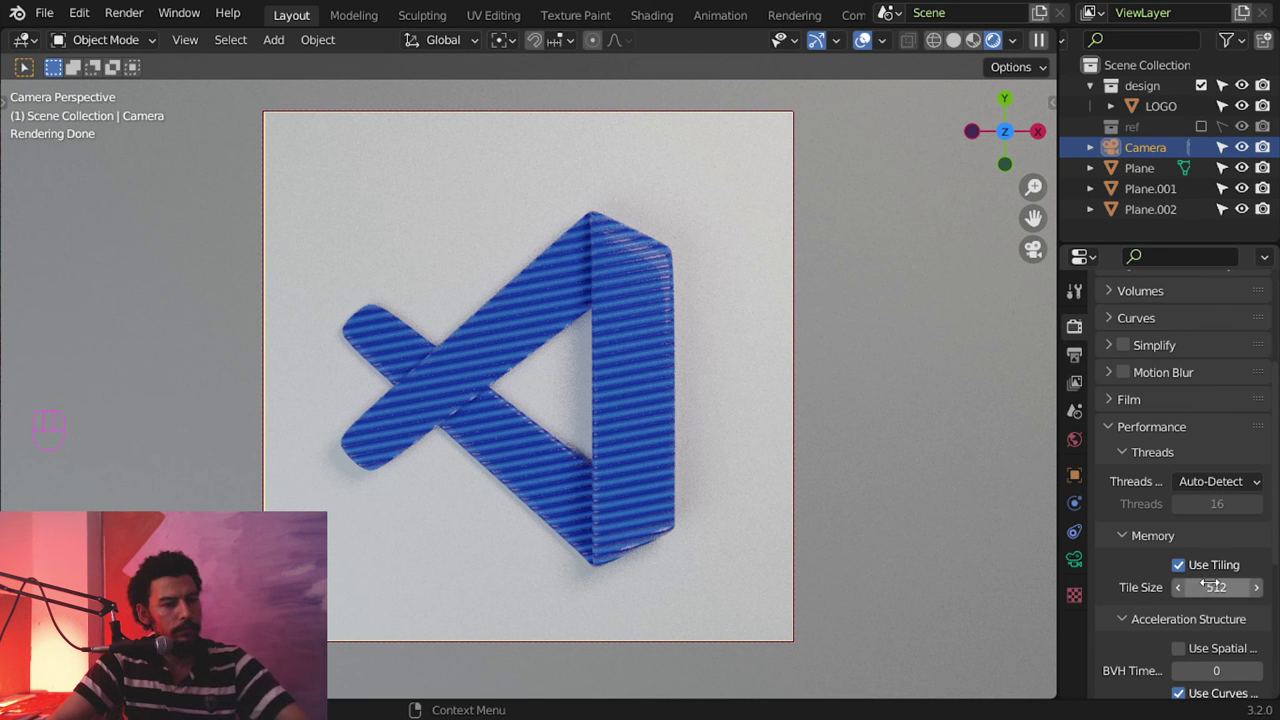
pyautogui.click(1148, 433)
pyautogui.press('ctrl+s')
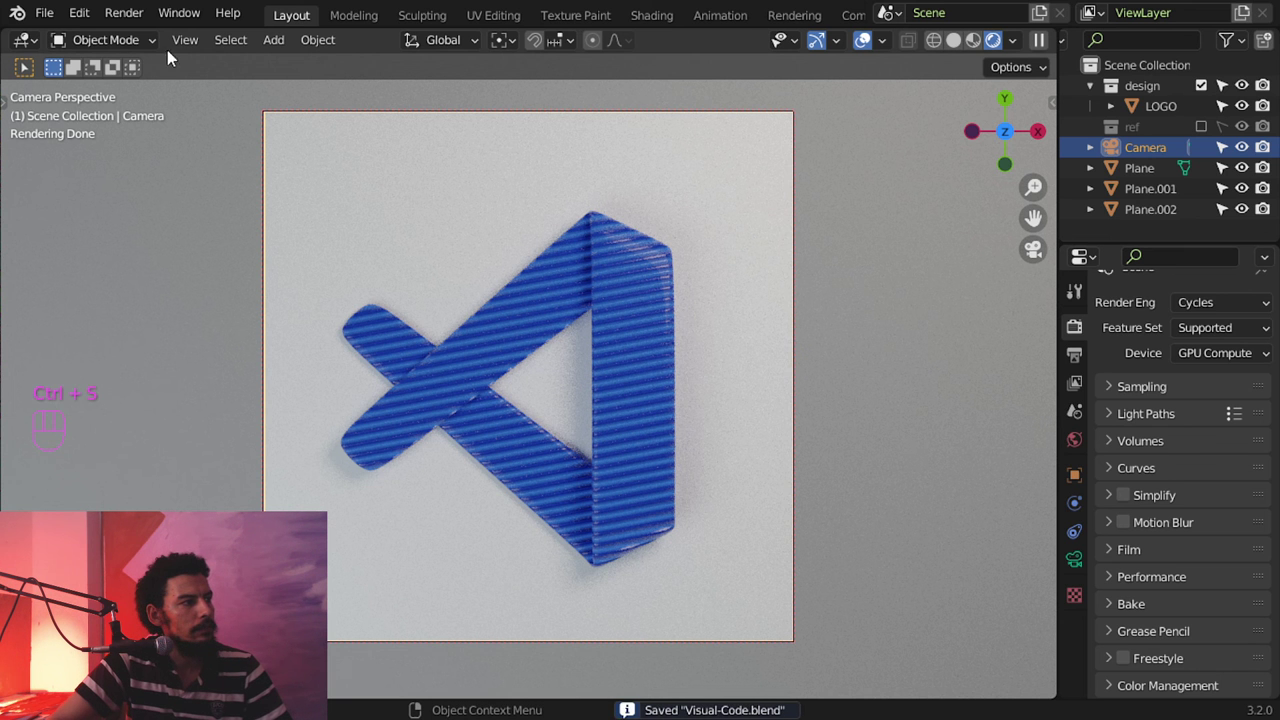
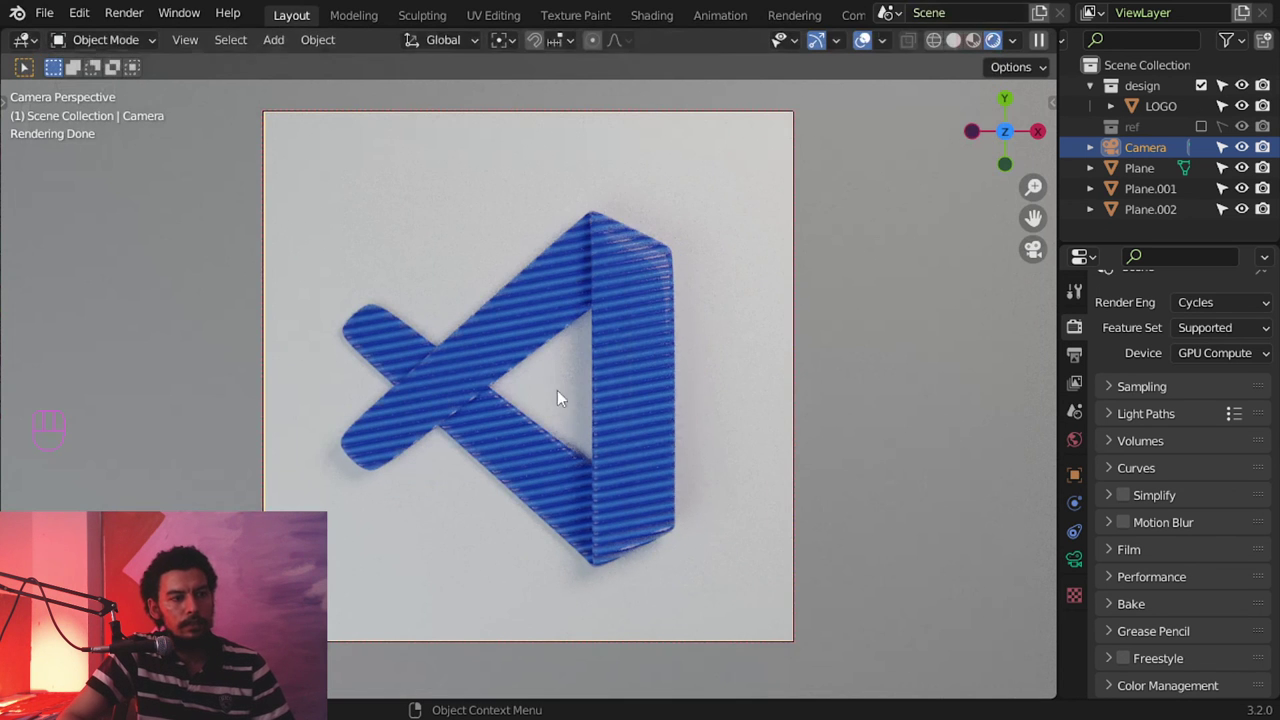
# Step: Duplicate the logo twice along X into a row of three
pyautogui.moveTo(730, 358); pyautogui.dragTo(596, 440)
pyautogui.press('KP_0')
pyautogui.press('KP_7')
pyautogui.middleClick(633, 439)
pyautogui.press('shift+d')
pyautogui.press('shift+d')
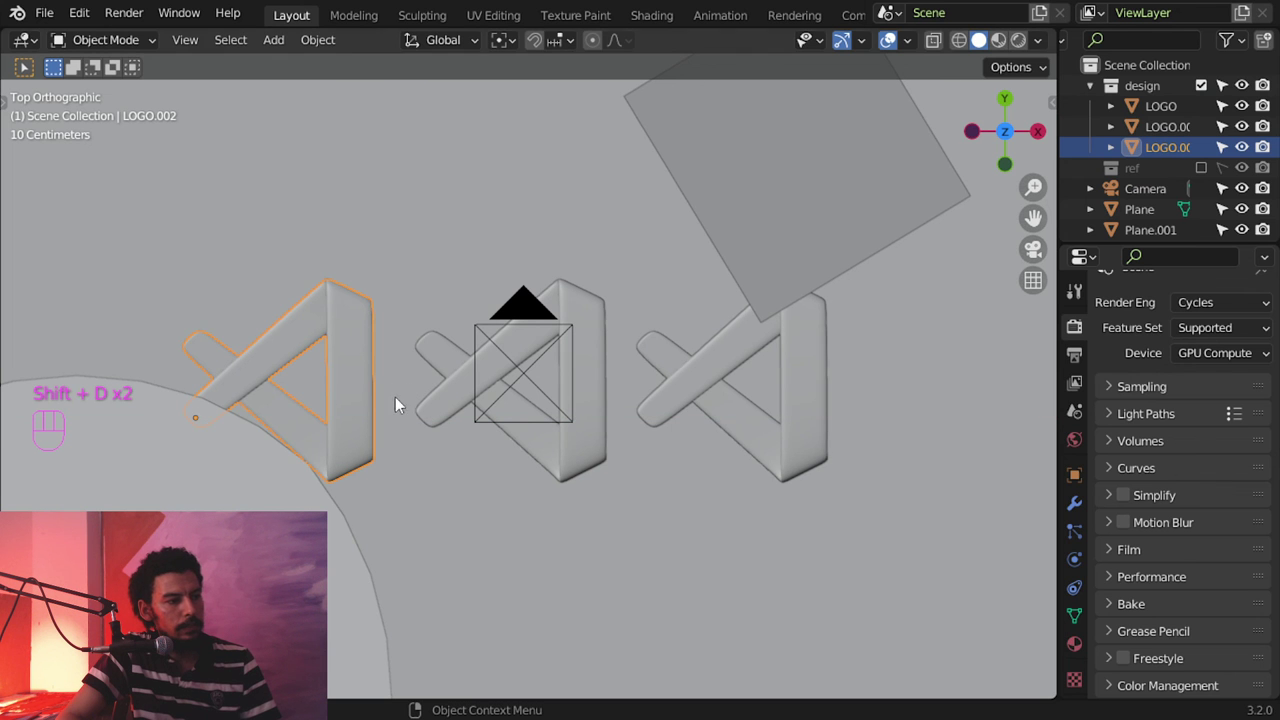
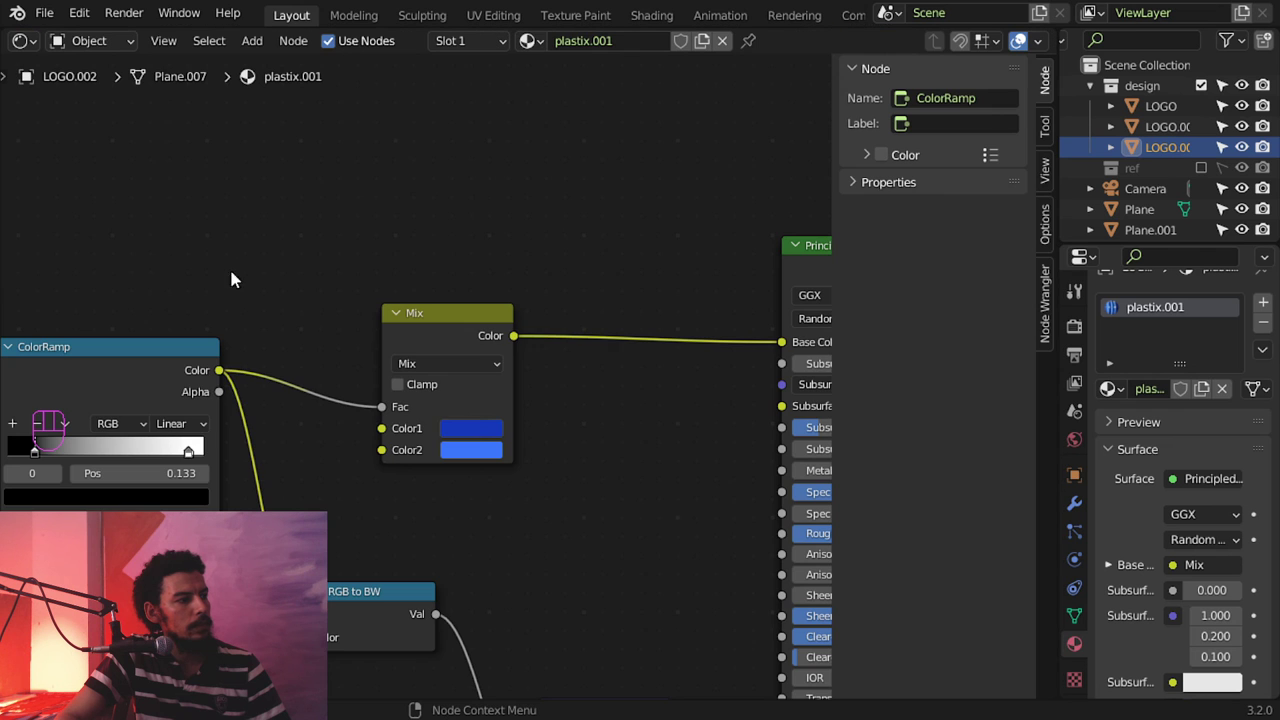
# Step: Change the copy's plastix.001 Mix colours to green
pyautogui.moveTo(480, 429); pyautogui.dragTo(471, 405)
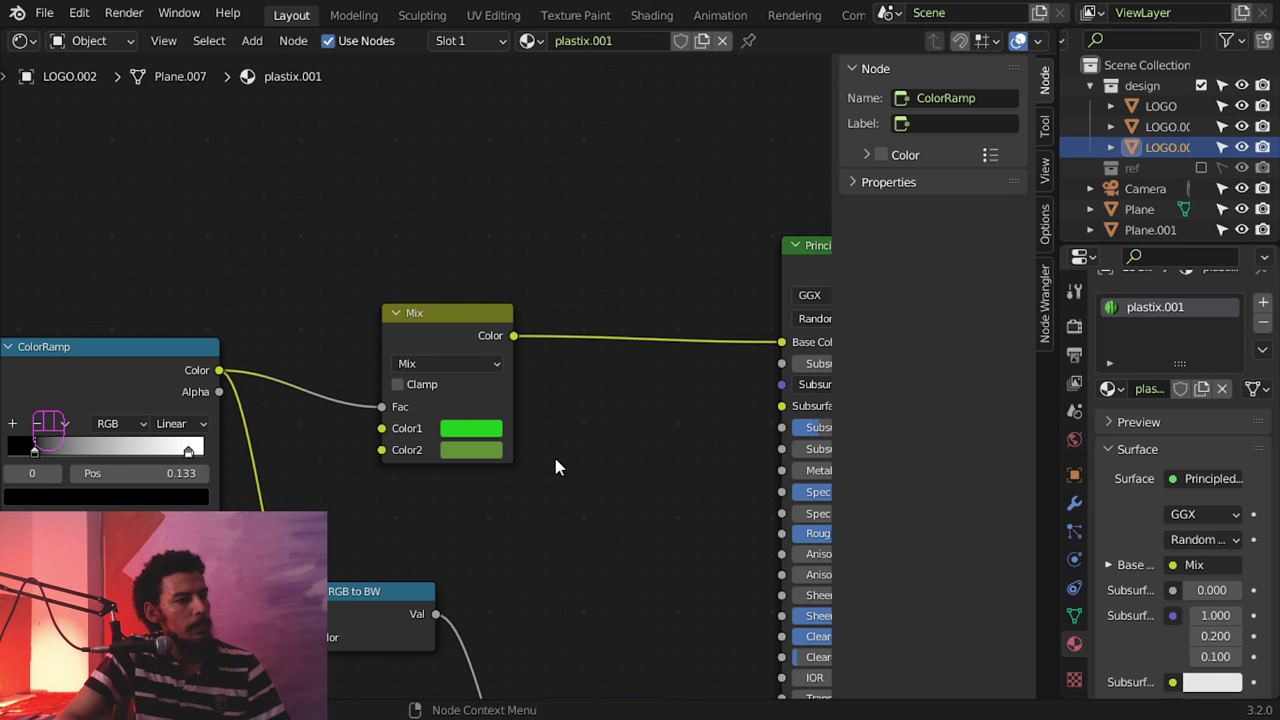
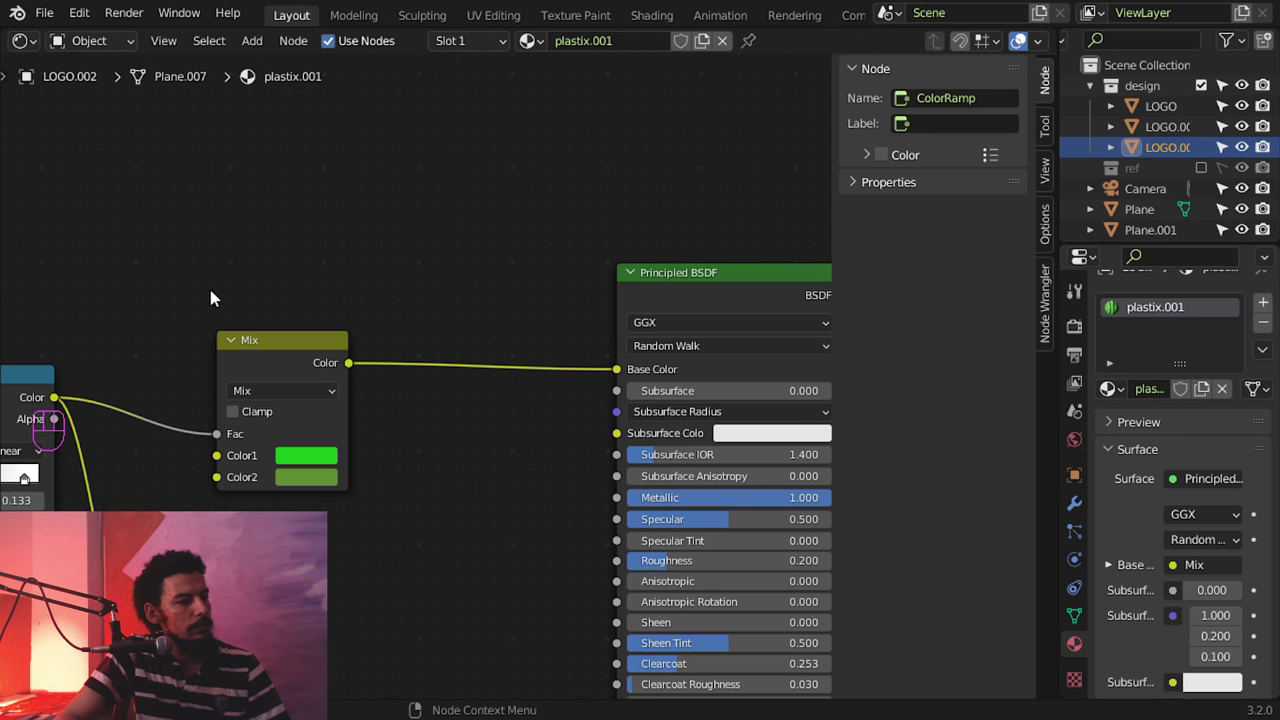
pyautogui.moveTo(31, 56); pyautogui.dragTo(74, 100)
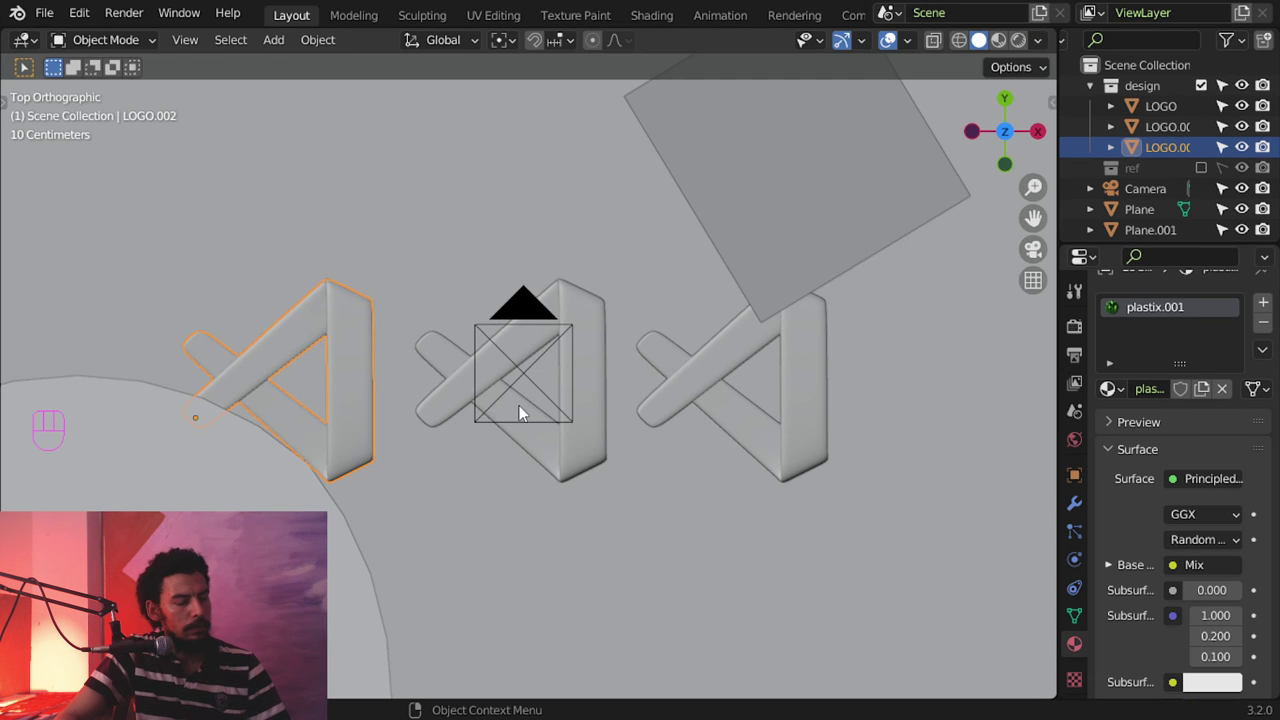
# Step: Widen the camera output to 1920×1080 around the three logos
pyautogui.press('KP_0')
pyautogui.moveTo(527, 376); pyautogui.dragTo(678, 382)
pyautogui.click(1078, 357)
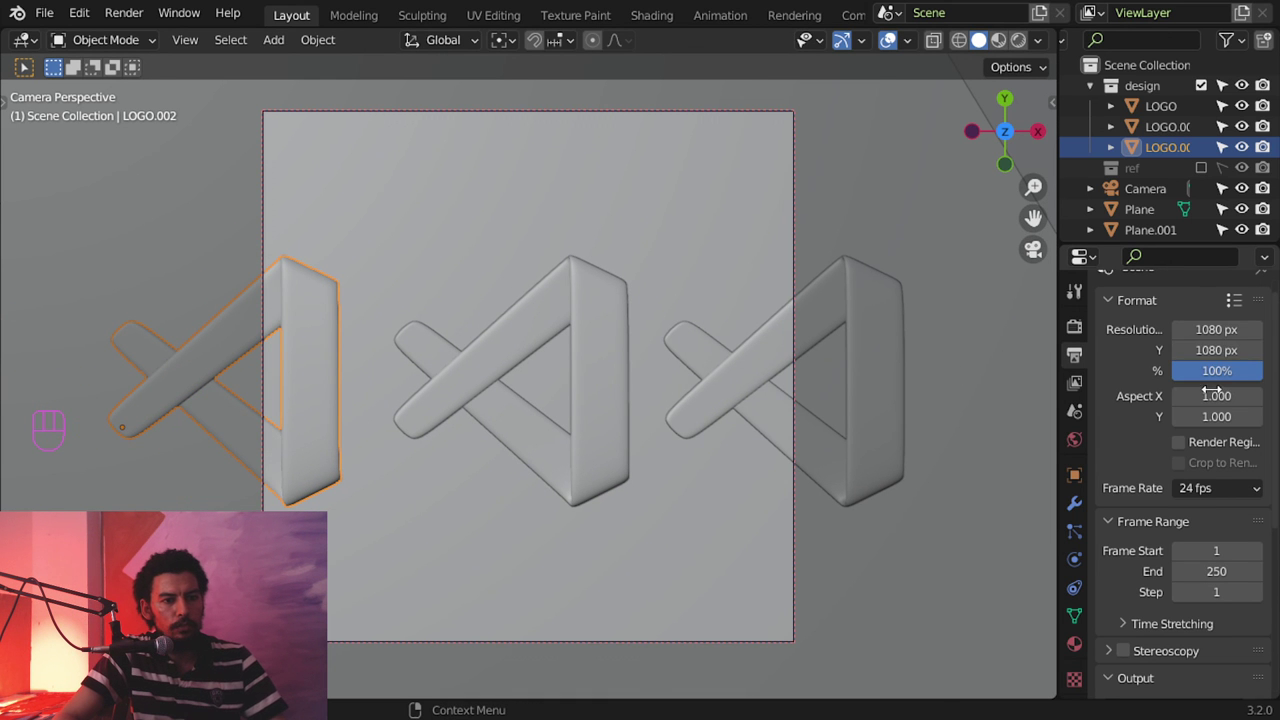
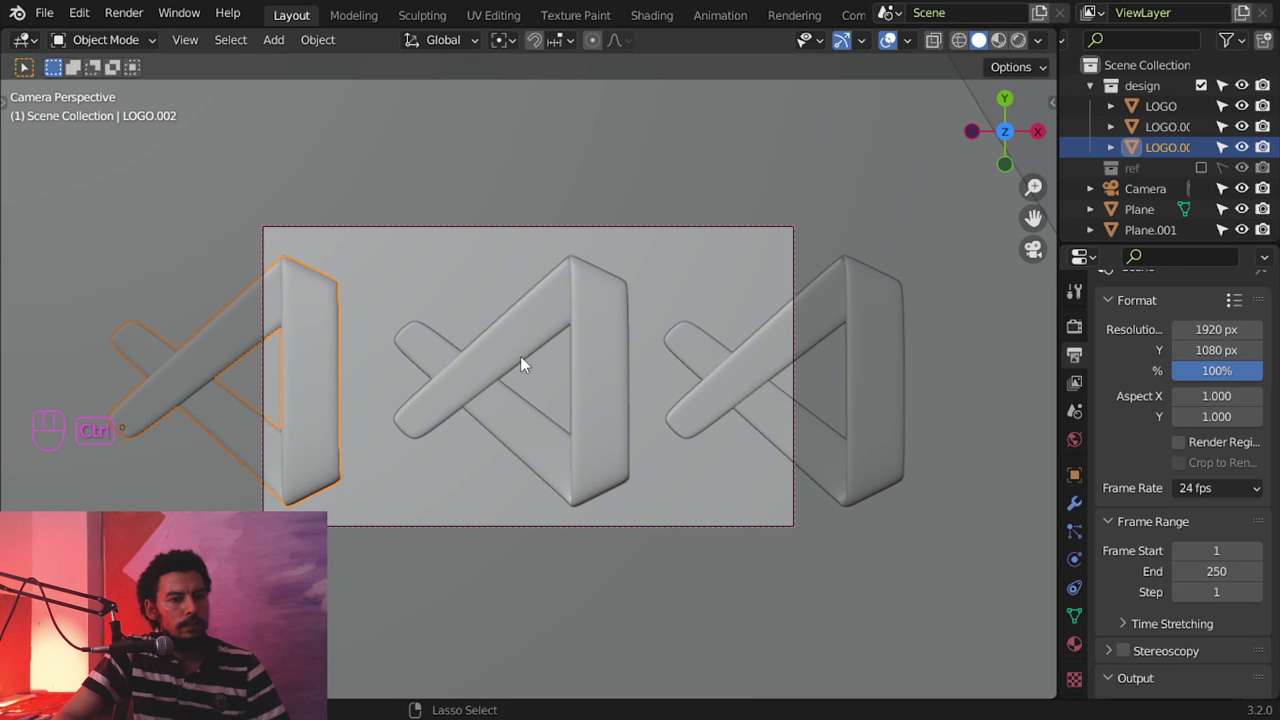
pyautogui.moveTo(518, 361); pyautogui.dragTo(537, 449)
pyautogui.middleClick(552, 420)
pyautogui.middleClick(572, 389)
# Step: Reposition the key light plane over the wider row of logos
pyautogui.click(796, 290)
pyautogui.press('g')
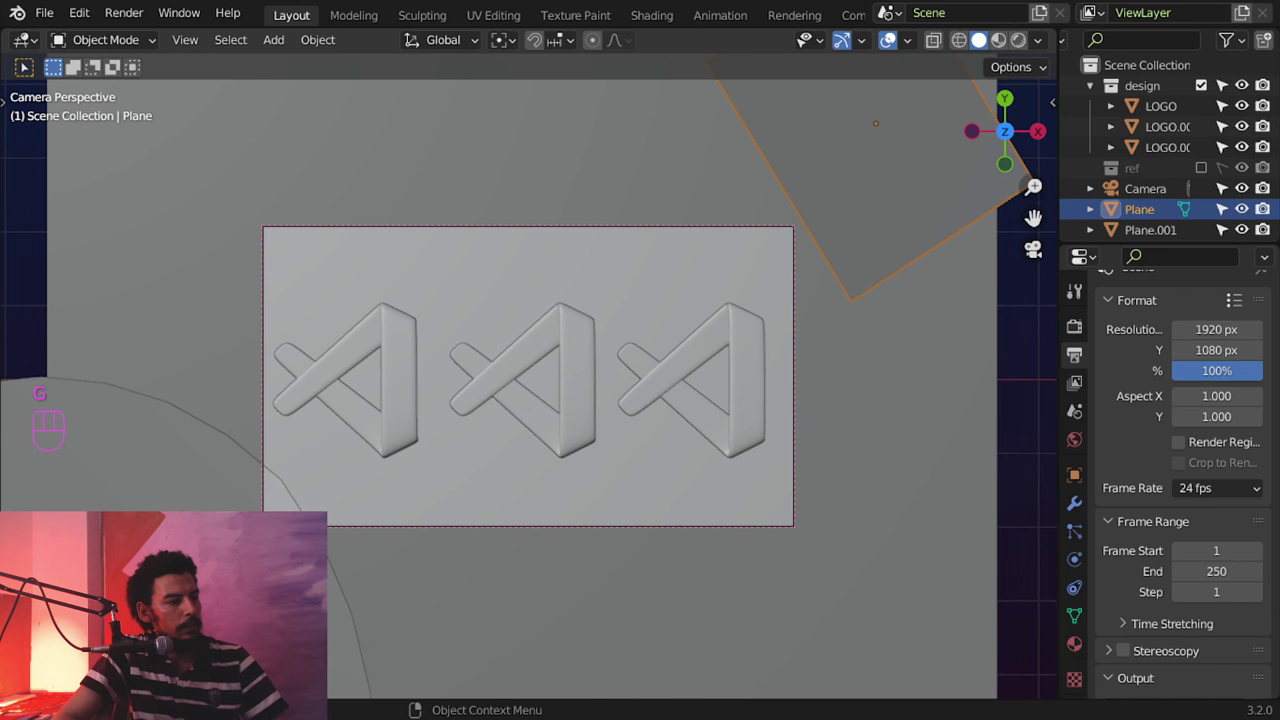
pyautogui.press('g')
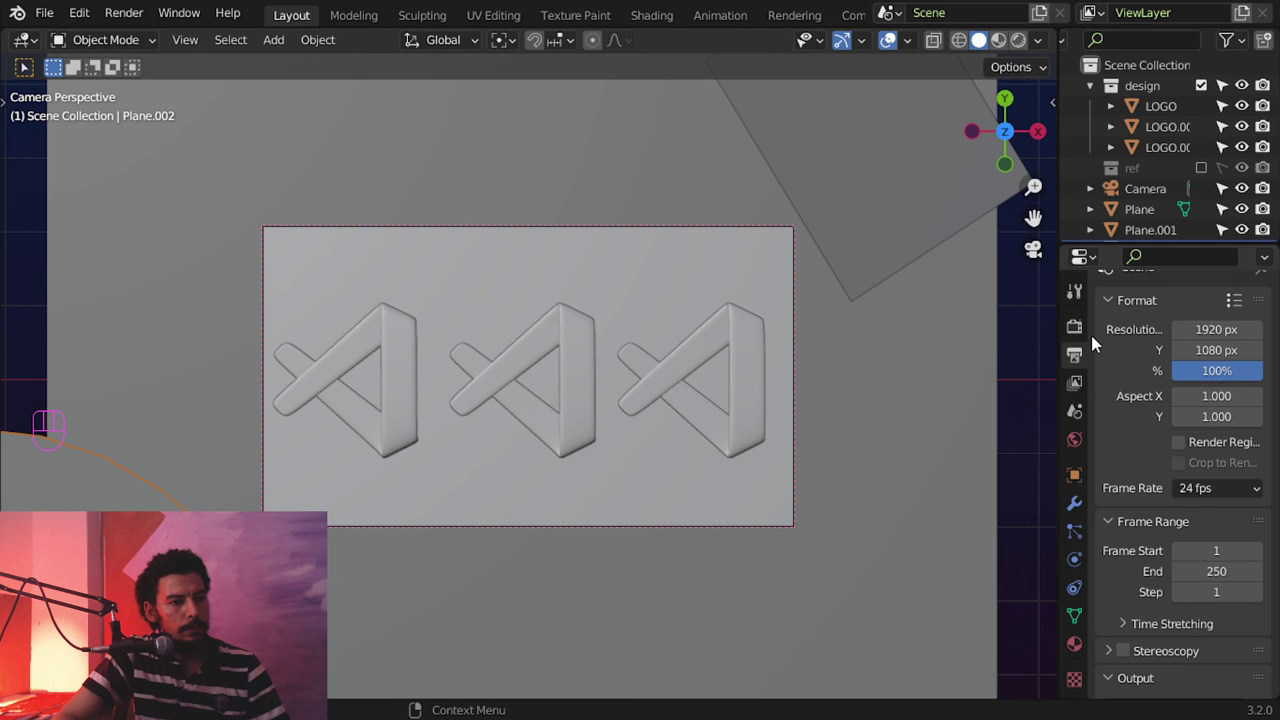
pyautogui.moveTo(1076, 438); pyautogui.dragTo(723, 451)
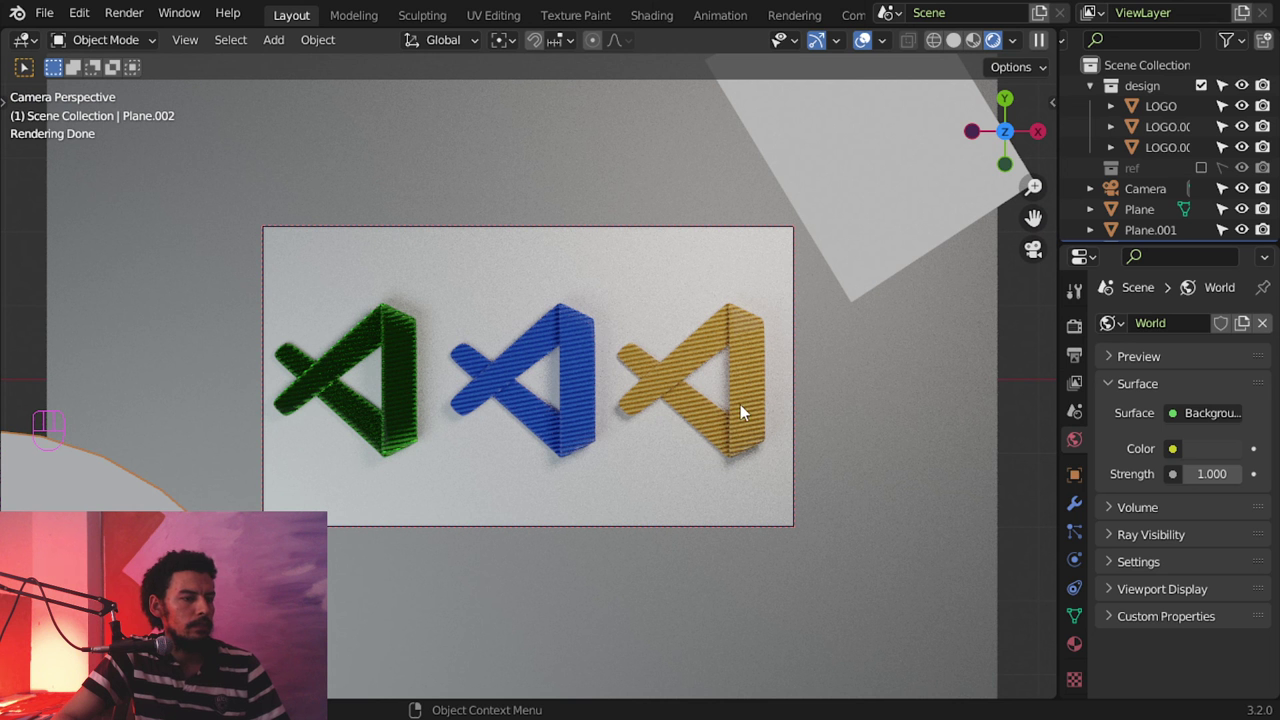
# Step: Recolour the right logo's Mix node orange and light the world with an environment image at strength 0.2
pyautogui.press('shift+F3')
pyautogui.middleClick(374, 467)
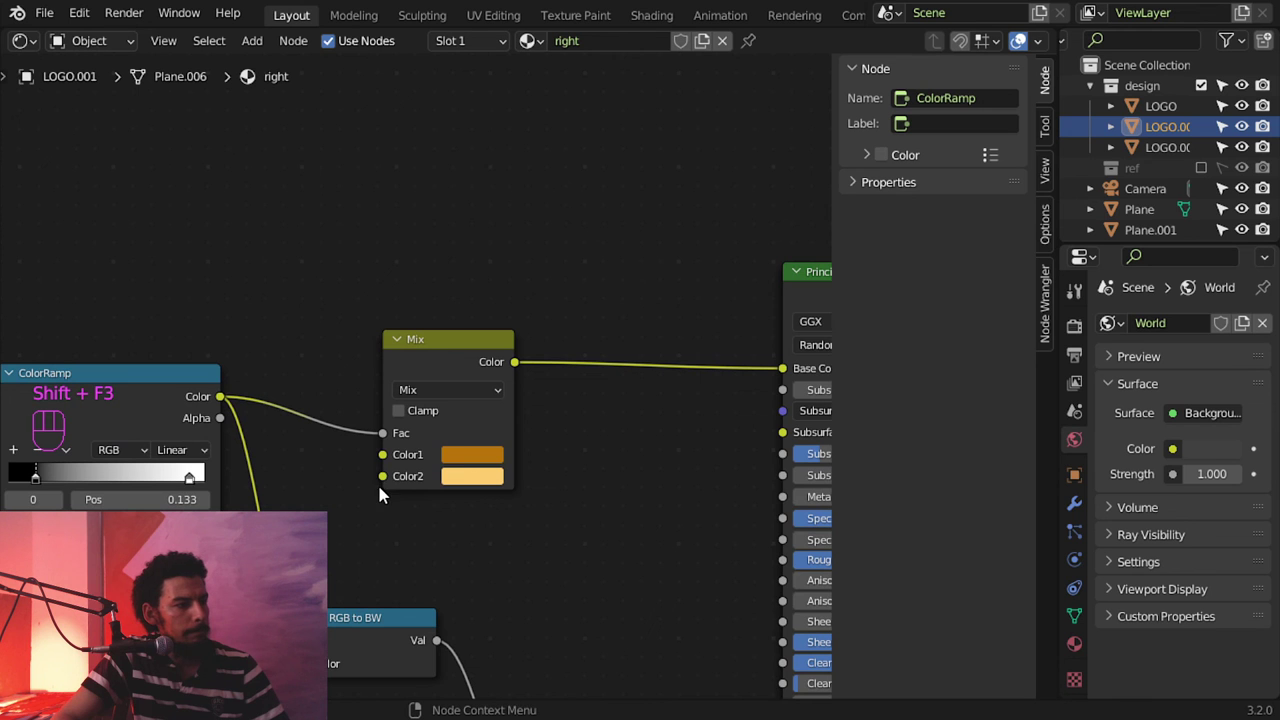
pyautogui.middleClick(414, 529)
pyautogui.moveTo(188, 463); pyautogui.dragTo(218, 473)
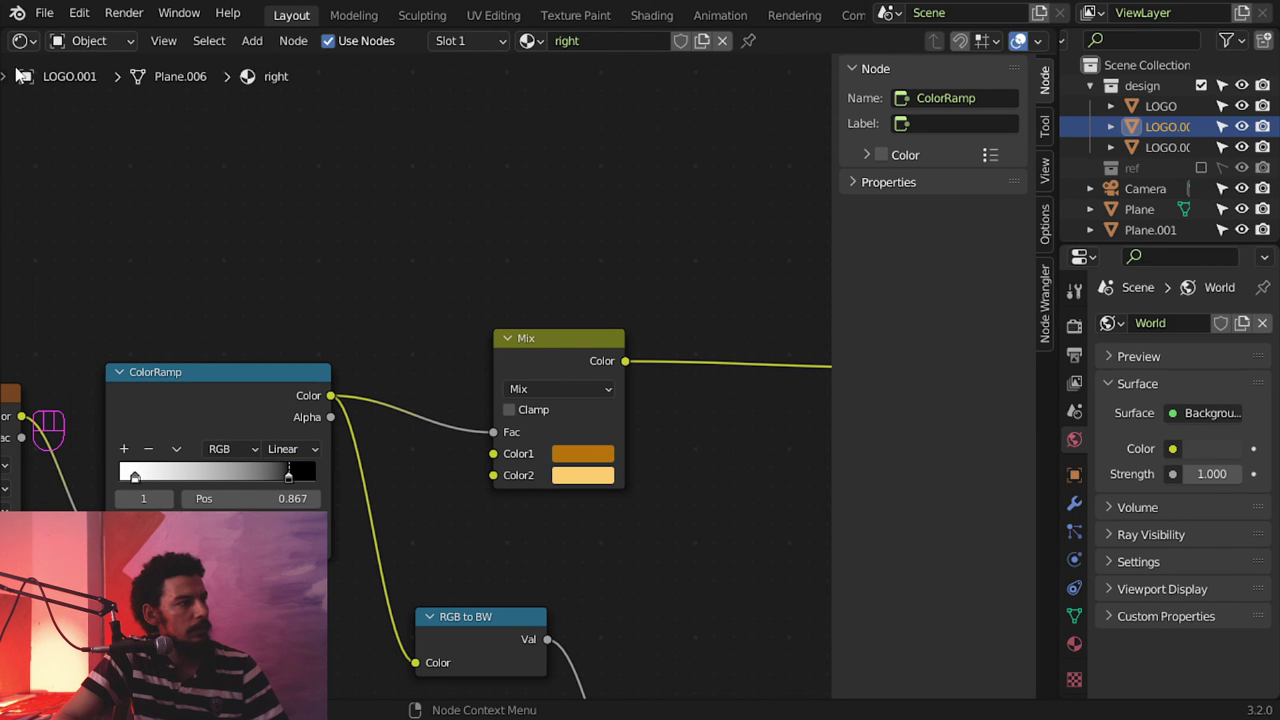
pyautogui.moveTo(26, 46); pyautogui.dragTo(538, 471)
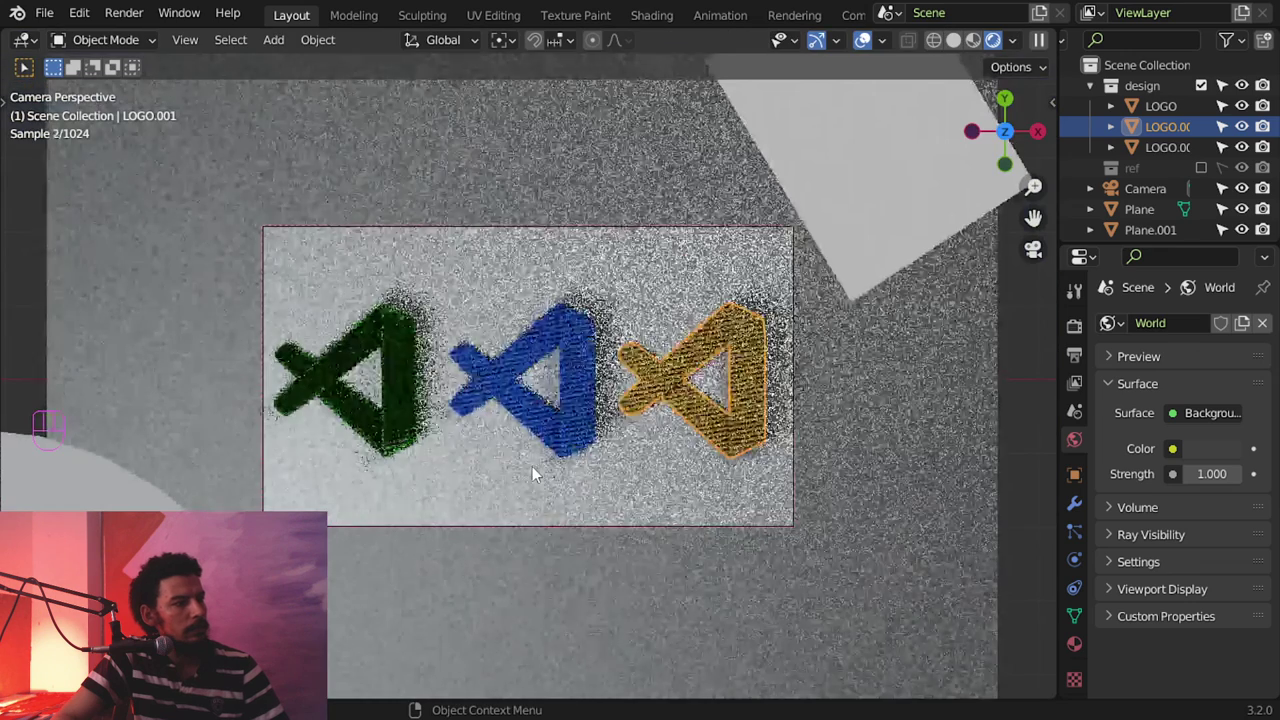
pyautogui.press('alt+a')
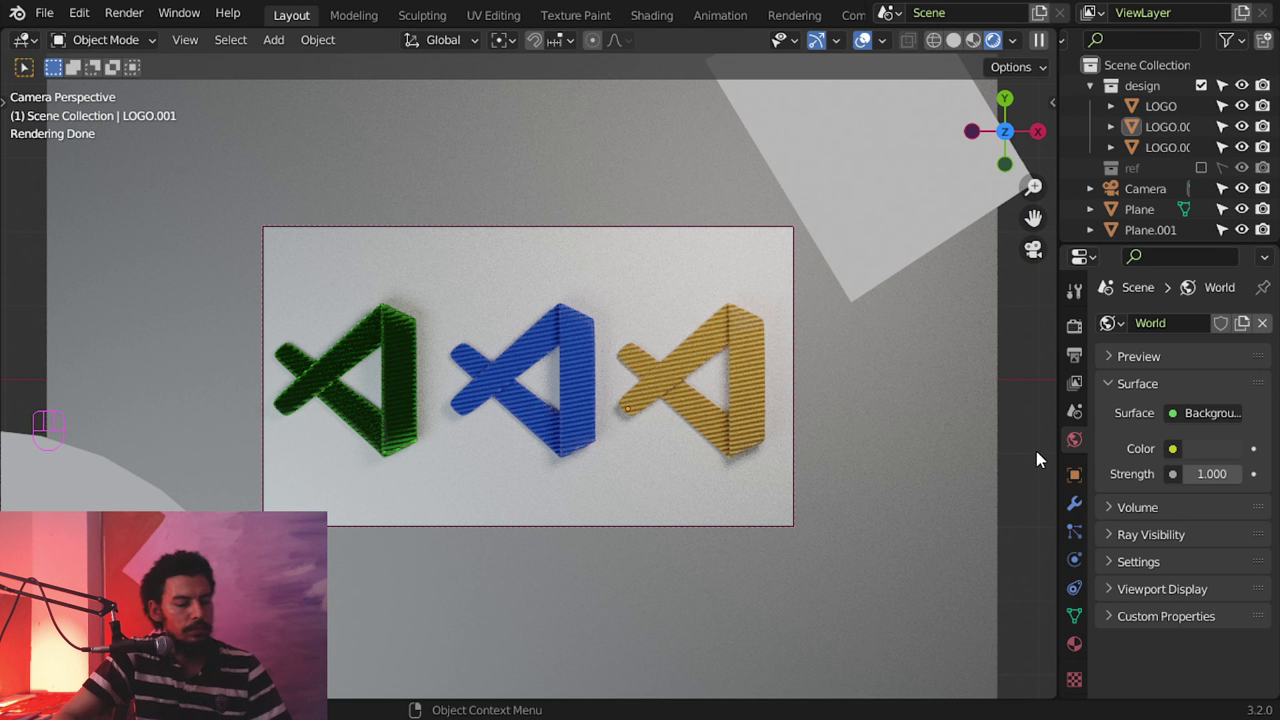
pyautogui.press('ctrl+F9')
pyautogui.press('ctrl+F10')
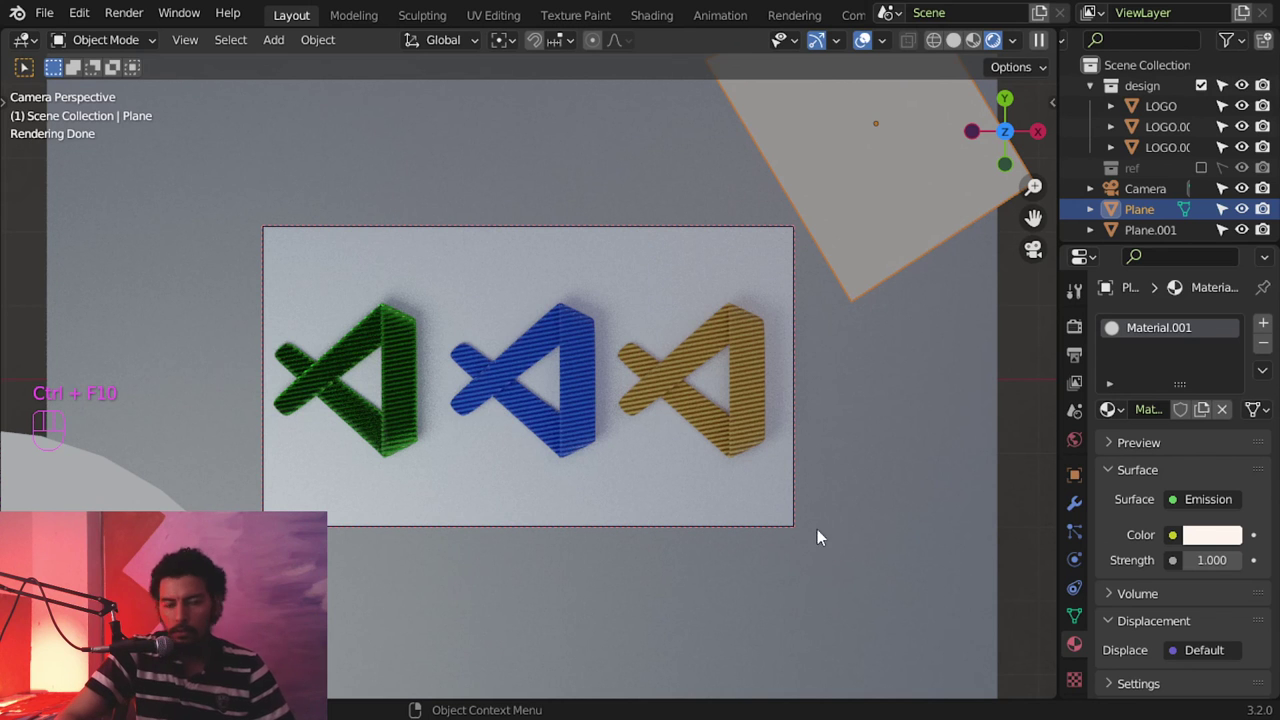